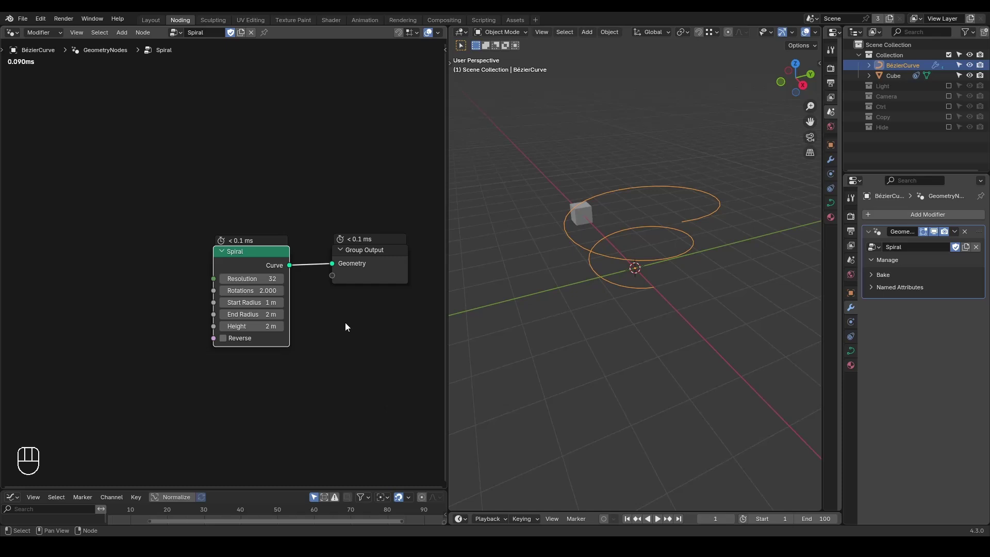
Orbit the viewport around the spiral, then make the Cube the active object
key("ctrl+shift+alt+w")
key("ctrl+shift+alt+q")
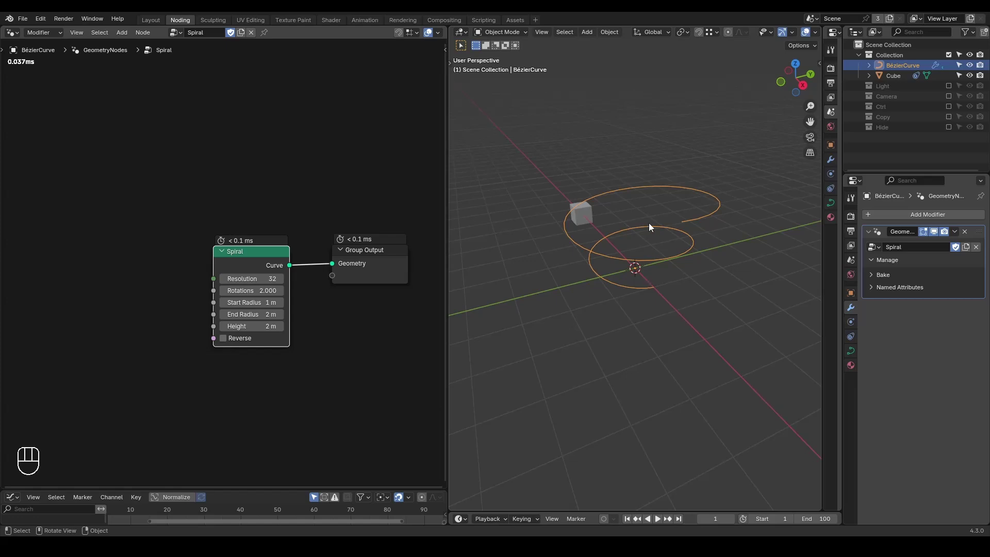
left_click_drag(651, 245, 725, 237)
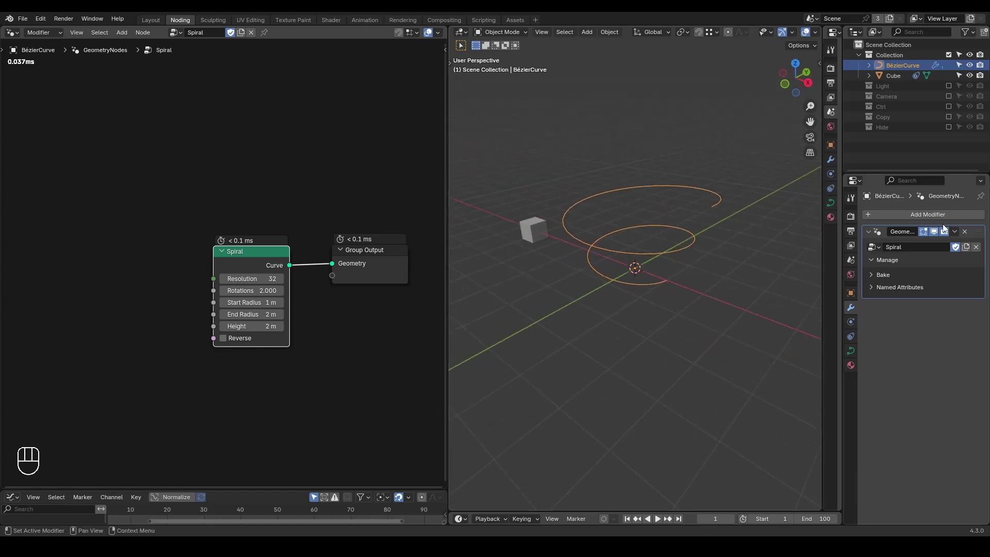
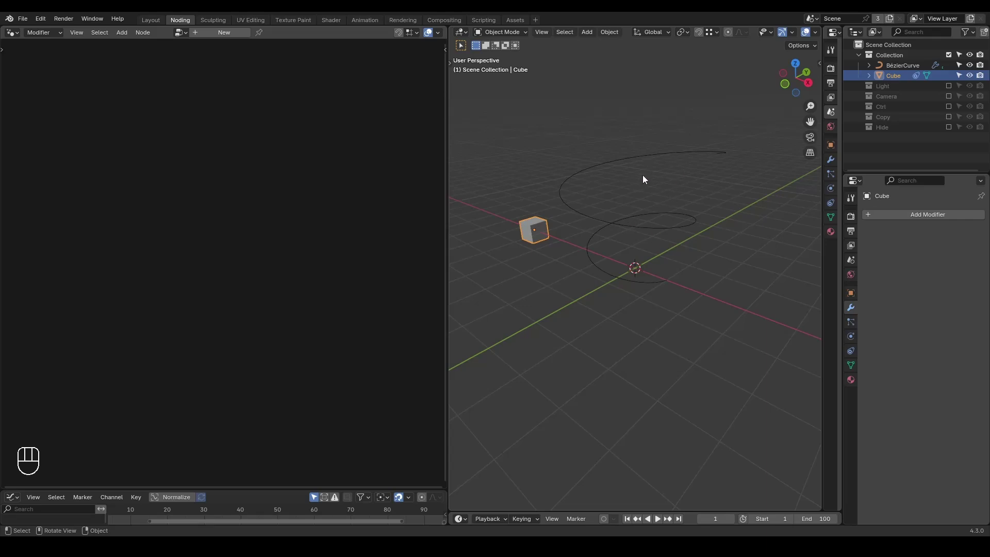
Add a Follow Path constraint on the cube targeting BézierCurve with Fixed Position enabled
left_click(854, 351)
left_click(970, 236)
left_click_drag(953, 219, 951, 291)
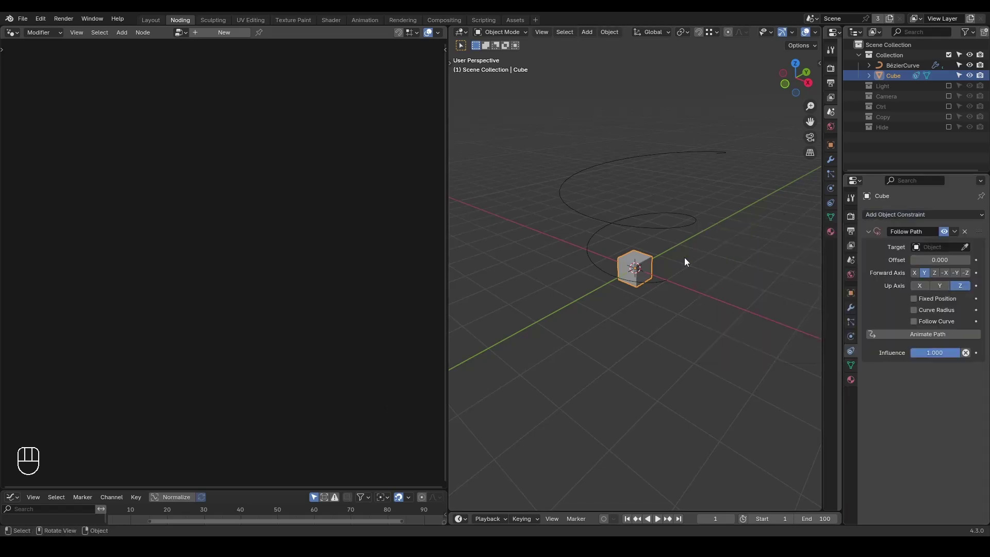
left_click(969, 247)
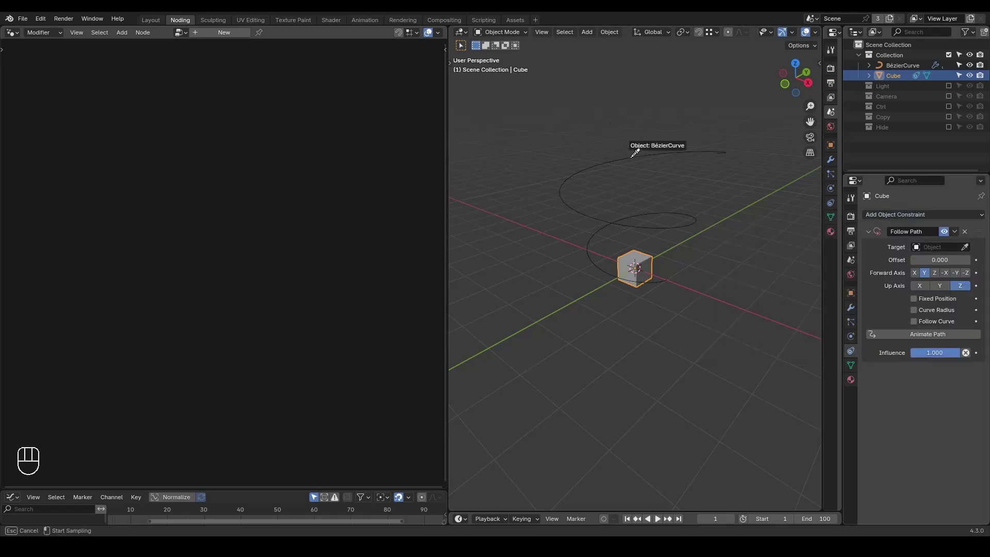
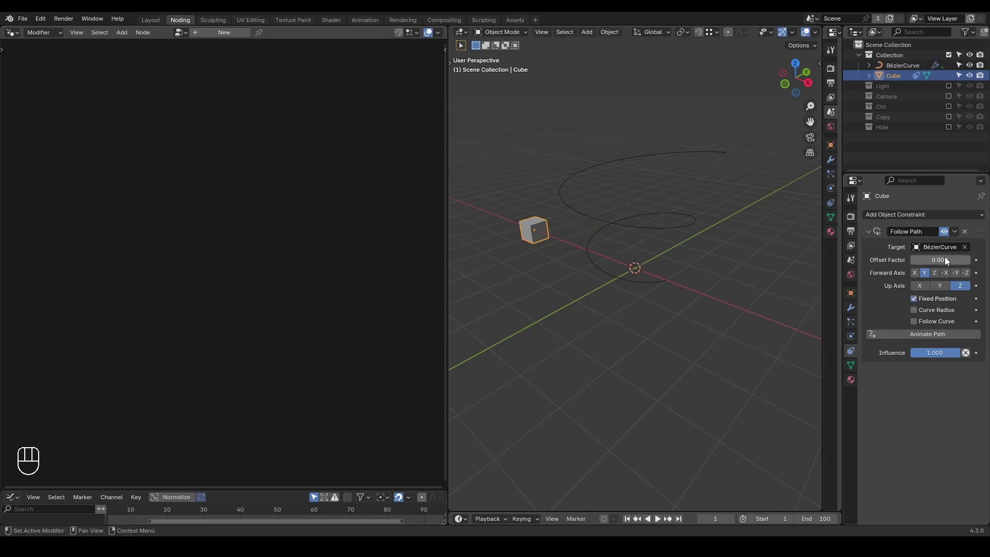
left_click_drag(941, 263, 912, 263)
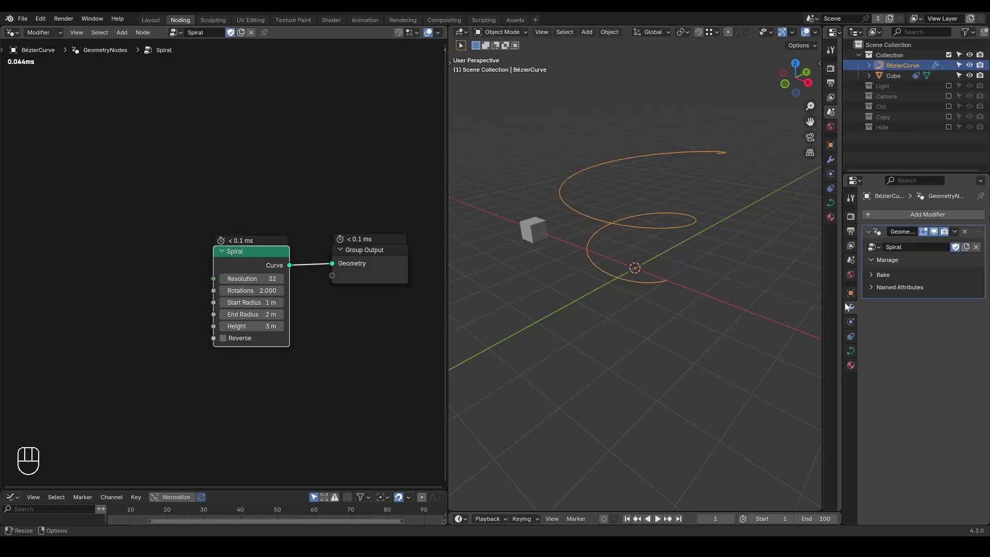
Disable the curve's Geometry Nodes modifier in the viewport and review the cube's Follow Path constraint
left_click(939, 236)
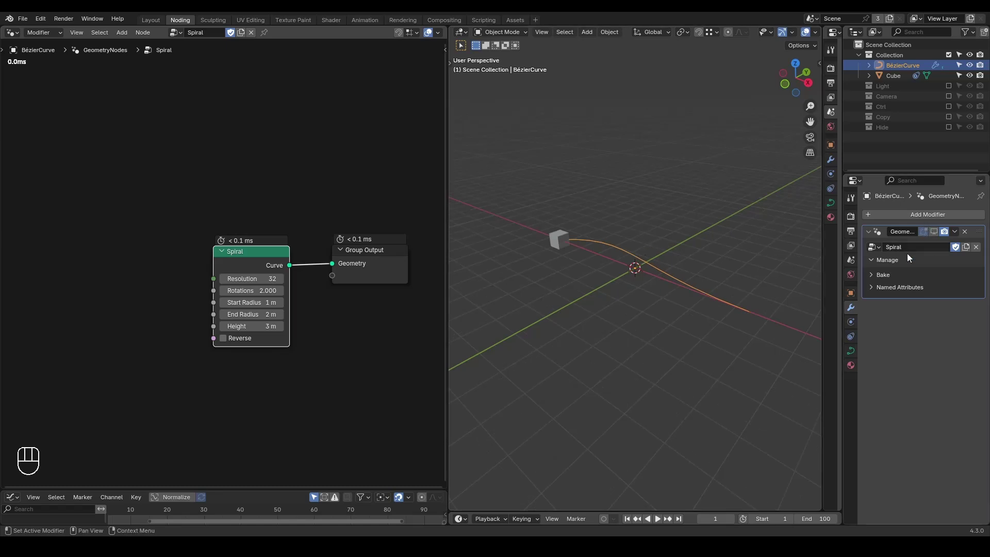
left_click(561, 248)
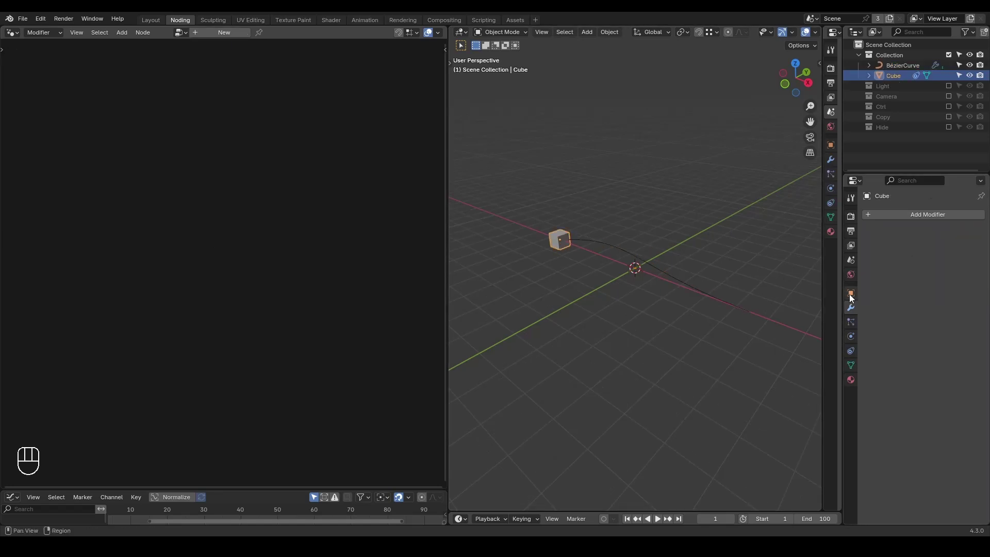
left_click(853, 342)
left_click_drag(937, 267, 902, 272)
Adjust the cube's constraint offset and show its modifier settings
key("ctrl+shift+alt+w")
key("ctrl+shift+alt+q")
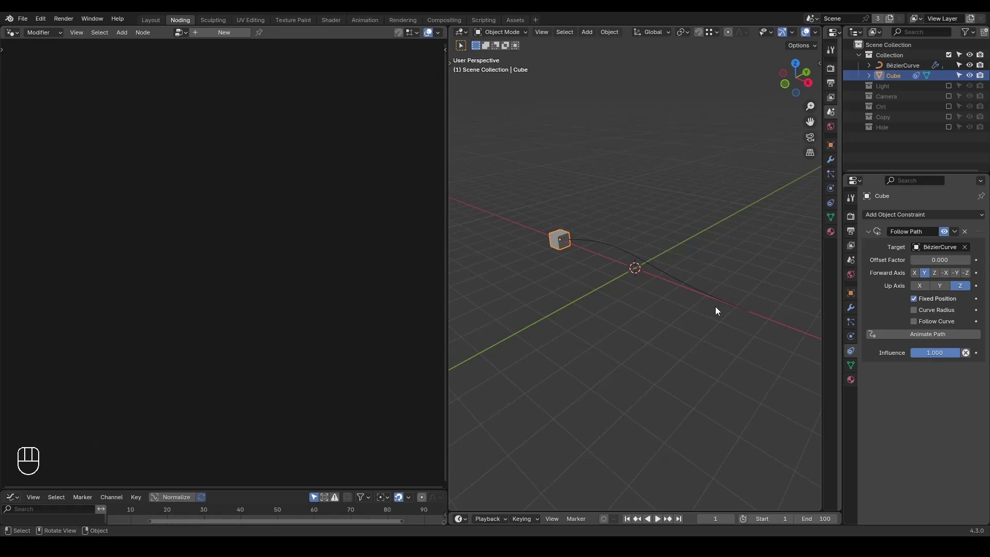
left_click_drag(962, 222, 910, 213)
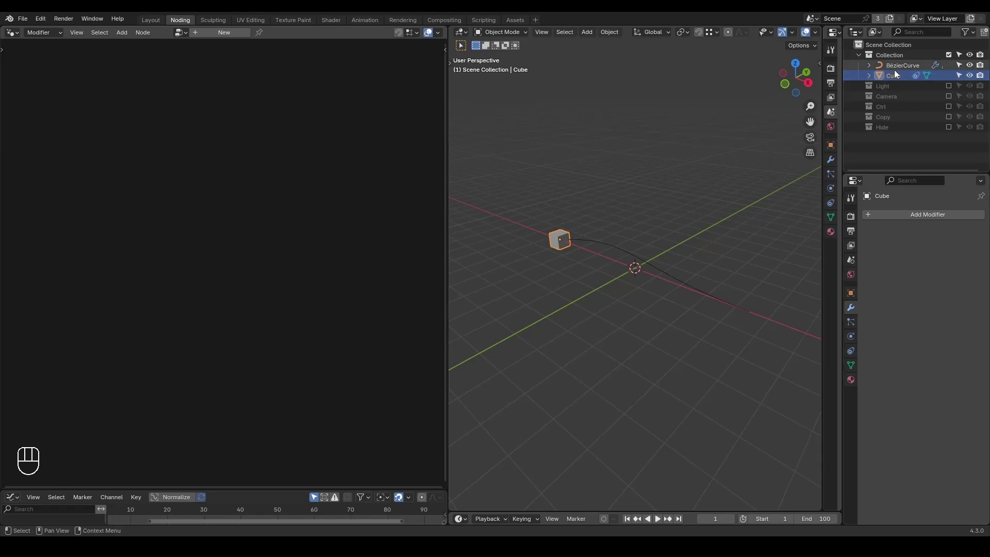
Annotate the version numbers 1.0 and 4.3 beside the Spiral nodes in the node editor
left_click(897, 74)
left_click(270, 36)
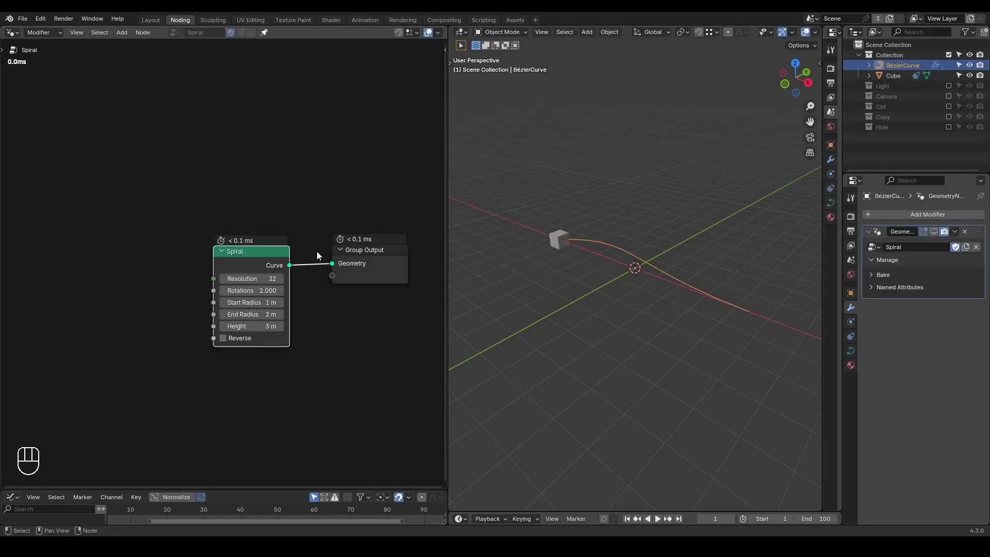
key("d")
key("d")
key("d")
left_click(85, 98)
left_click(98, 121)
left_click_drag(113, 95, 118, 94)
left_click(246, 119)
key("d")
left_click(256, 121)
key("d")
key("d")
key("d")
left_click(273, 154)
left_click(278, 124)
key("d")
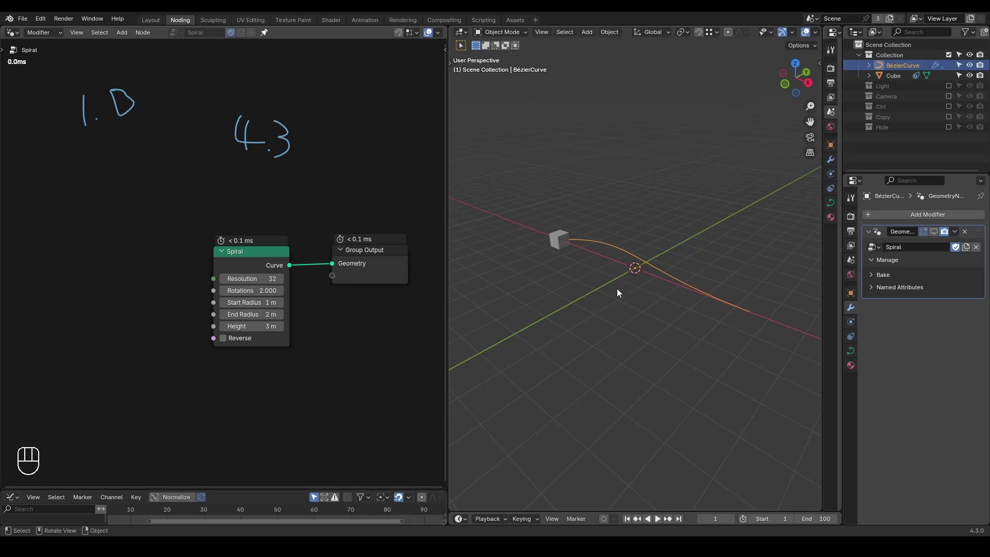
Remove the GeometryNodes modifier from BézierCurve, leaving the plain S-shaped curve
key("ctrl+shift+alt+w")
key("ctrl+shift+alt+q")
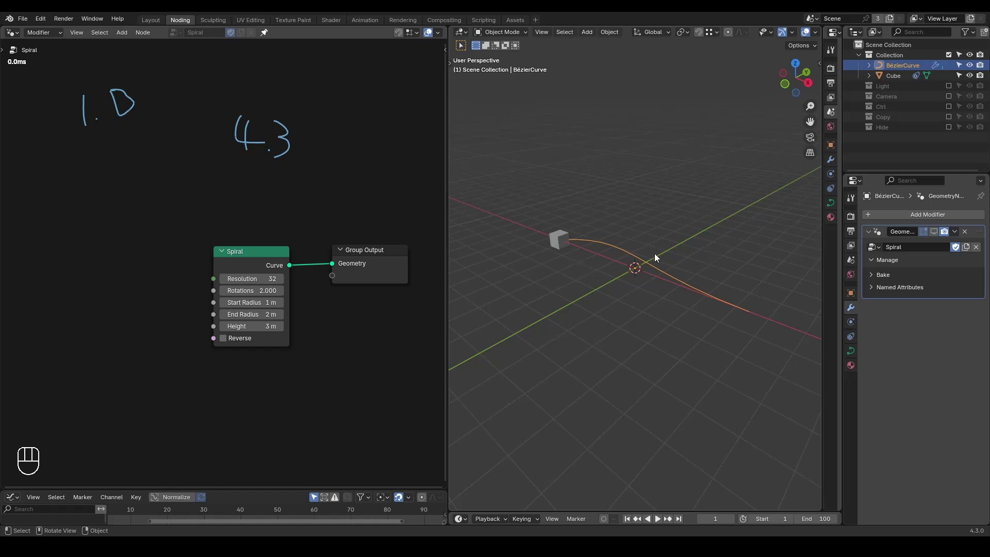
left_click(967, 232)
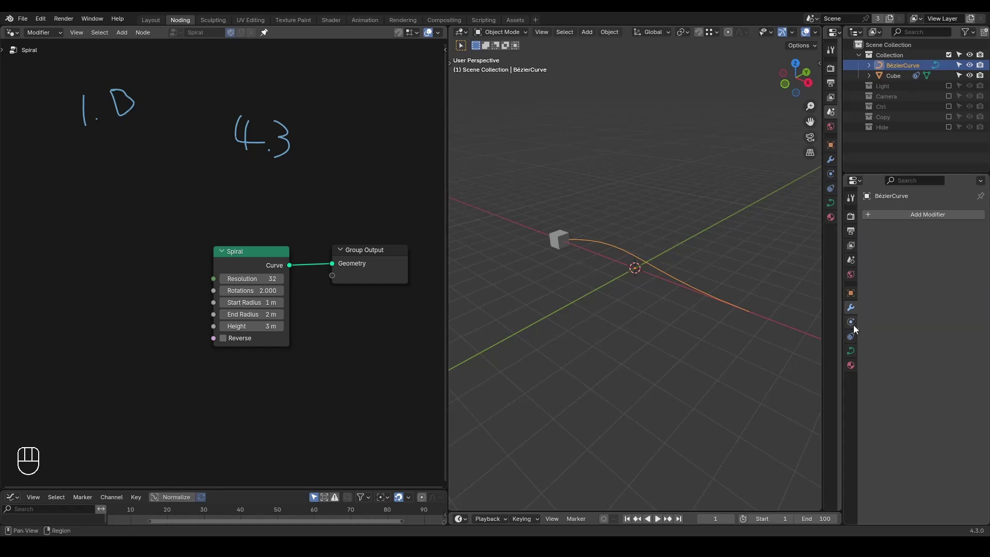
Add the G_Follow Path Constraint modifier to the cube from the modifier list
left_click(854, 336)
left_click(895, 83)
left_click(967, 231)
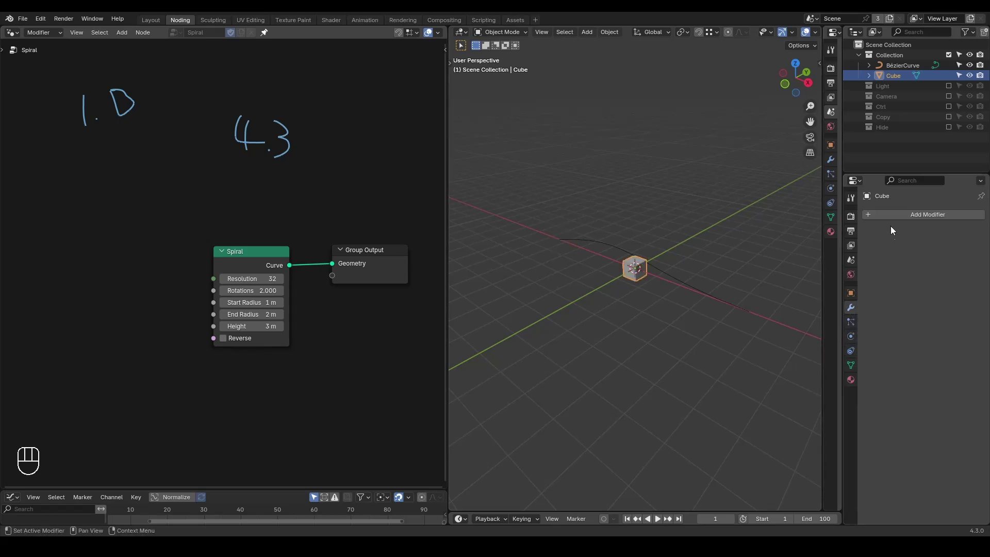
left_click(887, 223)
left_click_drag(885, 221, 885, 221)
key("l")
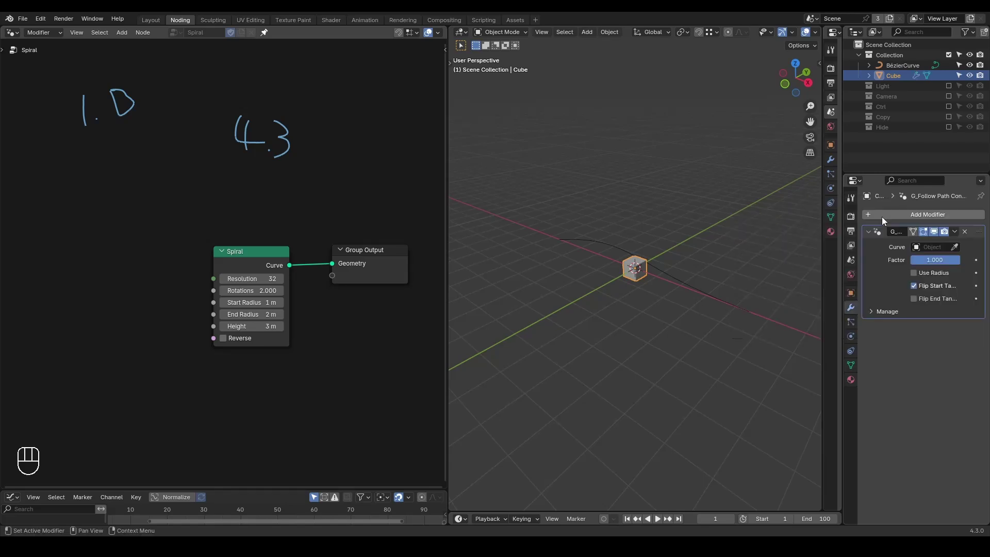
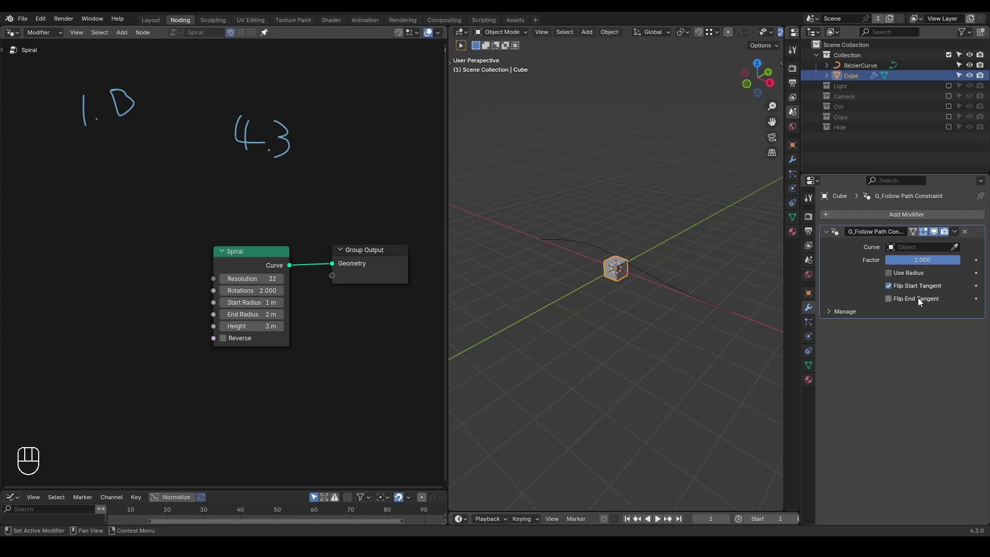
Set the modifier's Curve to BézierCurve and slide its Factor toward the curve's end
left_click(961, 250)
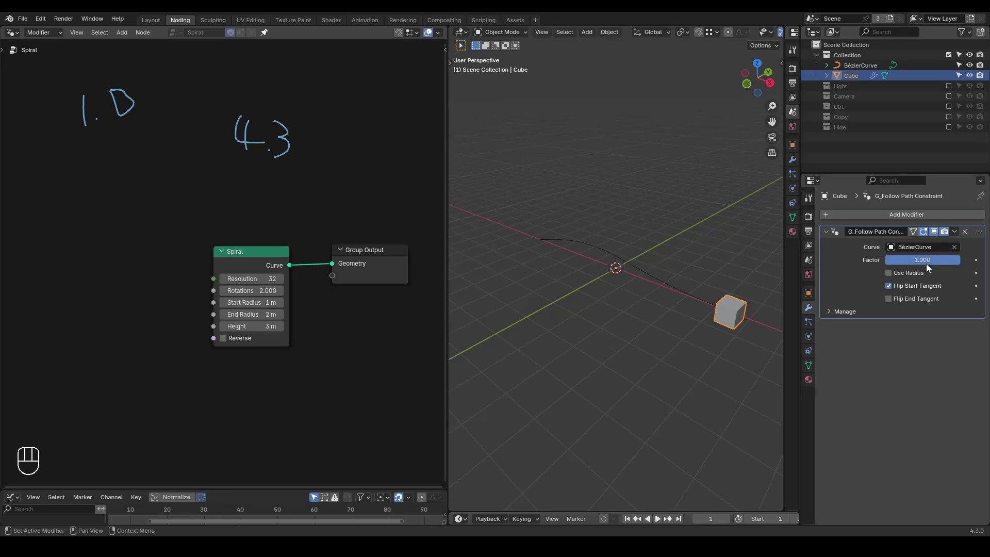
left_click_drag(930, 268, 955, 263)
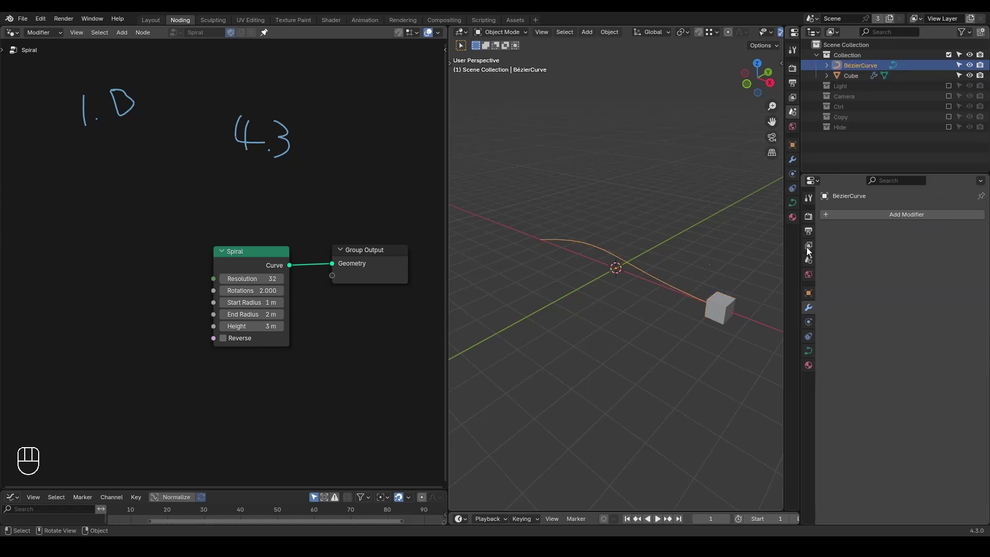
Restore the Spiral GeometryNodes modifier on the curve and drag the cube's Factor to 0.687
left_click(812, 338)
left_click(813, 316)
left_click_drag(838, 217, 812, 234)
left_click_drag(839, 246, 766, 287)
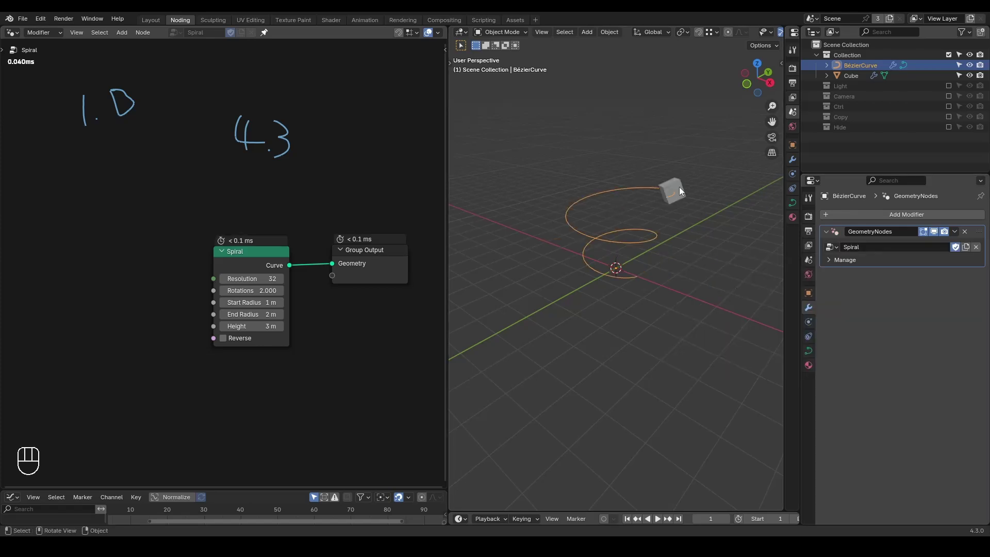
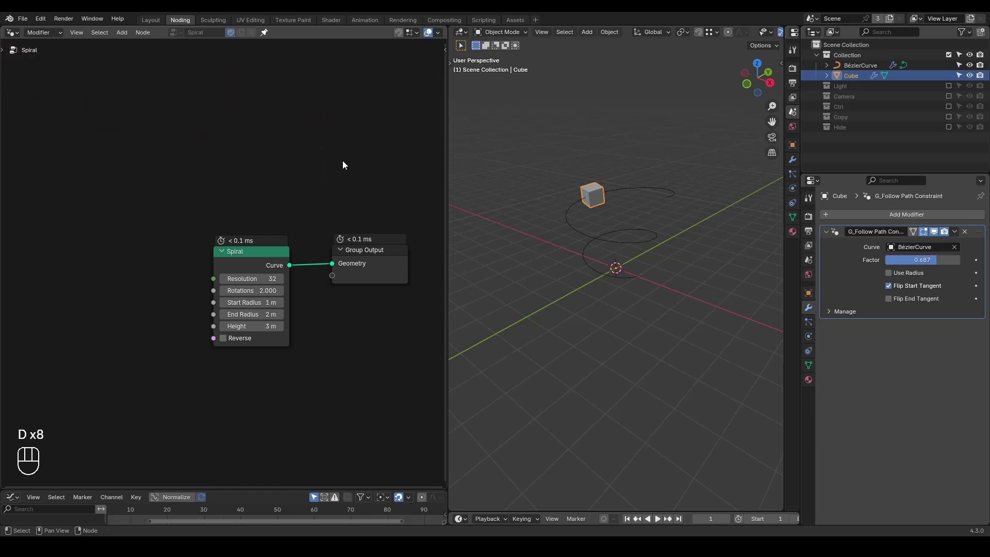
Enable the Camera collection, select the camera and show its constraint settings
key("d")
left_click(952, 91)
left_click(952, 101)
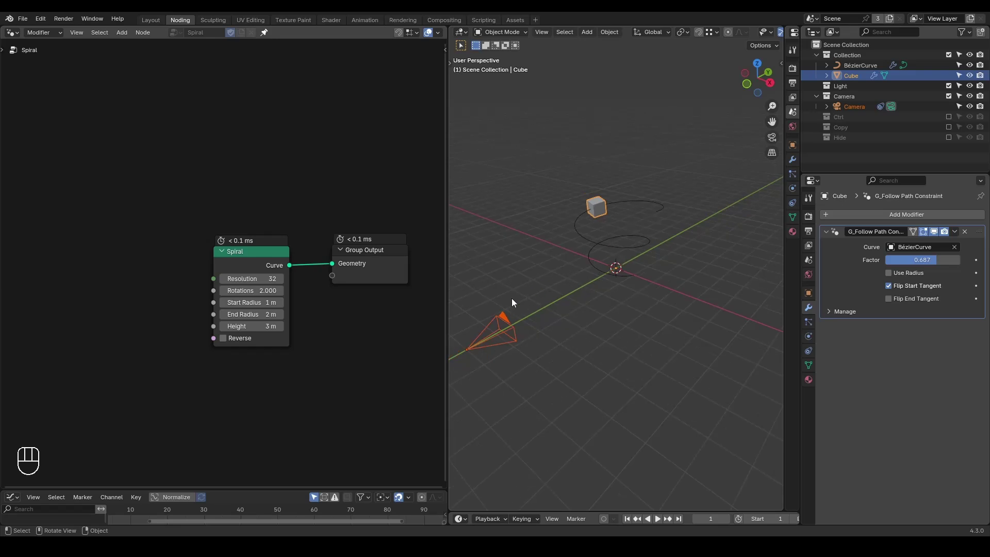
left_click(510, 298)
left_click(505, 330)
left_click(809, 325)
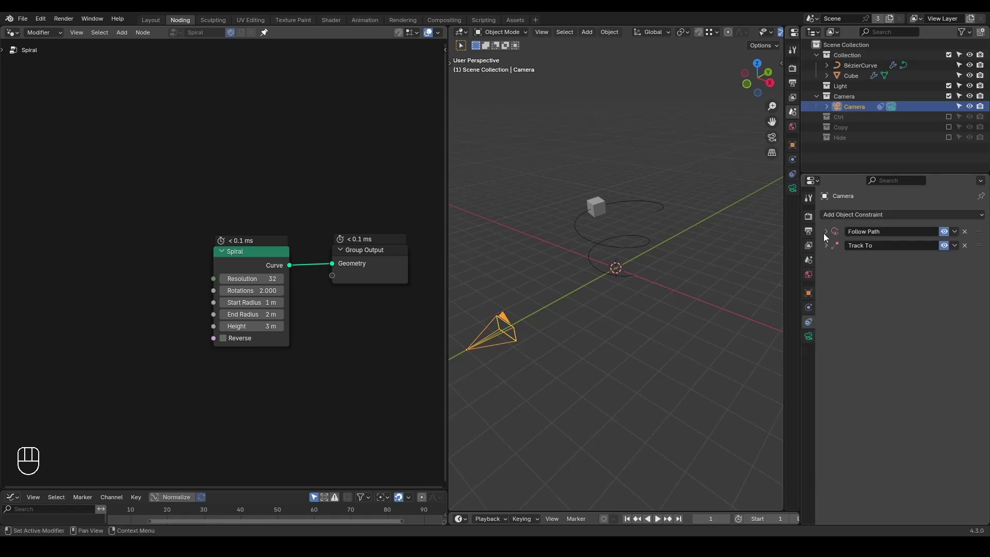
Target the camera's Follow Path at BézierCurve, clear its location with Alt+G and reset the offset to 0
left_click(827, 232)
left_click(967, 251)
key("alt+g")
left_click_drag(906, 266, 889, 263)
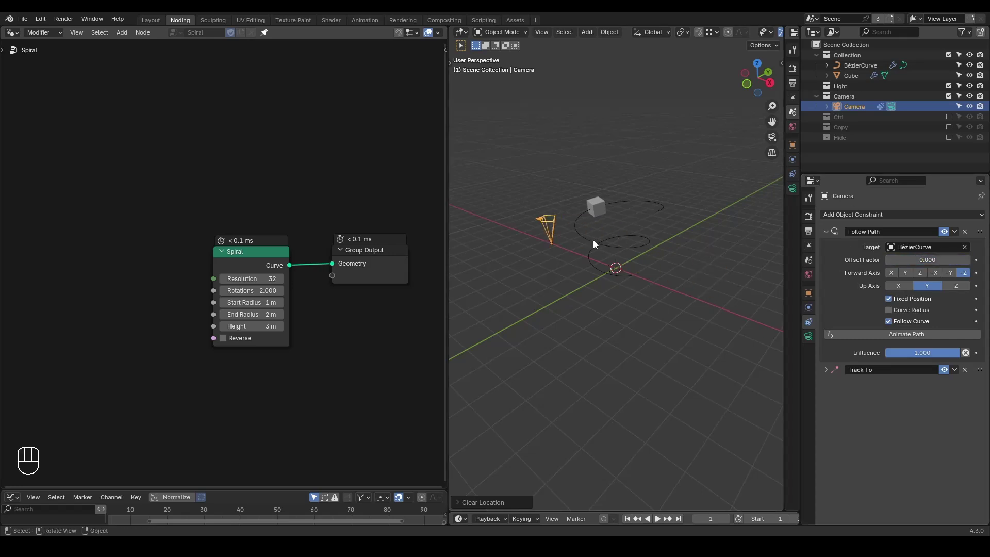
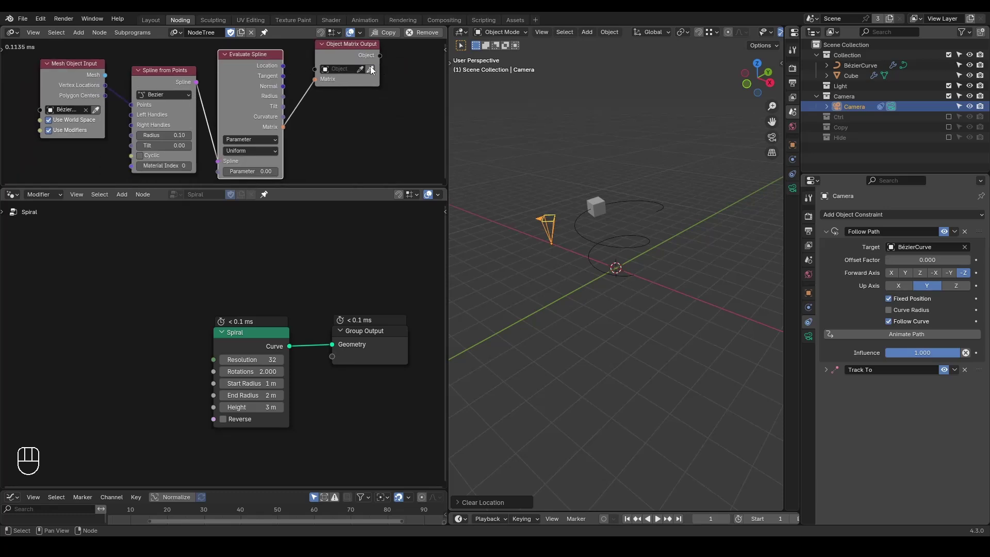
Remove the camera's Follow Path constraint and join the node editors so the Spiral tree fills the left
key("alt+g")
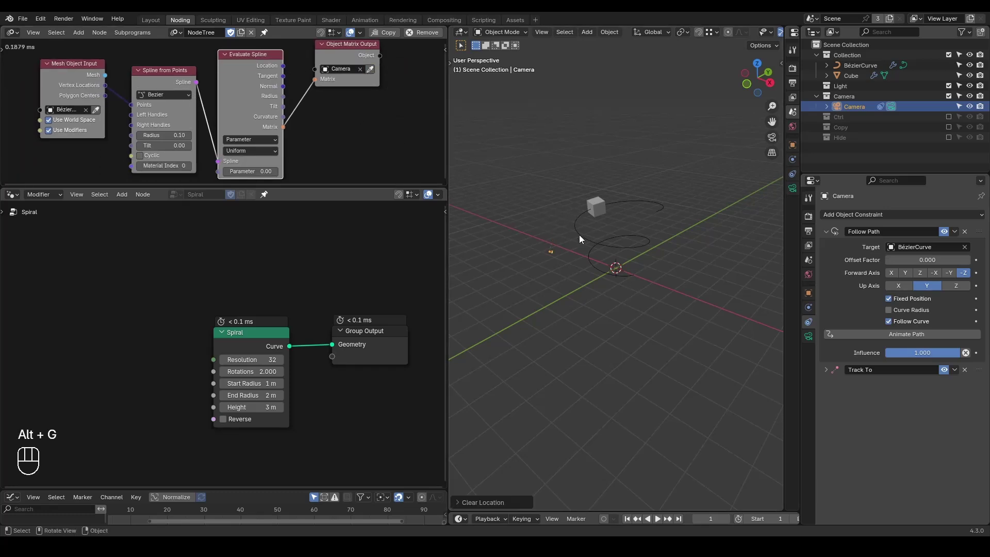
left_click(968, 236)
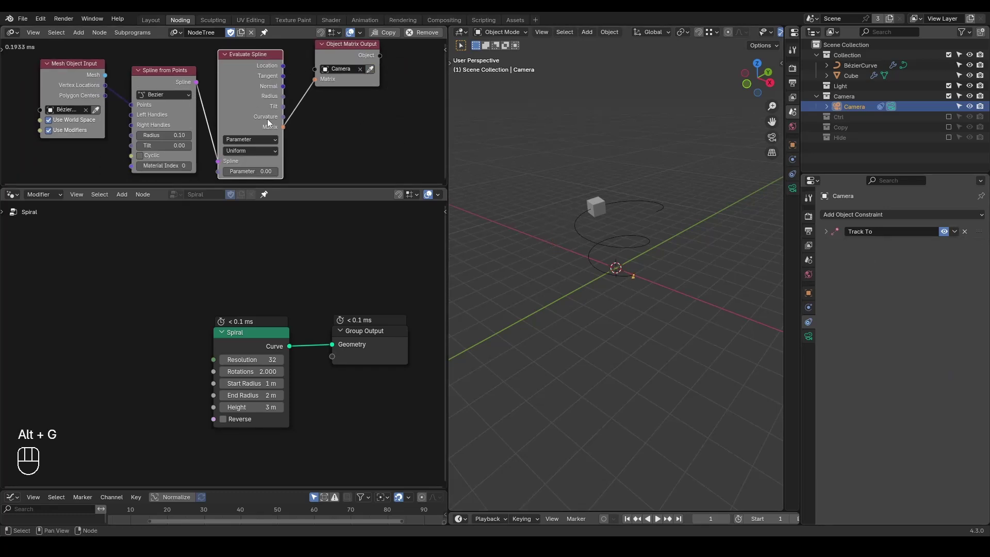
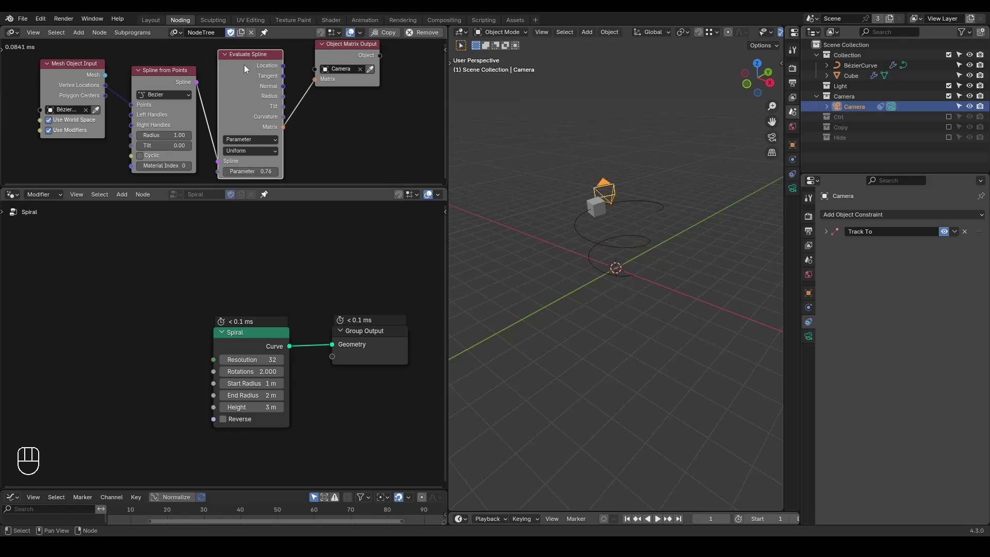
middle_click(281, 76)
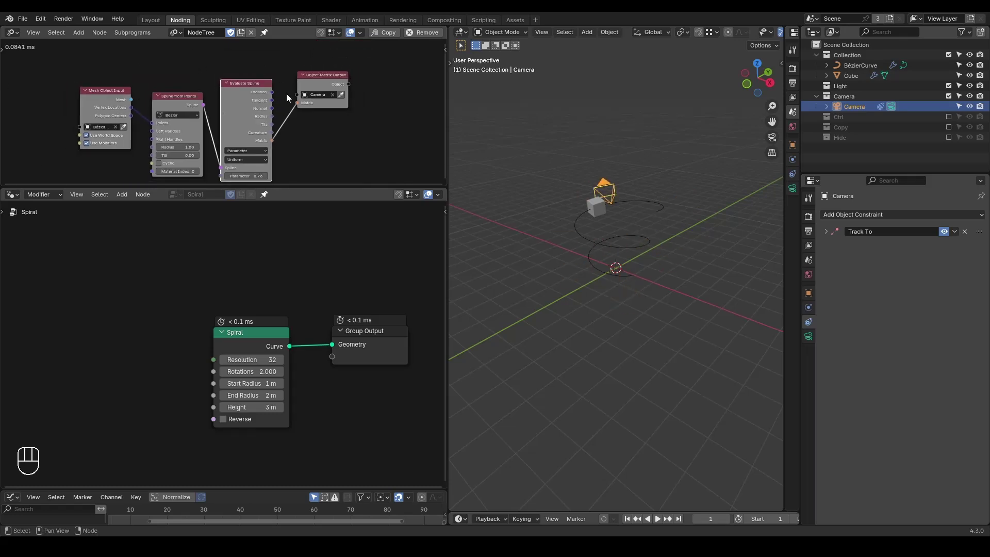
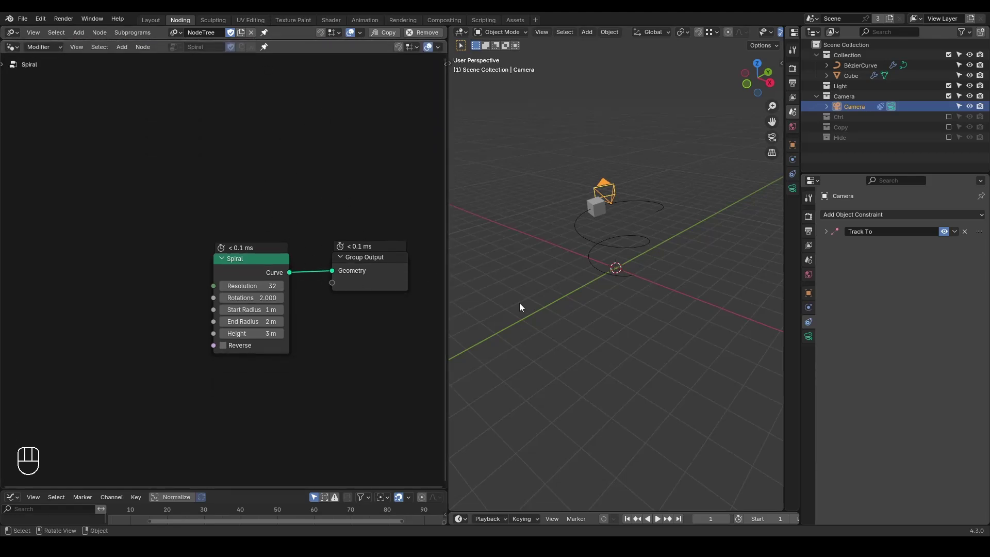
Exclude the light and camera from the scene and show the cube's modifier settings
key("ctrl+shift+alt+w")
key("ctrl+shift+alt+q")
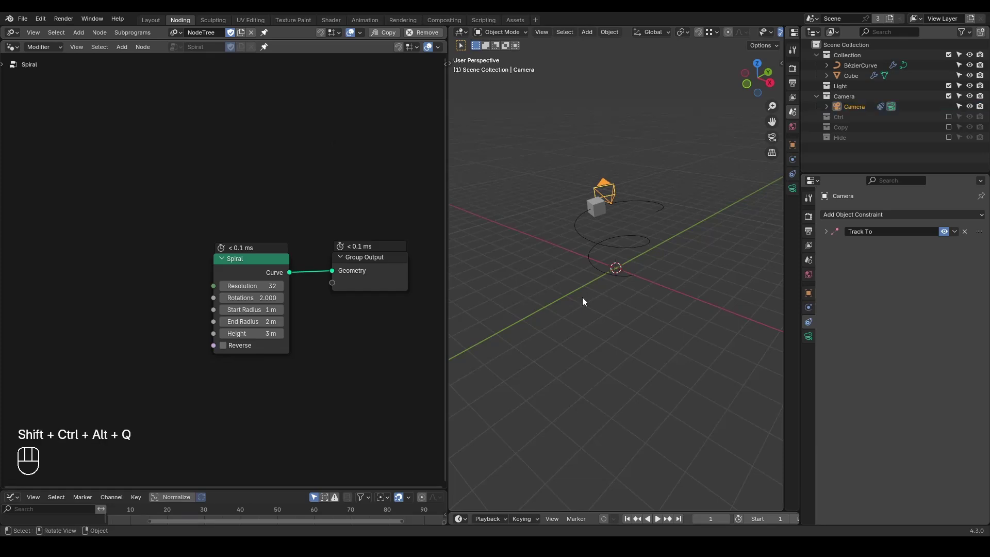
left_click(950, 100)
left_click(952, 91)
left_click(846, 77)
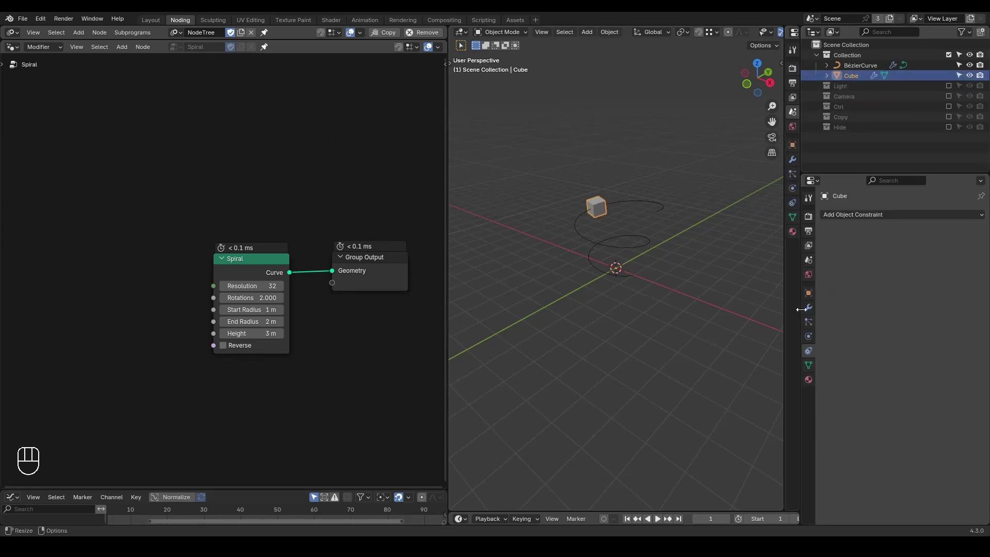
left_click(811, 308)
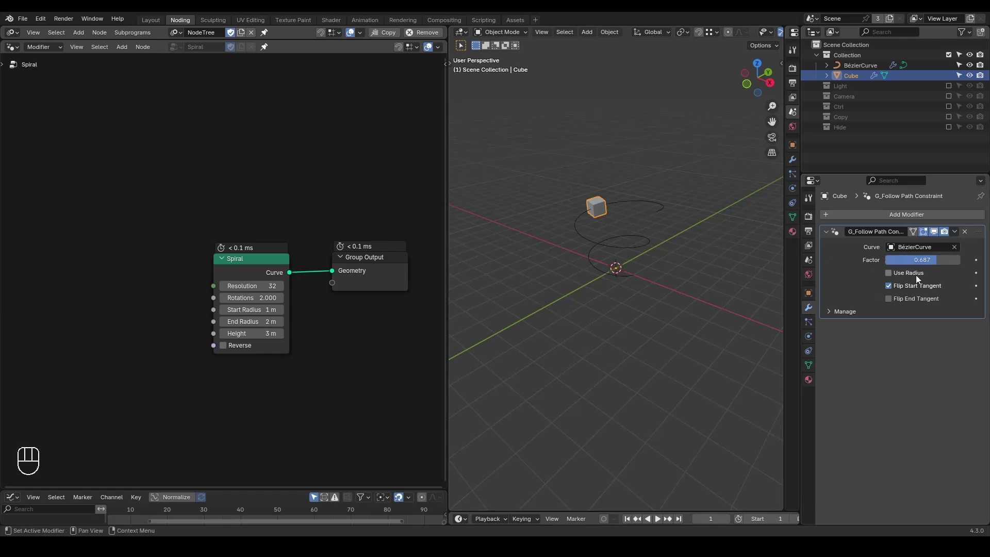
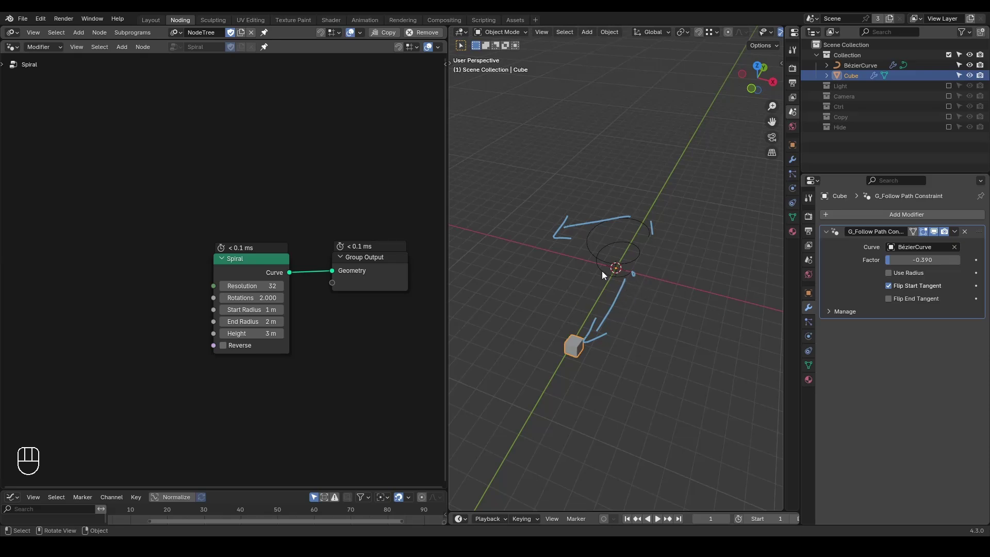
Toggle Flip Start Tangent on the cube's follow-path modifier with factor 1.000
left_click(913, 292)
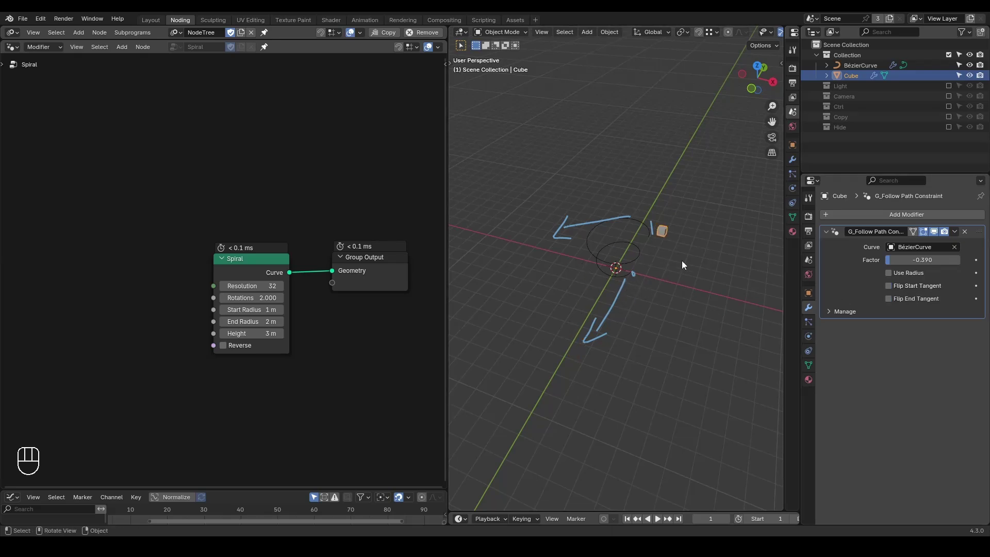
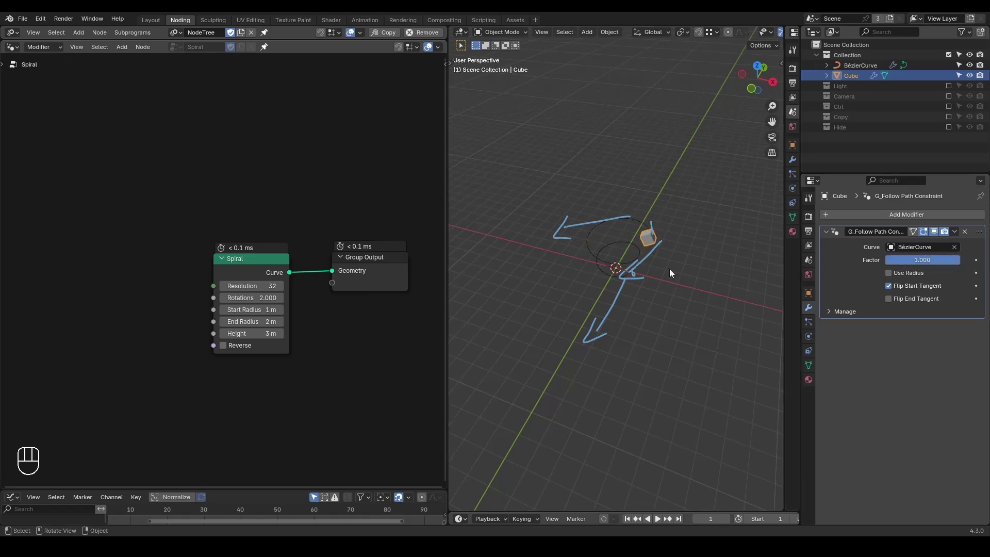
key("ctrl+shift+alt+w")
key("ctrl+shift+alt+q")
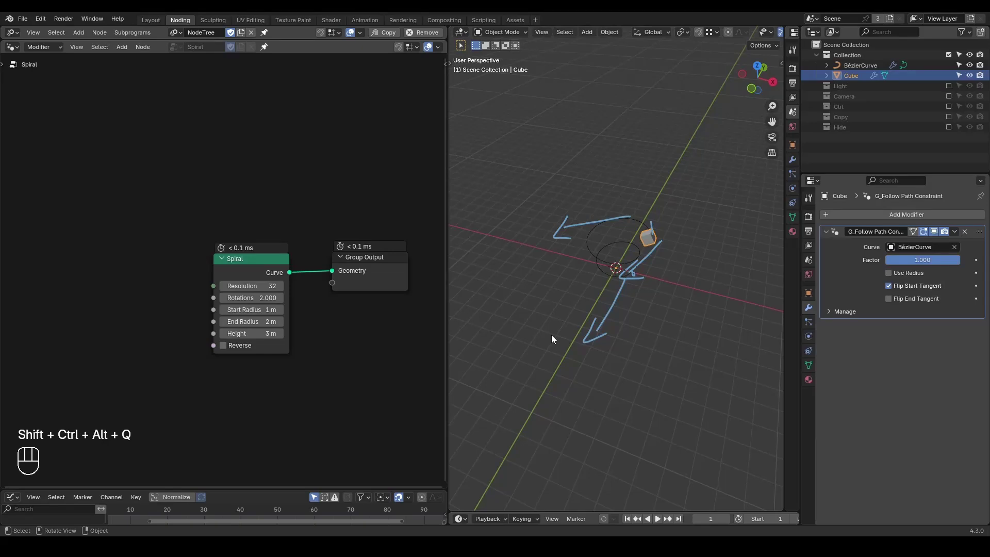
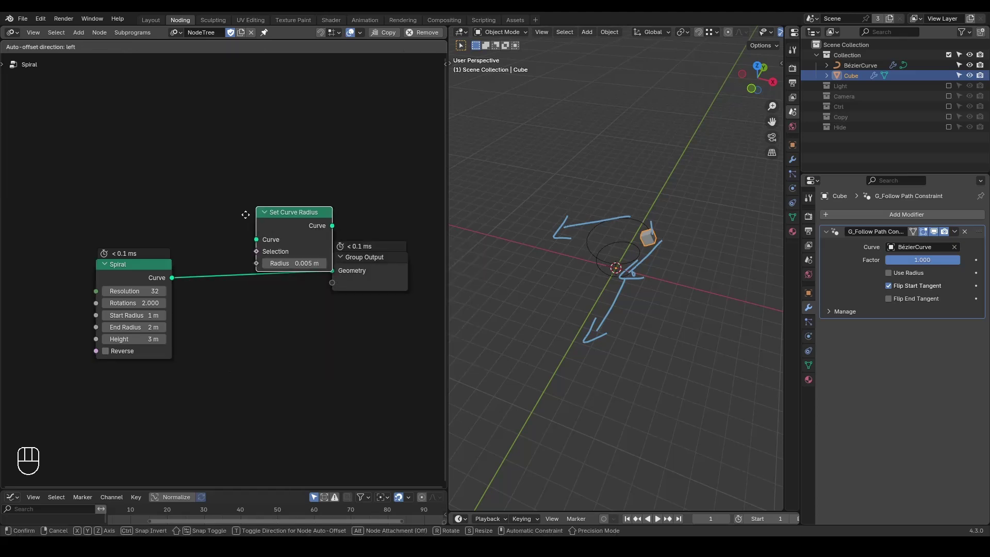
Add a Spline Parameter node below Spiral and link its Factor to the Set Curve Radius radius
middle_click(227, 331)
key("ctrl+a")
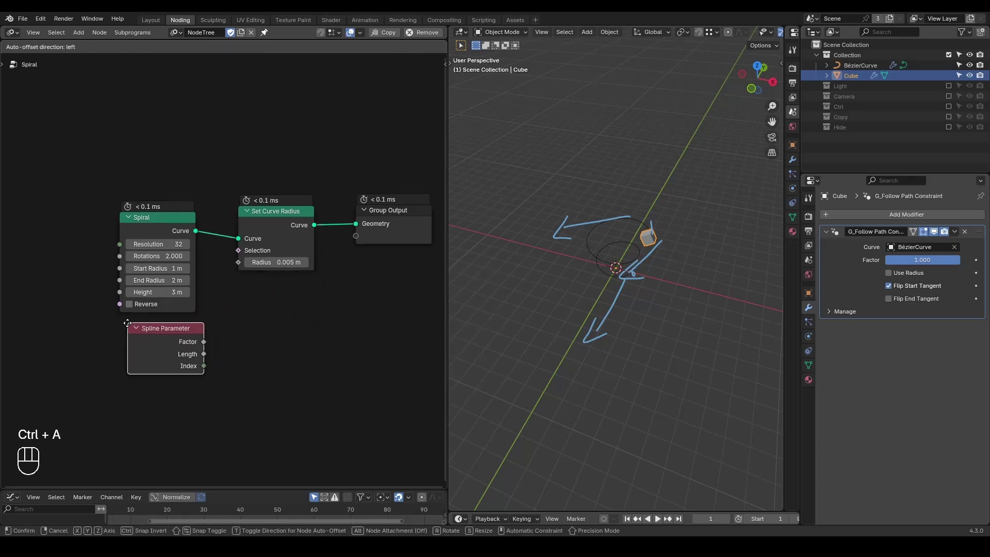
left_click_drag(200, 343, 237, 261)
left_click_drag(635, 336, 601, 300)
Wire Set Curve Radius between Spiral and Group Output and tick Use Radius in the cube's modifier
key("d")
key("d")
key("d")
left_click(512, 154)
left_click(577, 325)
left_click(651, 282)
left_click(691, 184)
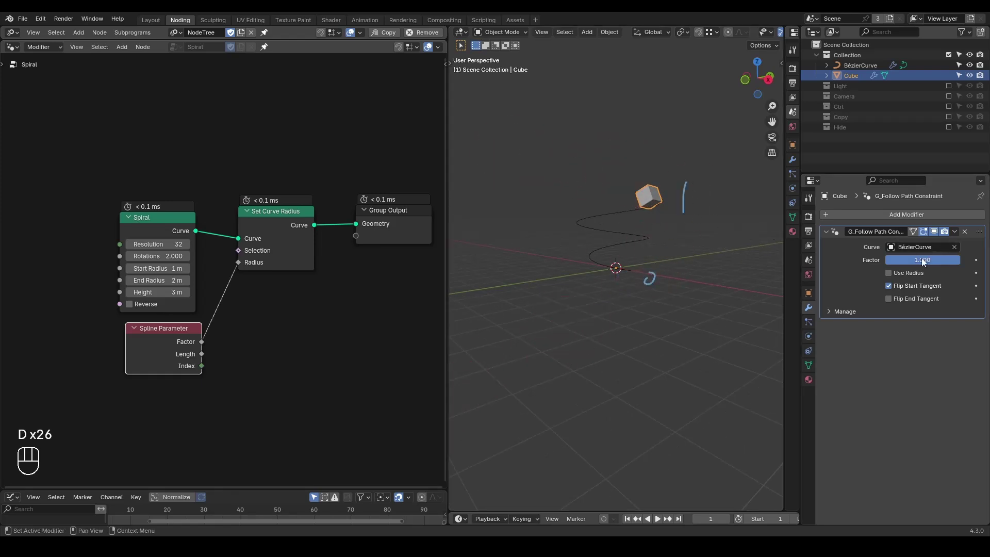
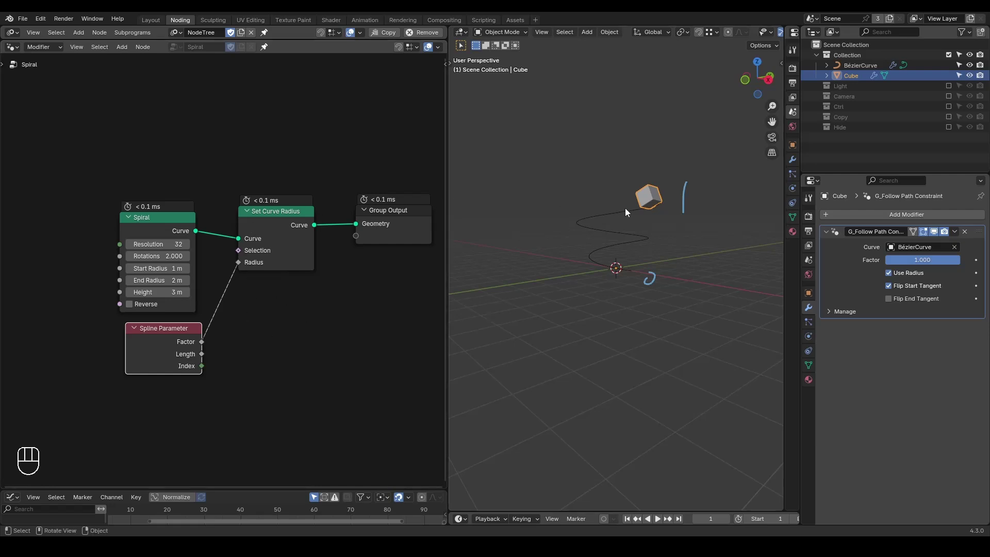
key("n")
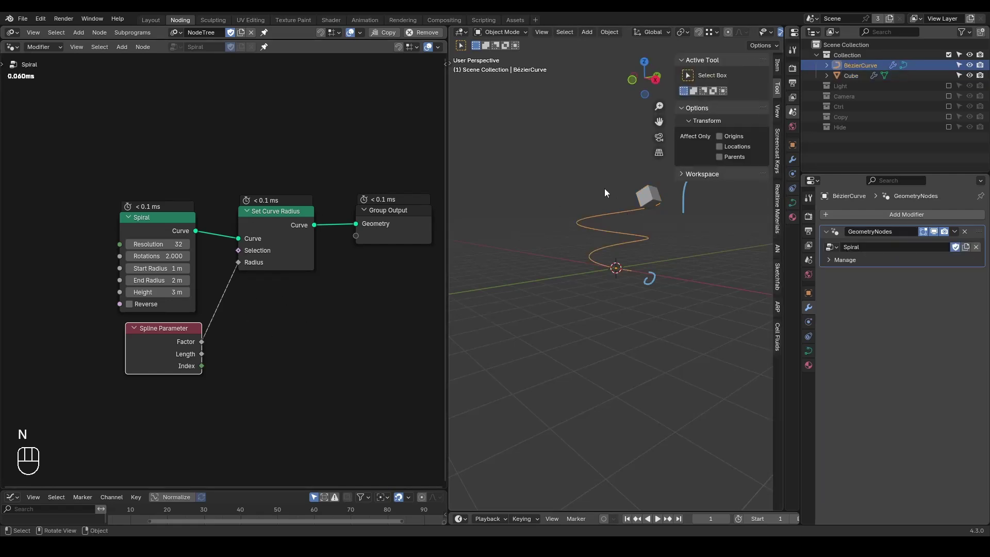
key("Tab")
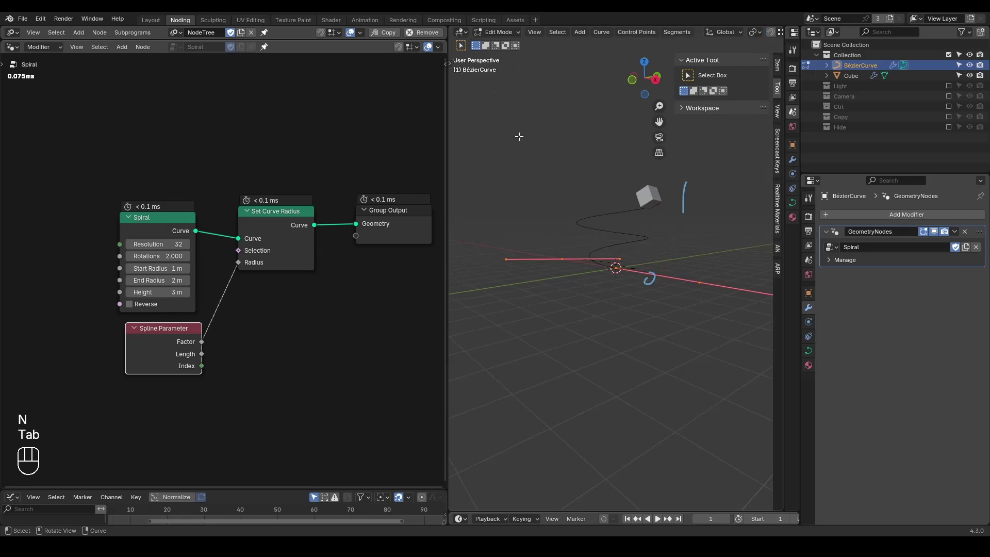
key("t")
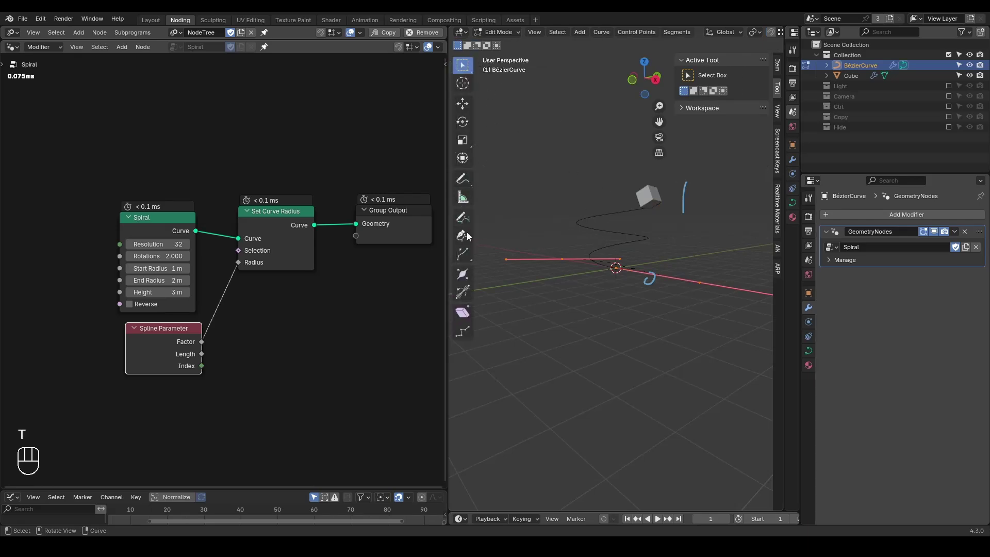
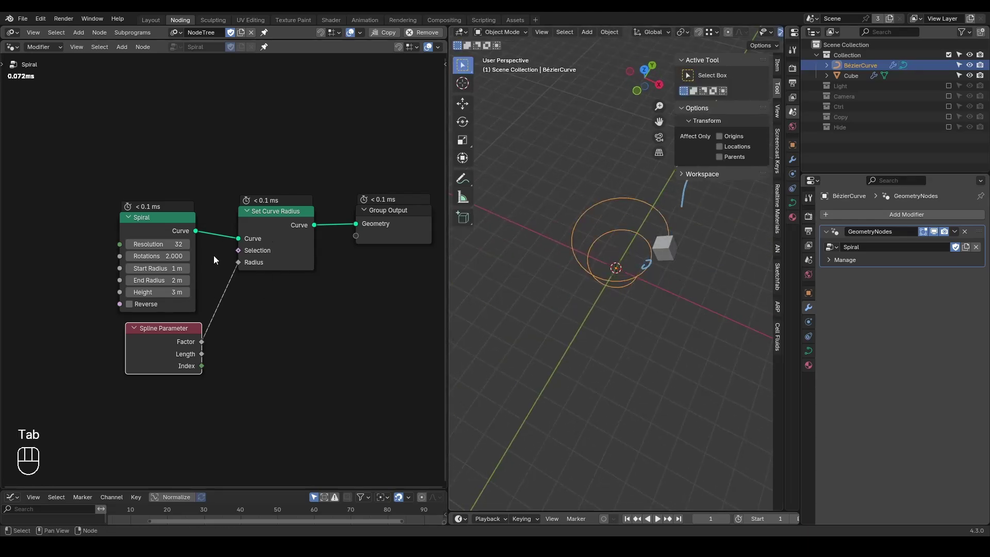
left_click(278, 227)
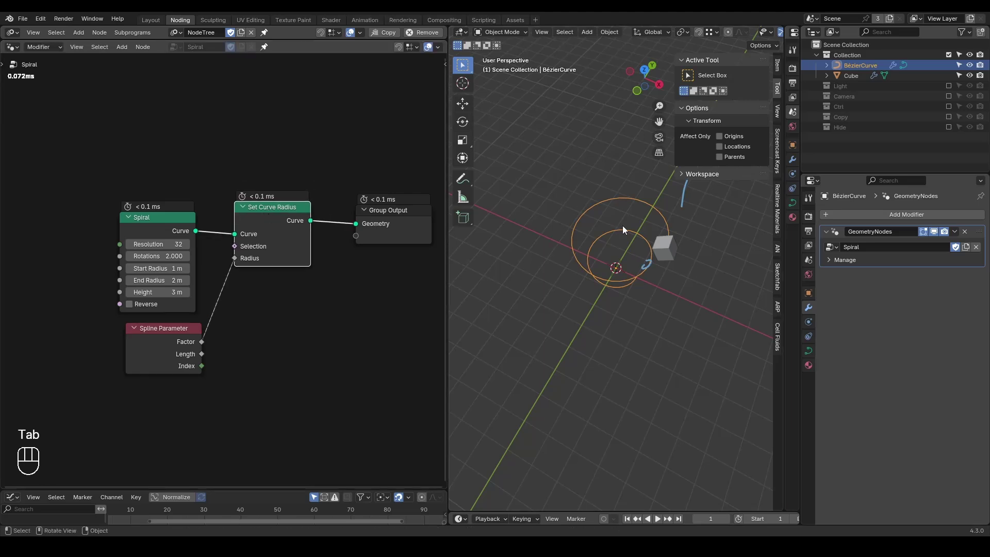
left_click_drag(664, 254, 625, 319)
key("n")
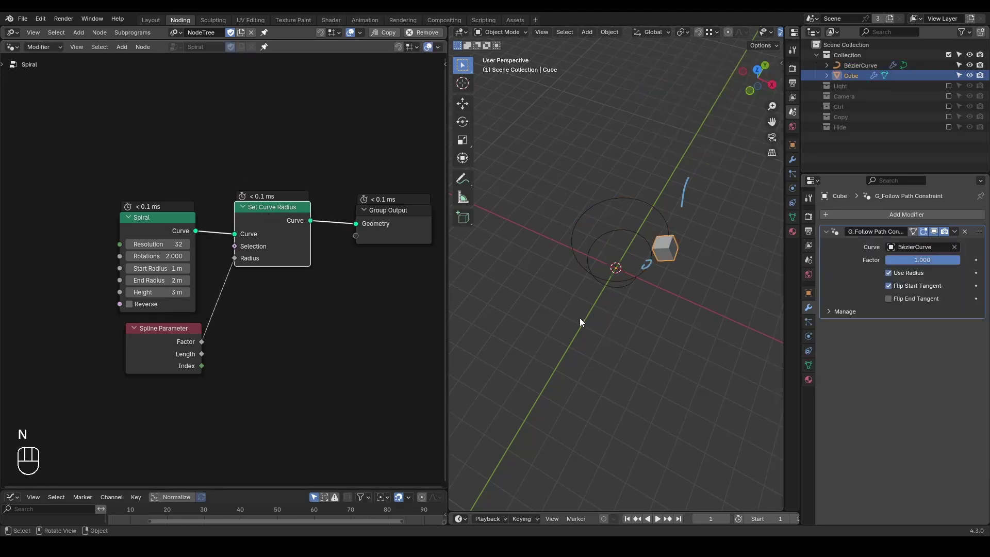
key("ctrl+shift+alt+w")
key("ctrl+shift+alt+q")
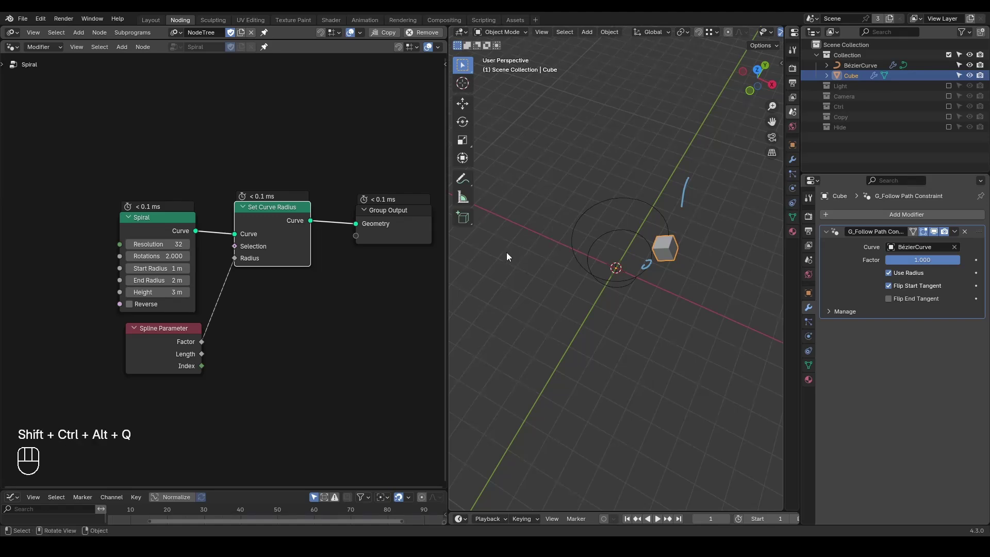
key("t")
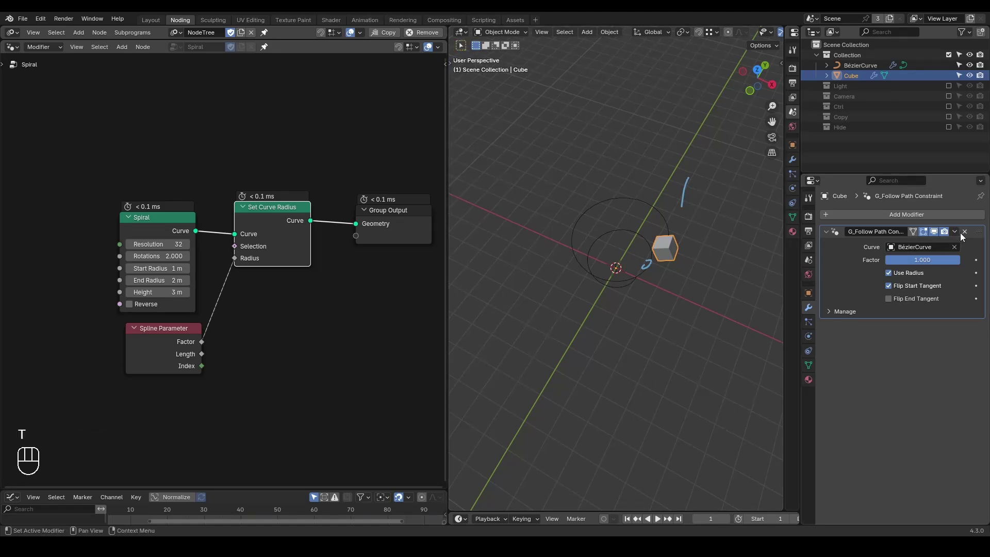
Replace the cube's G_Follow Path Constraint modifier with a Geometry Nodes modifier using Follow Path Basics
left_click(967, 236)
left_click_drag(898, 221, 788, 244)
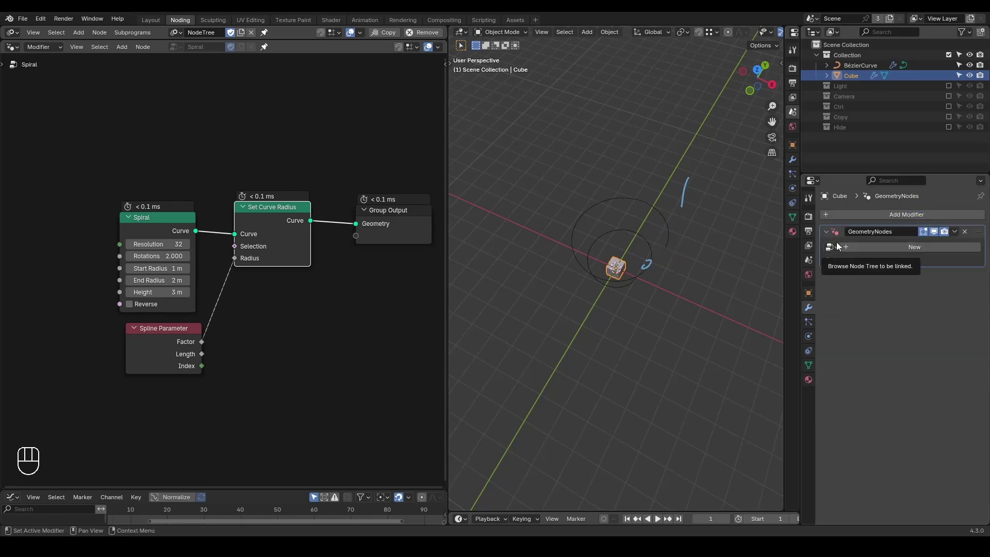
left_click_drag(841, 246, 812, 266)
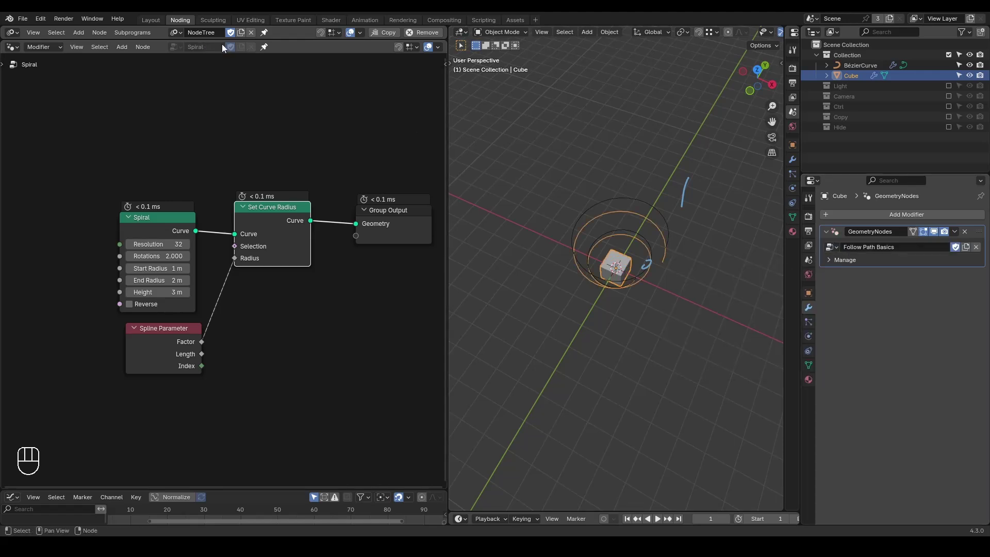
Delete the BézierCurve object, reselect the cube and display the Follow Path Basics node tree
left_click(865, 72)
key("x")
left_click(849, 69)
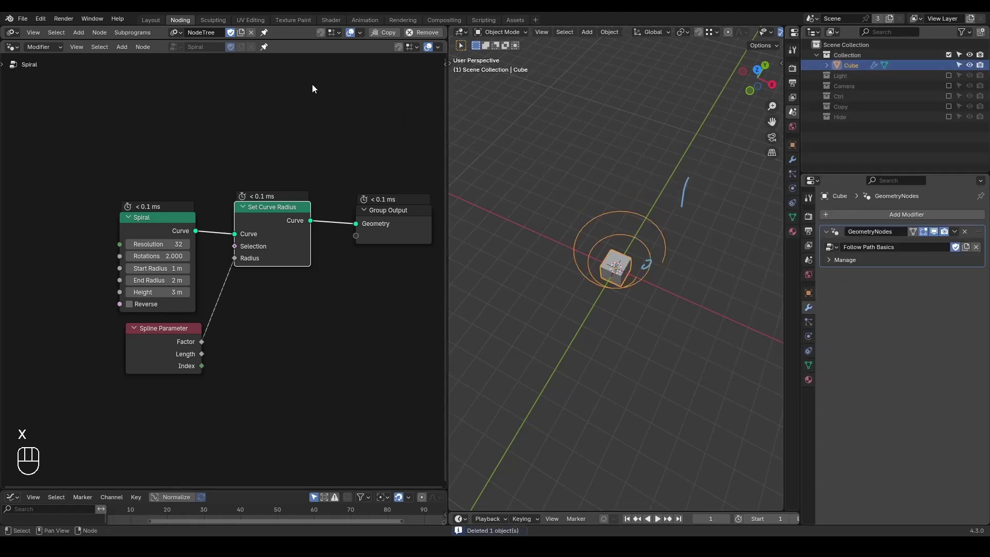
left_click(266, 50)
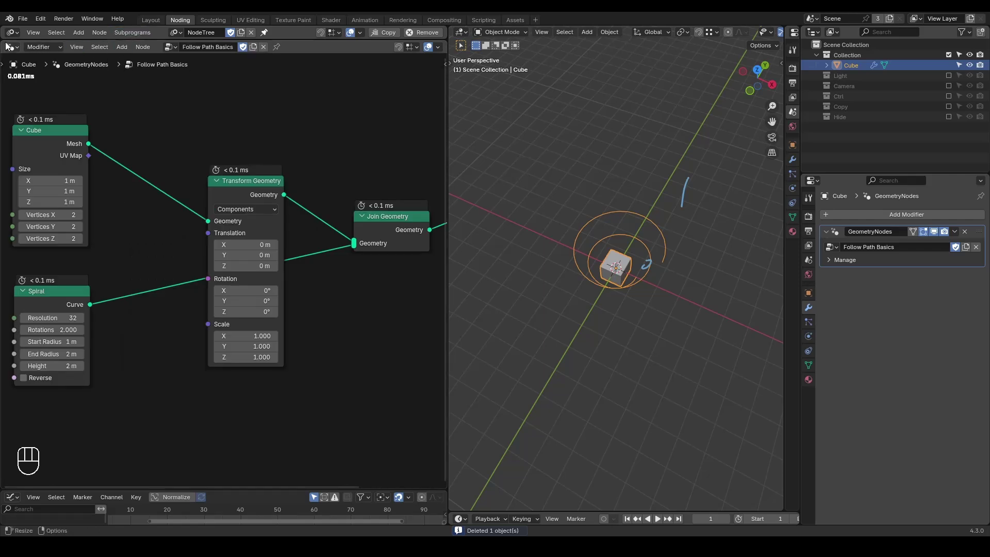
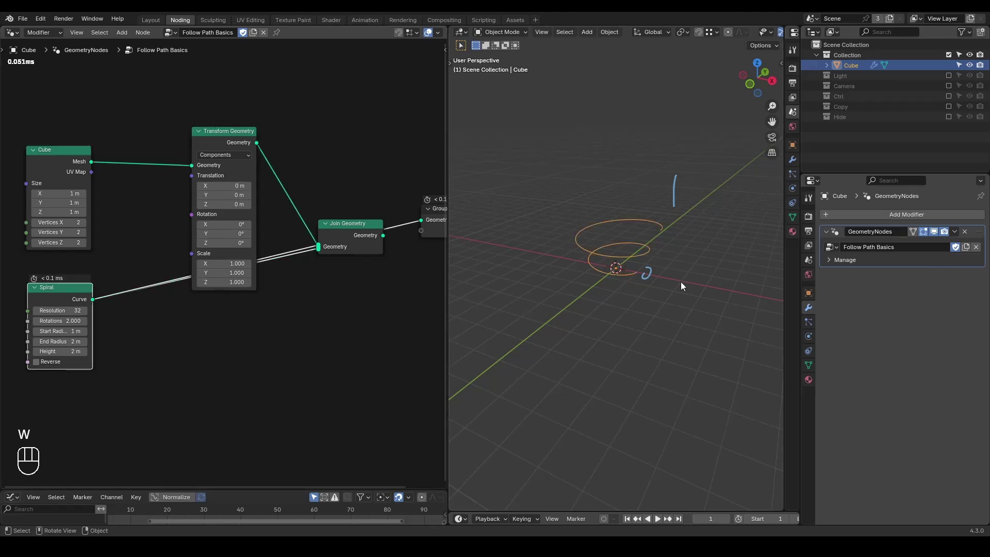
Add a Spiral curve node joined with the Cube through Join Geometry, placed at the lower left
middle_click(644, 266)
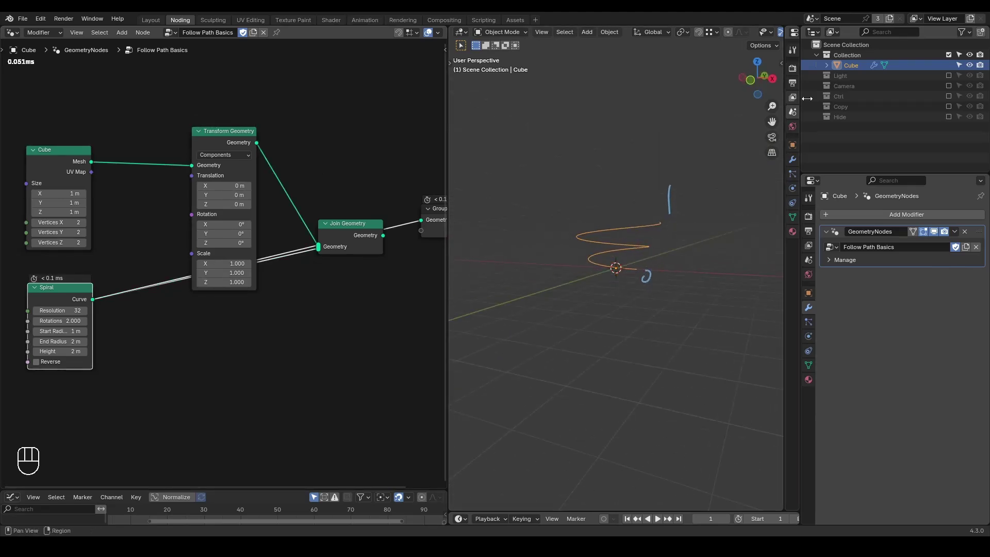
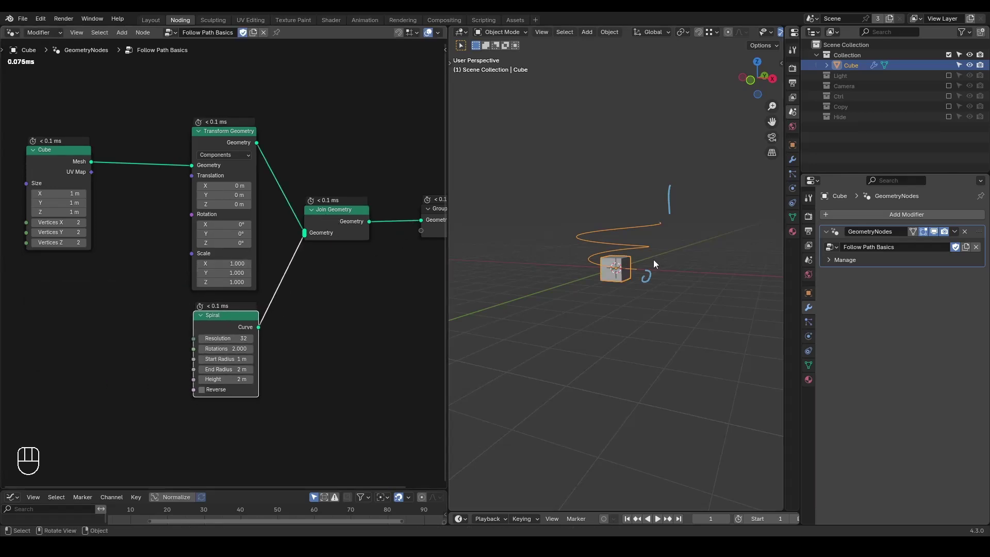
middle_click(653, 265)
key("d")
right_click(720, 107)
key("d")
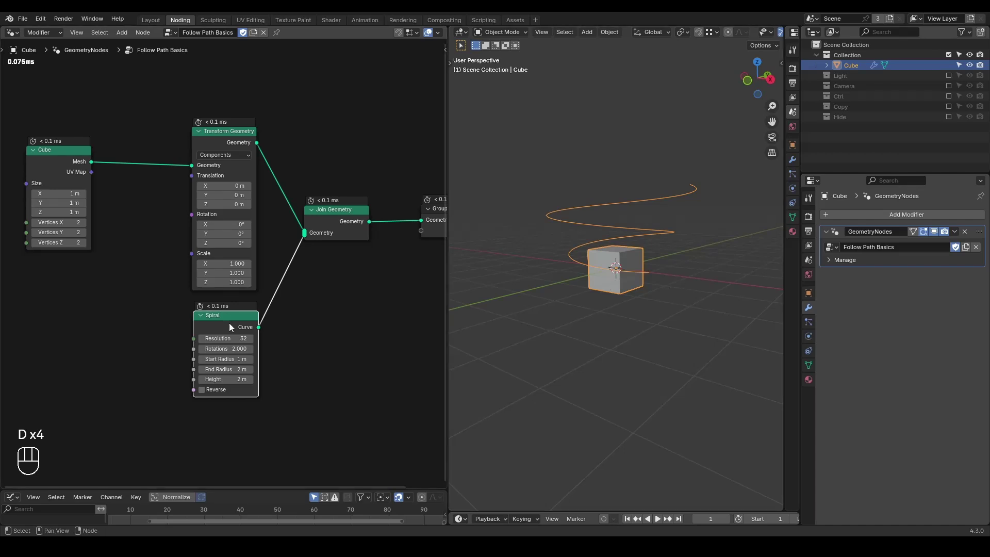
left_click_drag(233, 319, 59, 334)
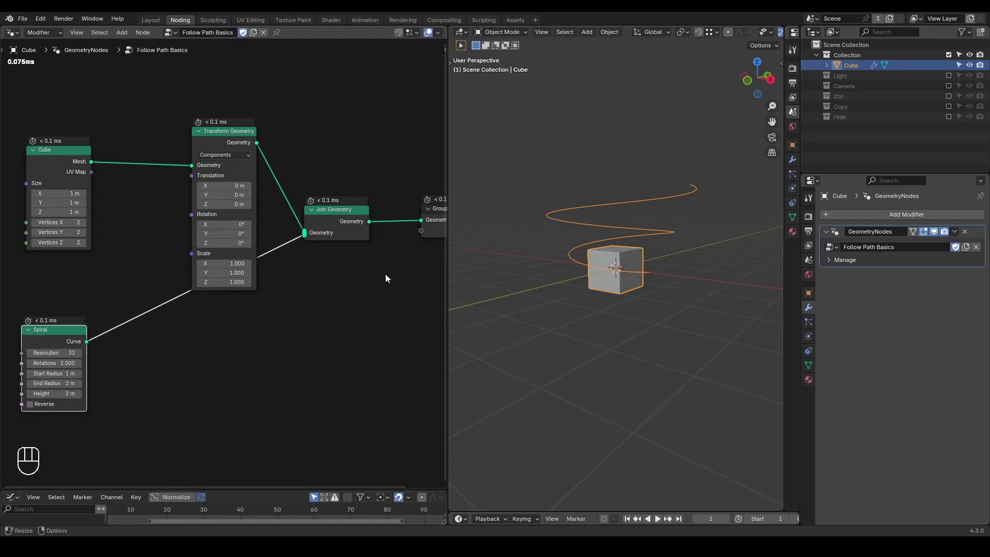
middle_click(252, 311)
double_click(286, 124)
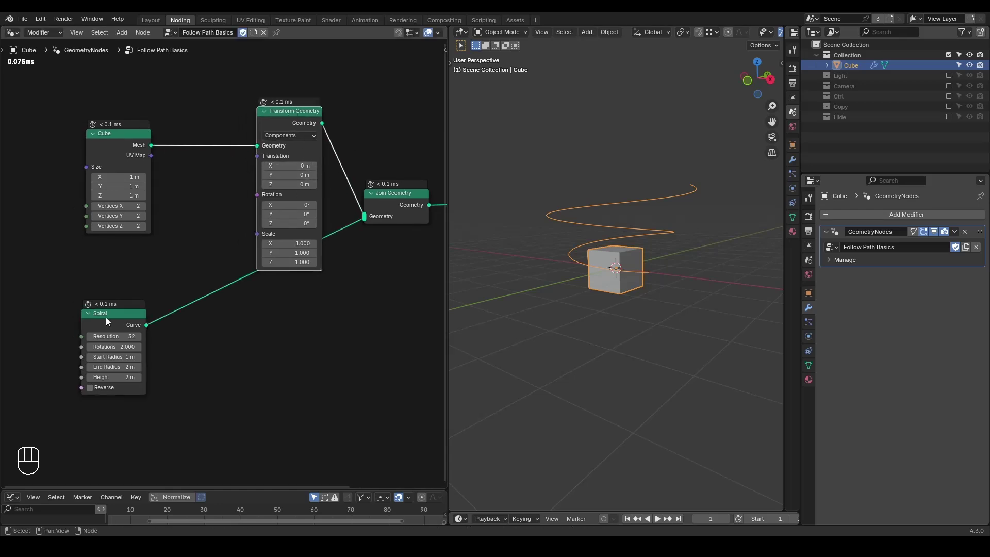
left_click(112, 323)
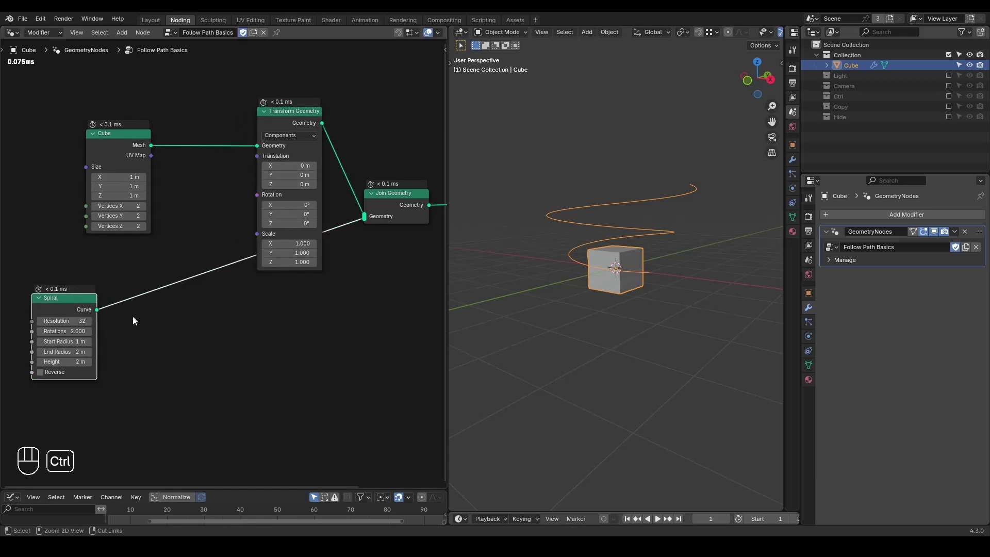
Sample the Spiral with Sample Curve, drive the cube's Translation from Position, and scrub Factor along the curve
key("ctrl+a")
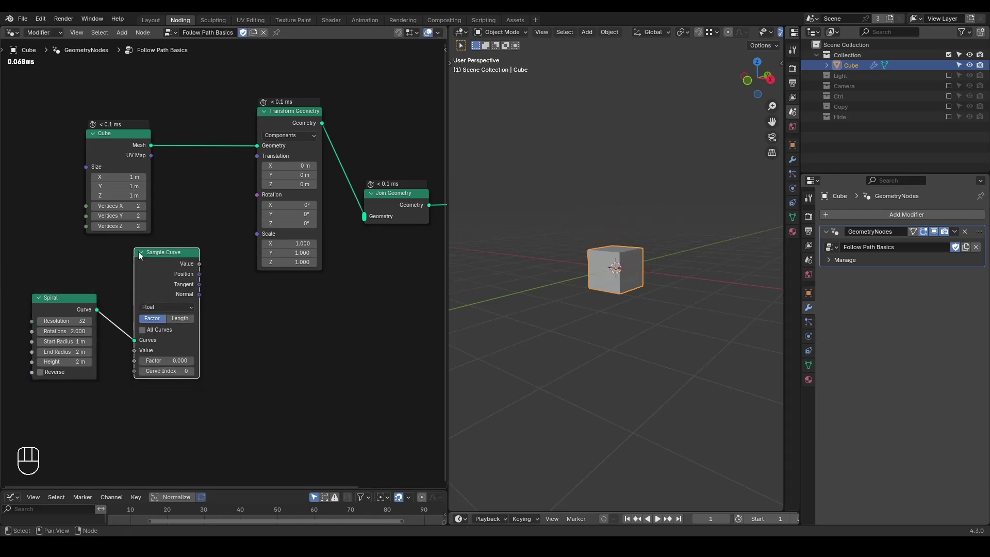
left_click_drag(199, 280, 255, 166)
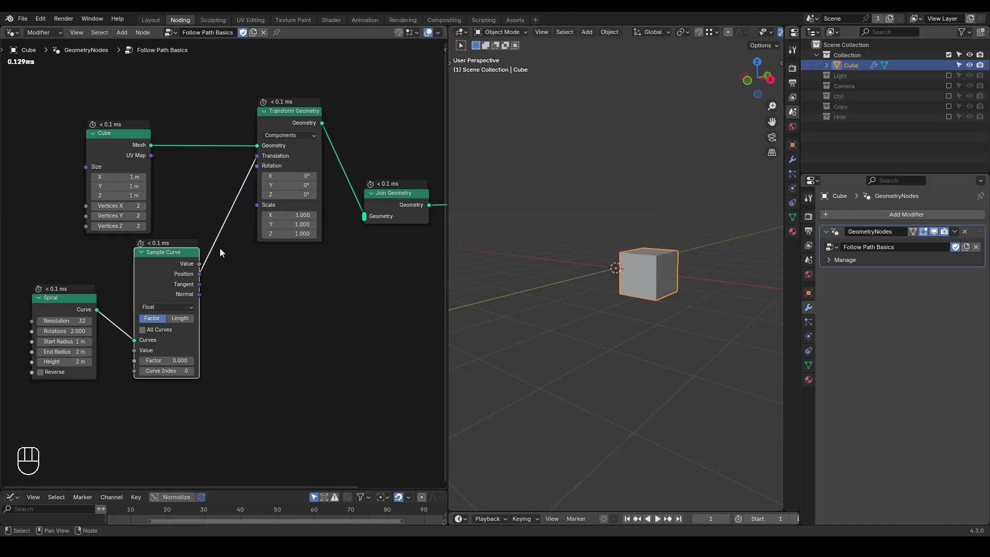
left_click_drag(162, 366, 158, 340)
left_click_drag(98, 318, 362, 228)
left_click_drag(670, 296, 693, 301)
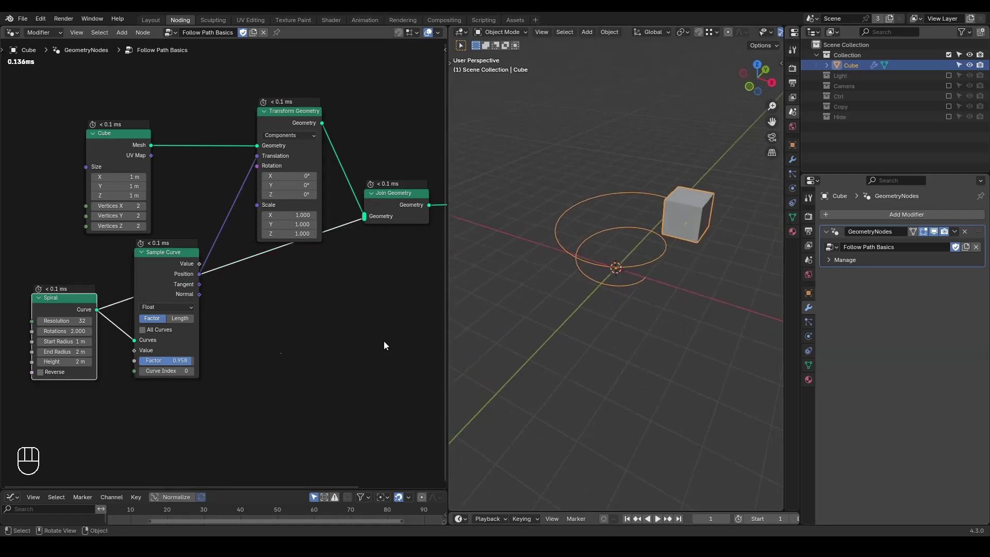
left_click_drag(181, 366, 161, 363)
key("ctrl+a")
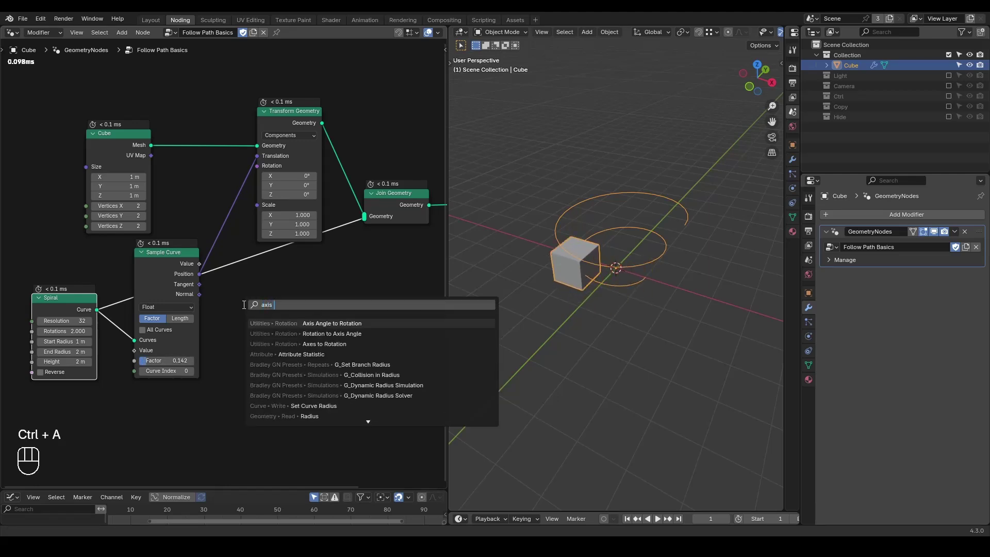
Add Axes to Rotation from the sampled Tangent and Normal and feed it into Transform Geometry Rotation
key("Down")
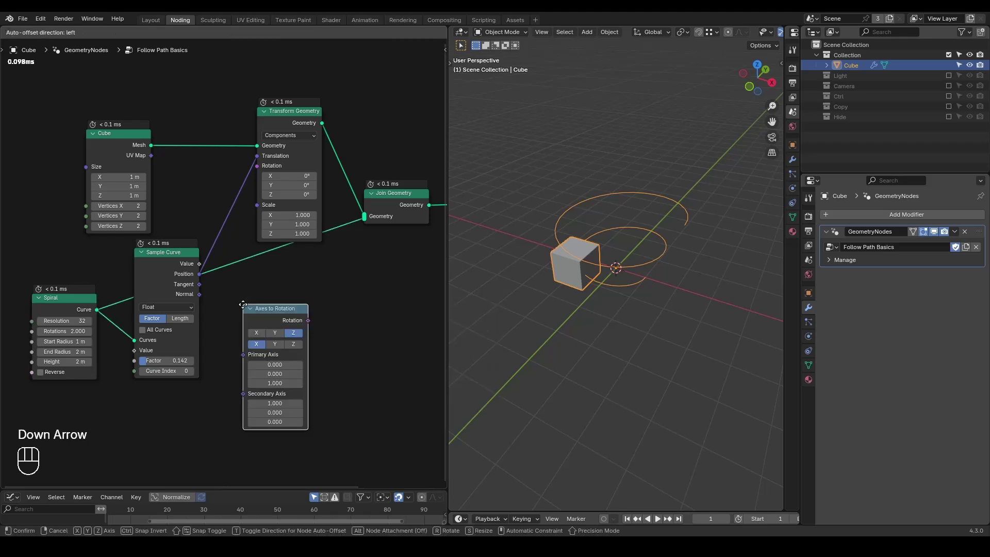
left_click_drag(199, 285, 254, 342)
left_click_drag(196, 299, 279, 326)
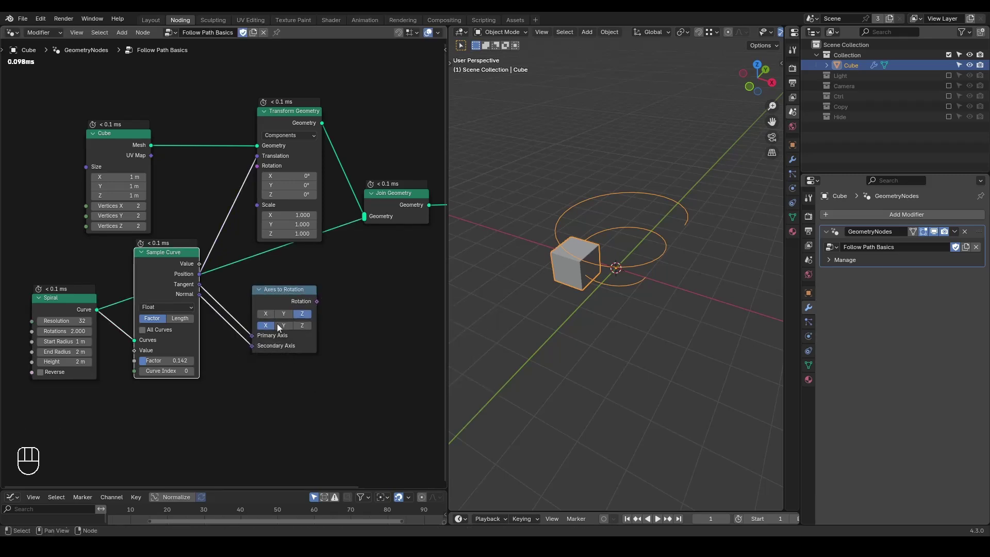
left_click_drag(311, 306, 260, 177)
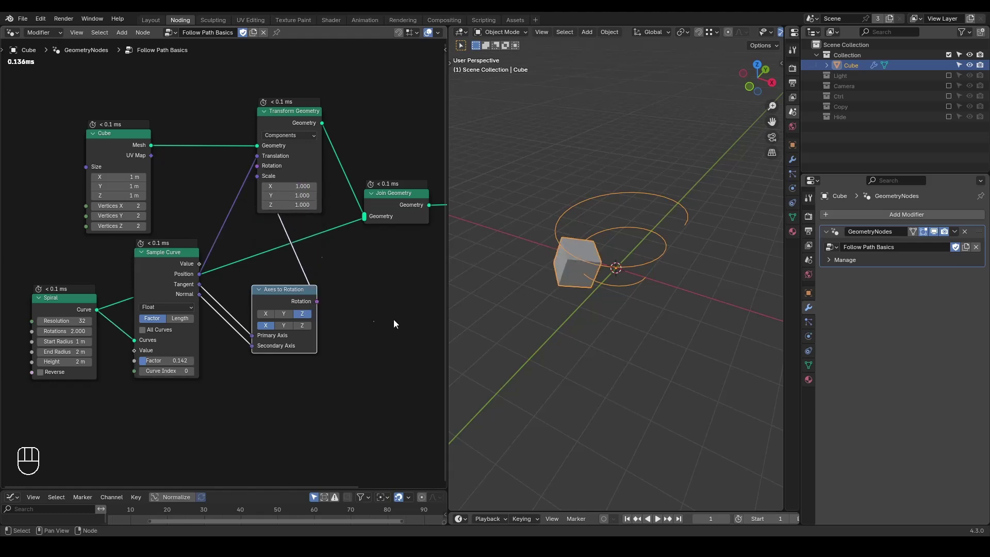
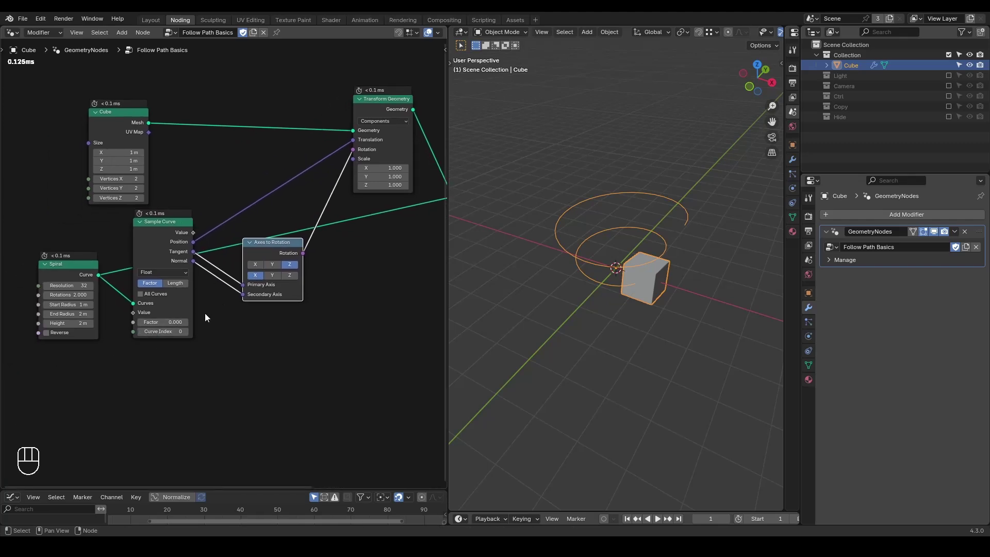
Insert Set Curve Radius between Spiral and Sample Curve with a Radius input node placed below
key("ctrl+a")
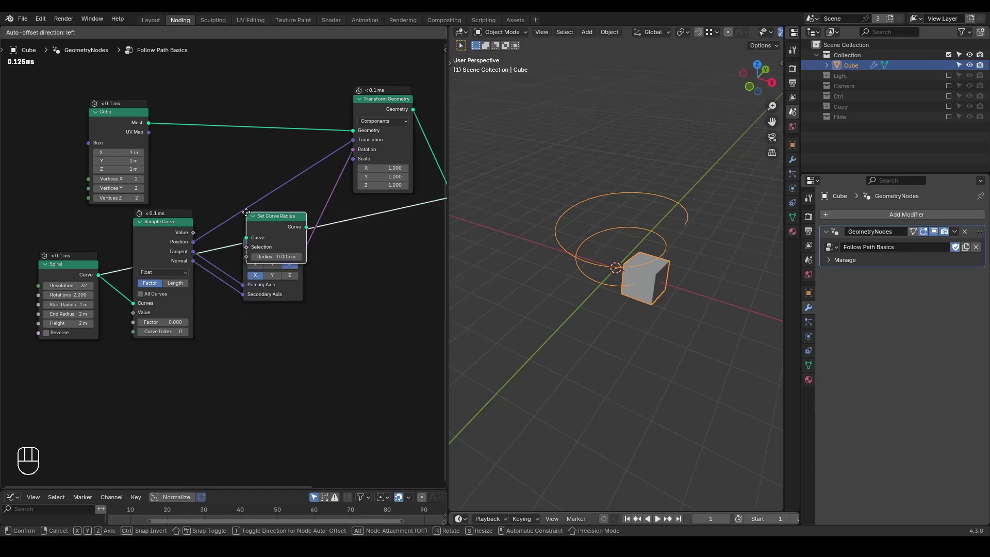
key("x")
key("ctrl+a")
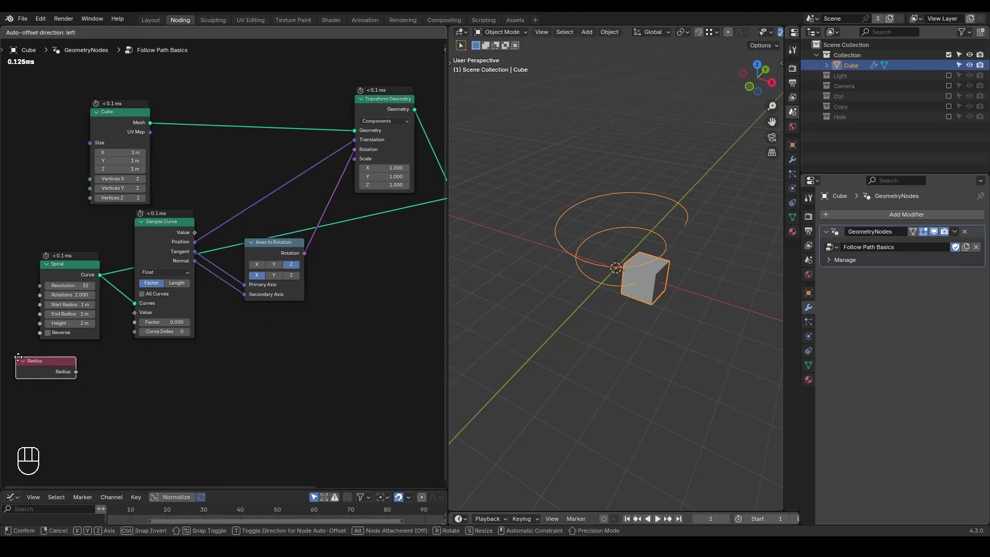
left_click_drag(112, 340, 132, 309)
key("d")
key("d")
key("d")
left_click(124, 304)
left_click(197, 235)
left_click_drag(319, 185, 364, 164)
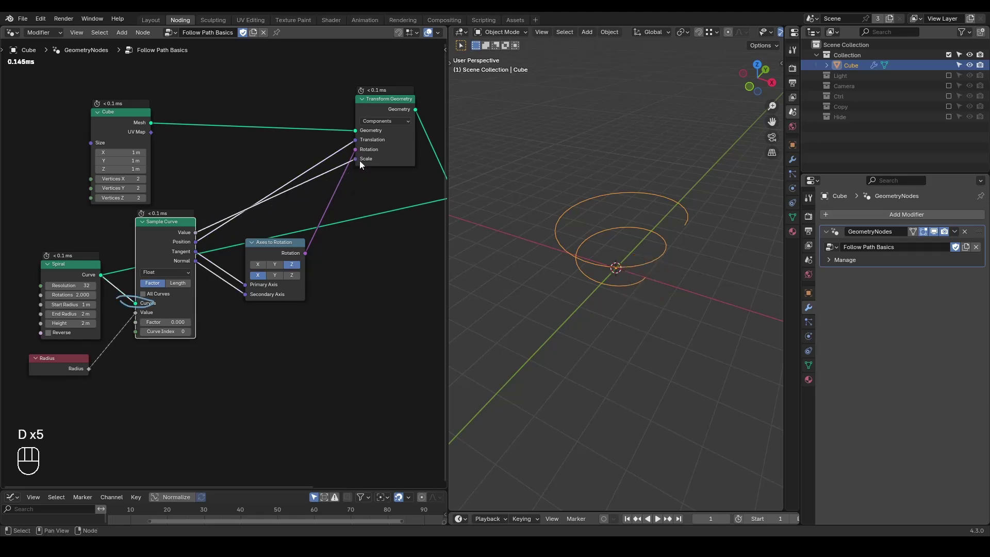
middle_click(178, 273)
left_click(134, 263)
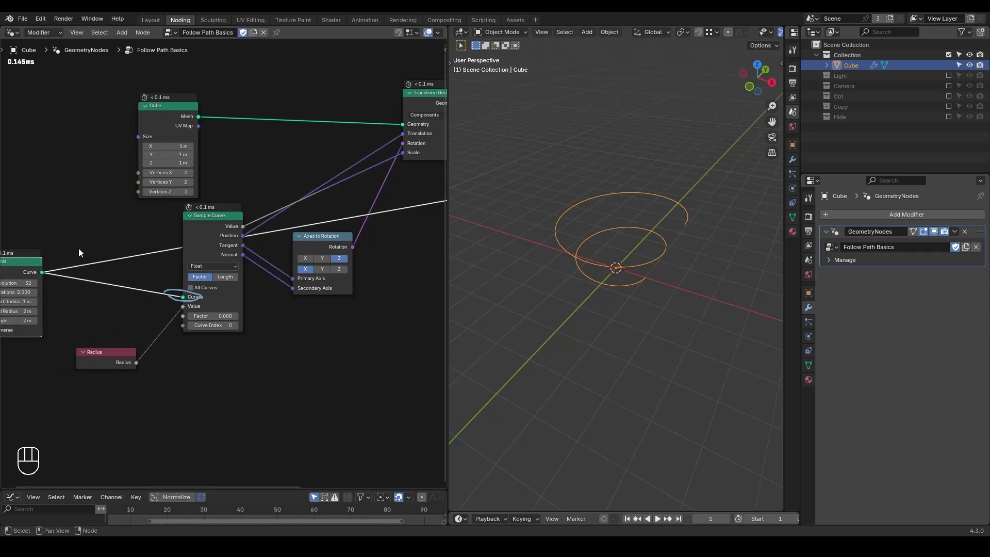
key("g")
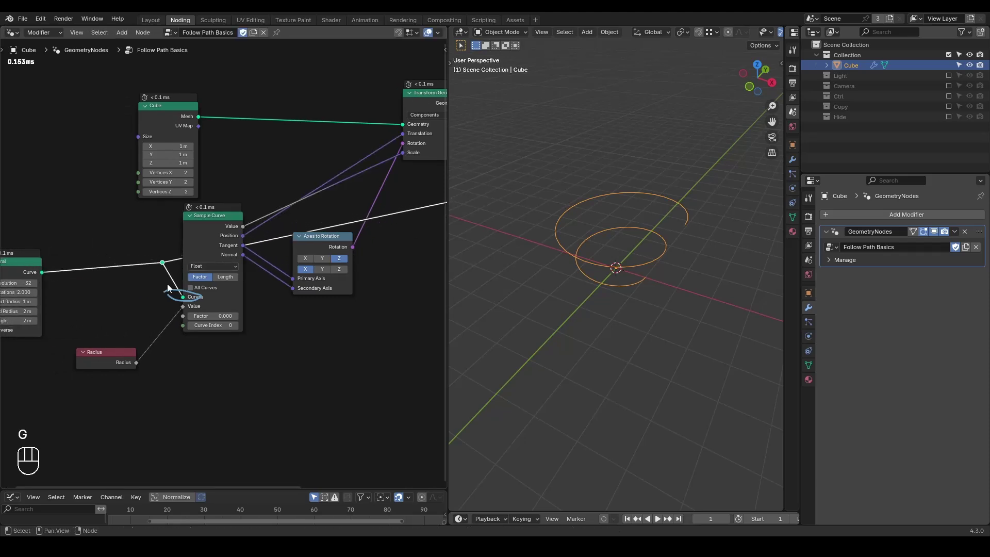
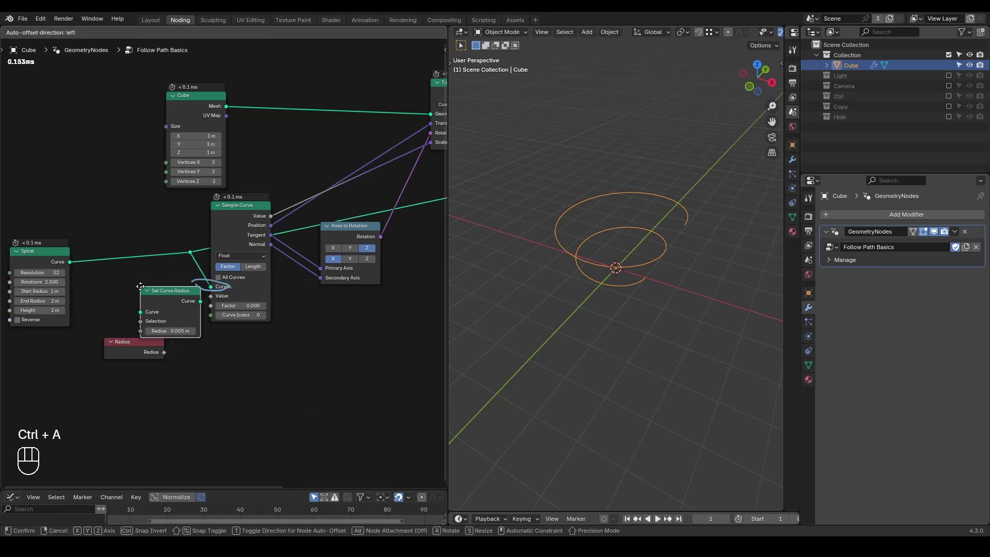
Try a Spline Parameter driving the radius, toggle mute on the nodes, leaving a fixed 0.005 m radius
key("ctrl+a")
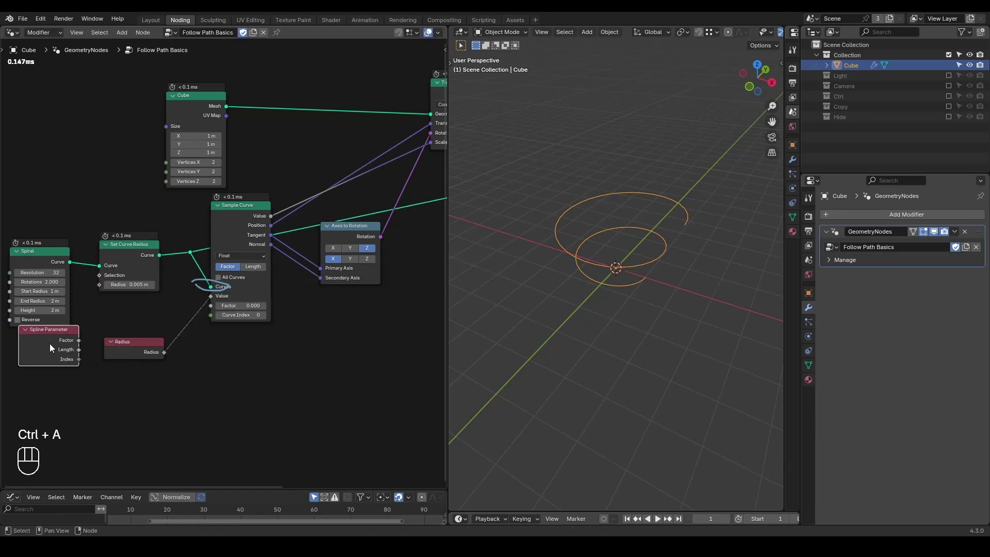
left_click_drag(86, 331, 104, 284)
left_click_drag(232, 306, 254, 309)
left_click(143, 256)
key("m")
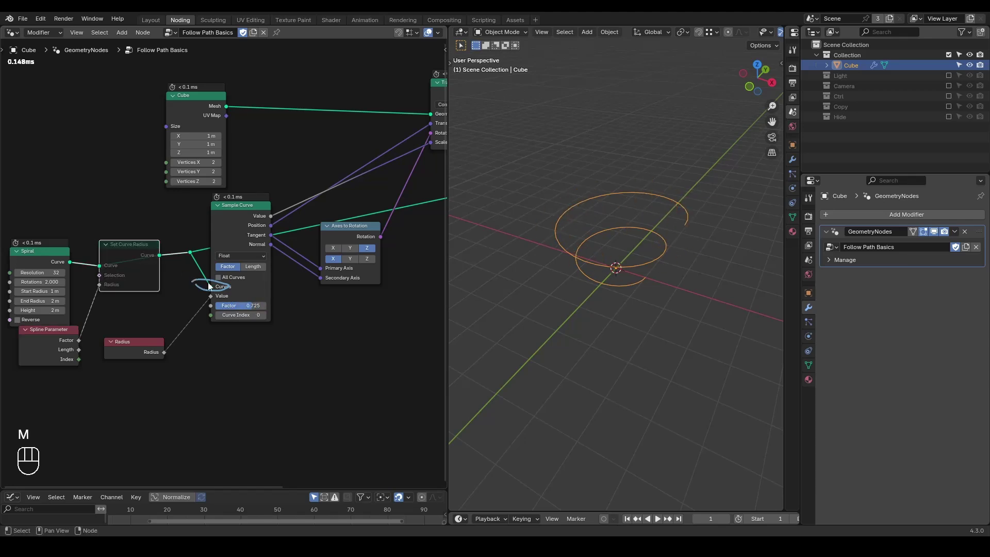
left_click(65, 342)
key("m")
left_click(119, 275)
key("m")
right_click(94, 292)
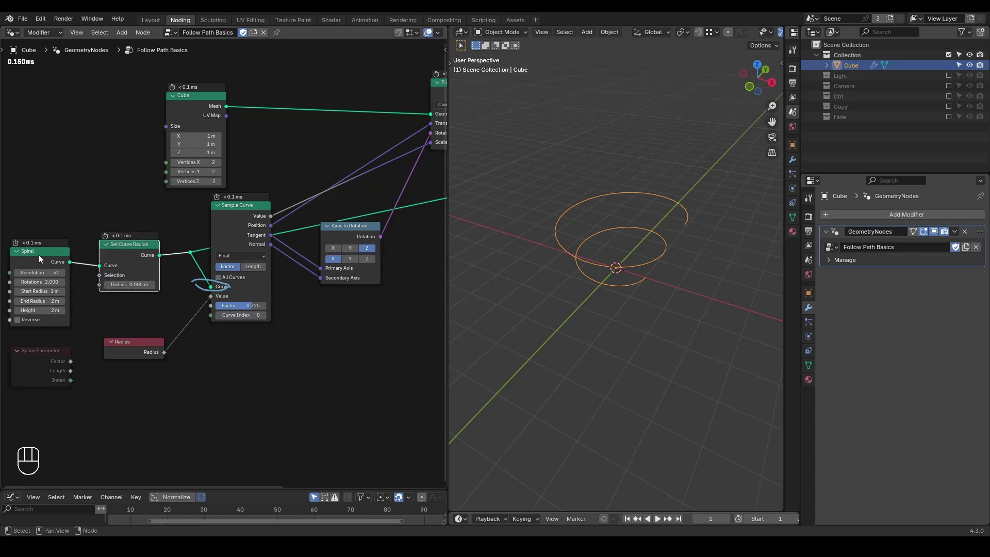
middle_click(42, 257)
middle_click(51, 253)
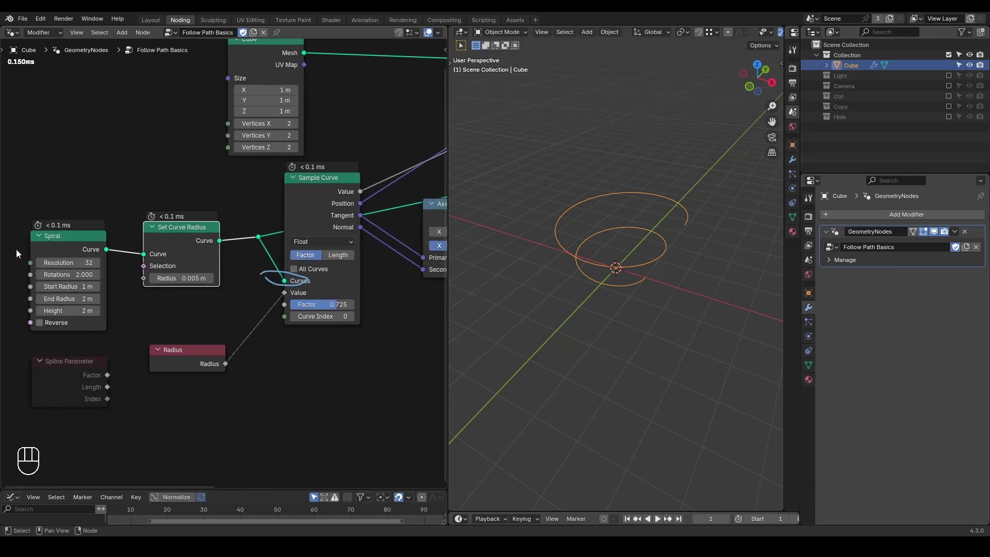
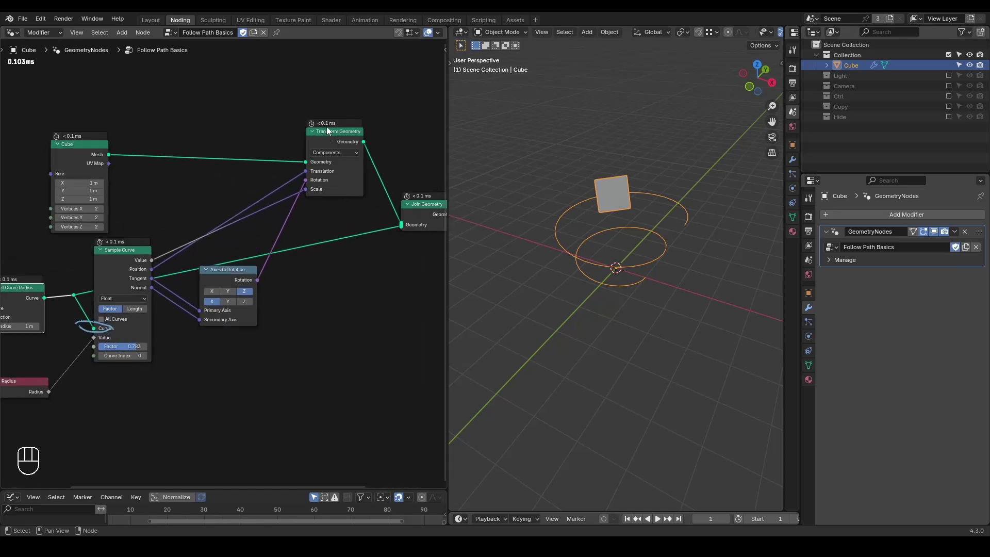
Set Set Curve Radius to 1 m and adjust the Sample Curve factor to about 0.793
left_click(252, 239)
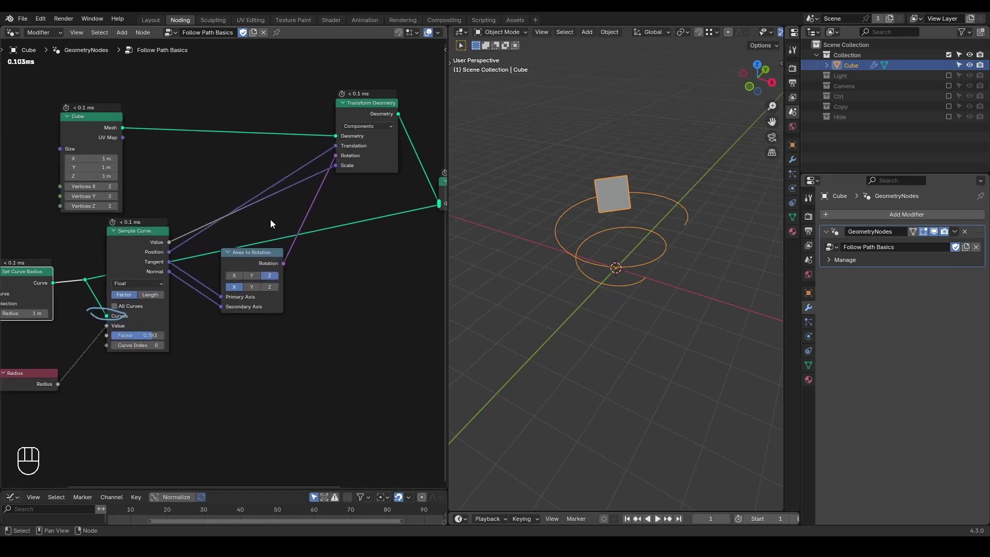
key("d")
key("d")
key("d")
key("d")
left_click(101, 227)
key("d")
key("d")
left_click(232, 210)
key("d")
key("d")
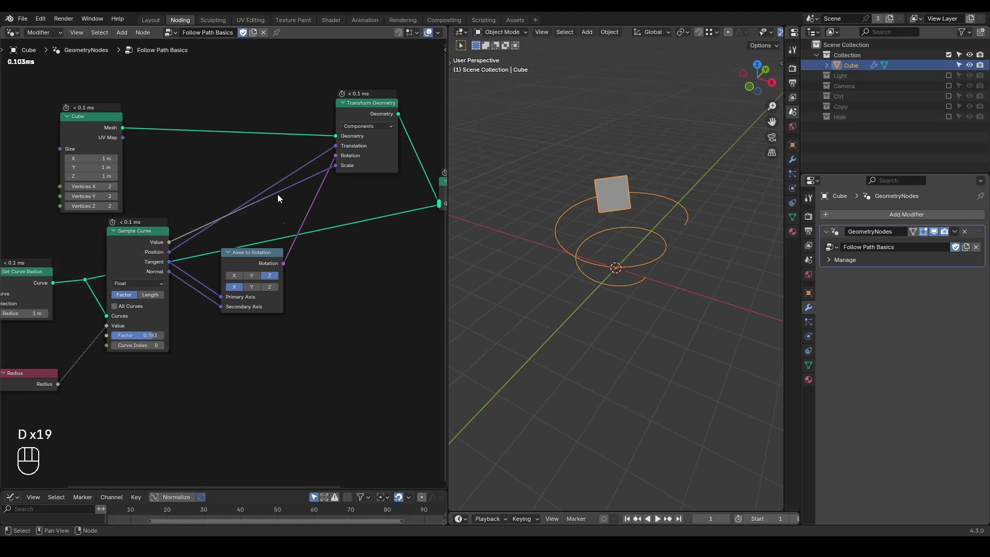
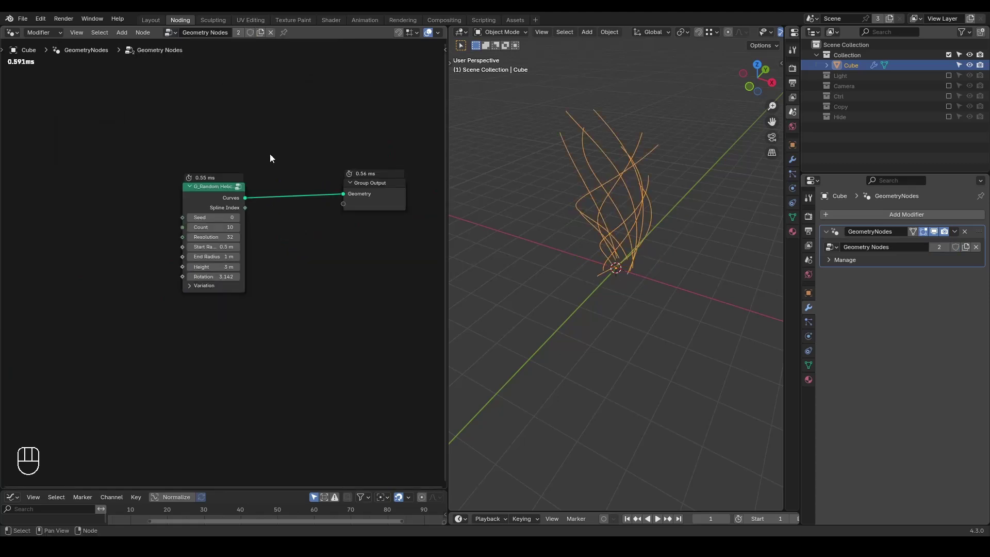
Switch to the Geometry Nodes group, set G_Random Helices start radius to 1.5 m and add a Cube mesh node
left_click_drag(585, 273, 570, 261)
left_click(209, 173)
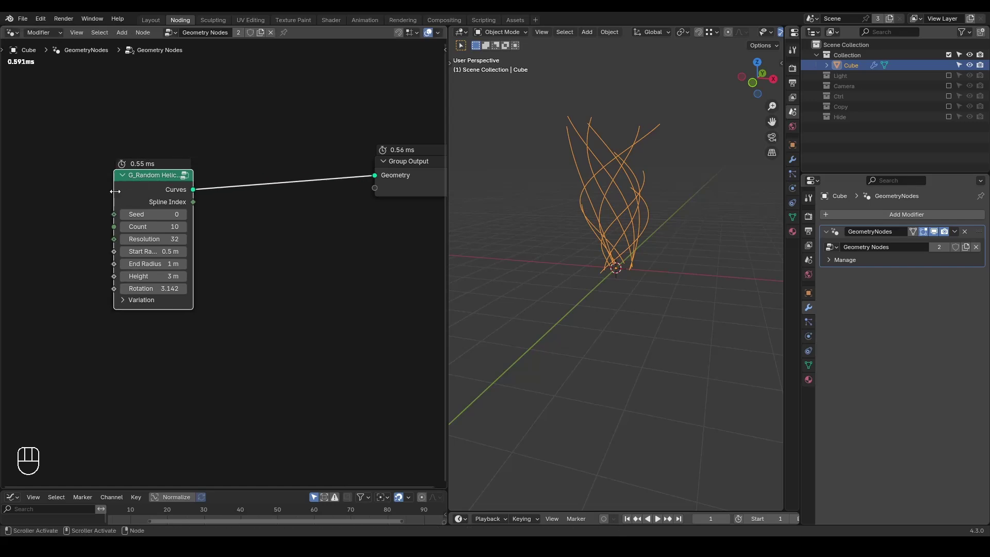
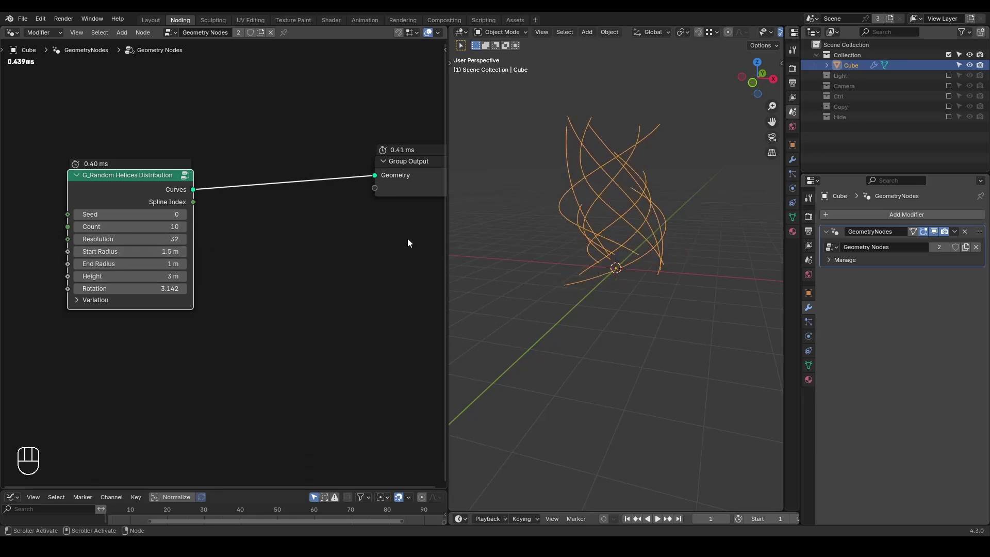
left_click_drag(565, 237, 330, 289)
left_click(330, 289)
right_click(330, 289)
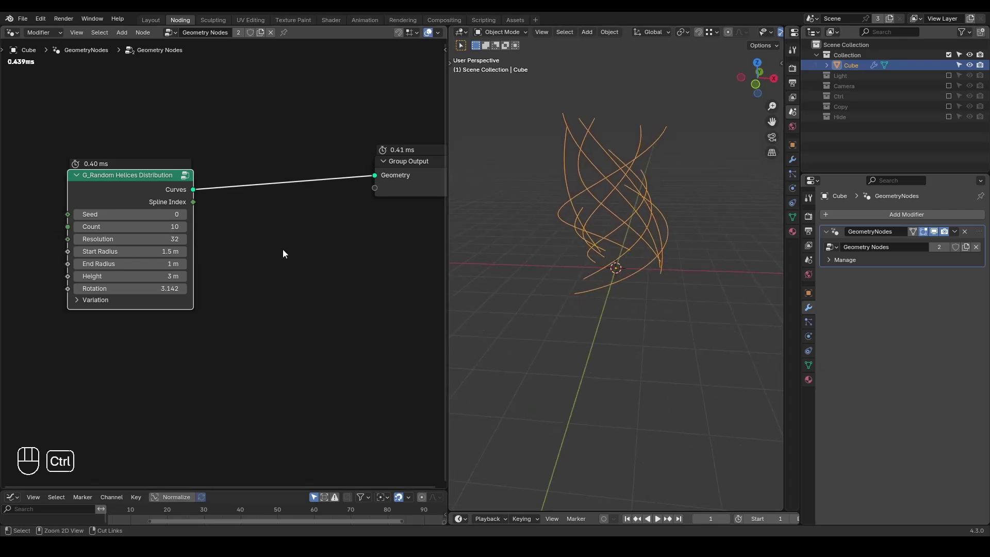
key("ctrl+a")
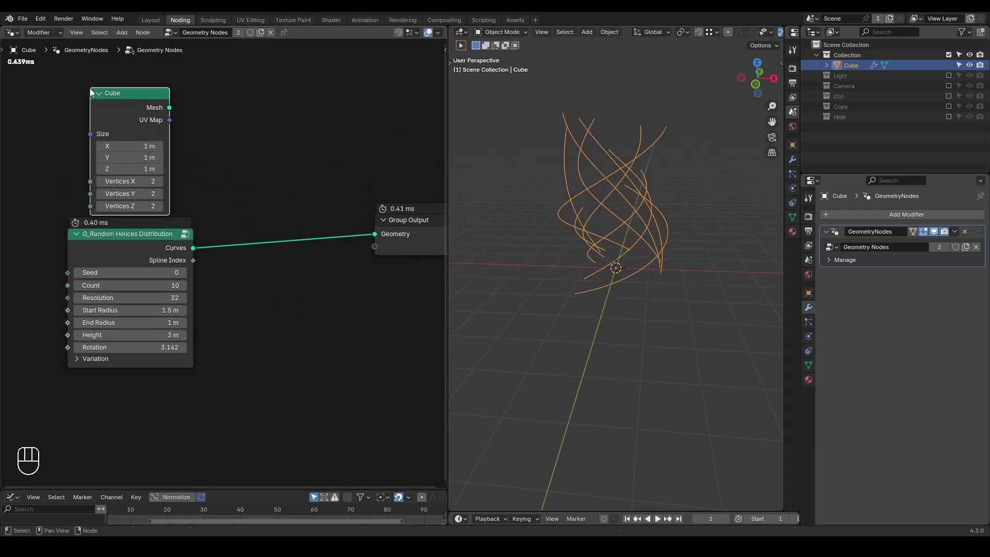
key("ctrl+a")
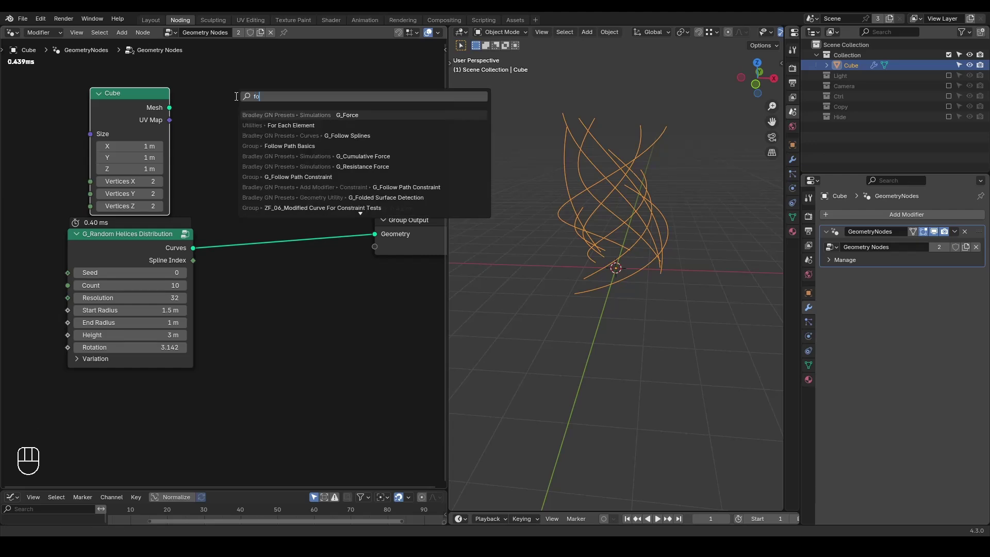
Add G_Follow Splines after the helices and an Instance on Points node fed from its Points
key("l")
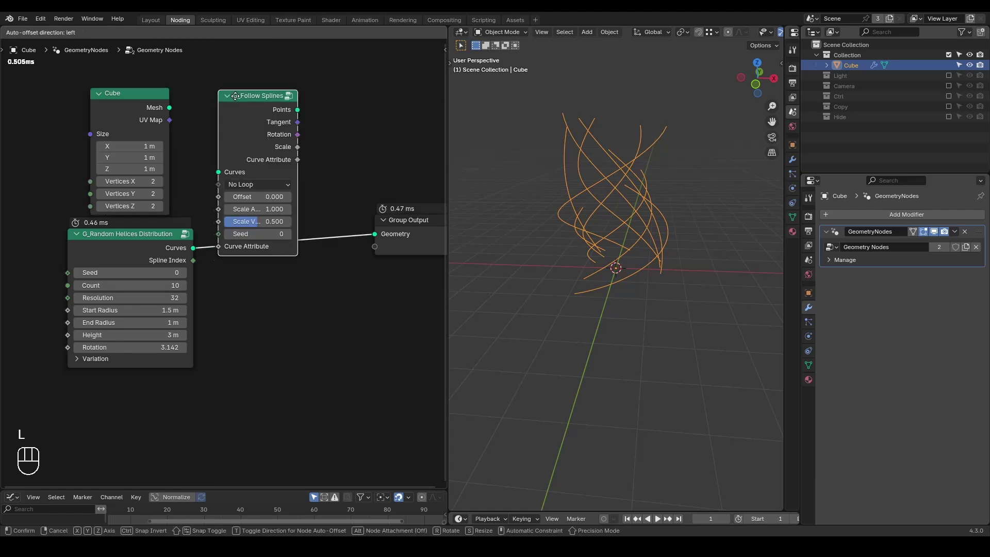
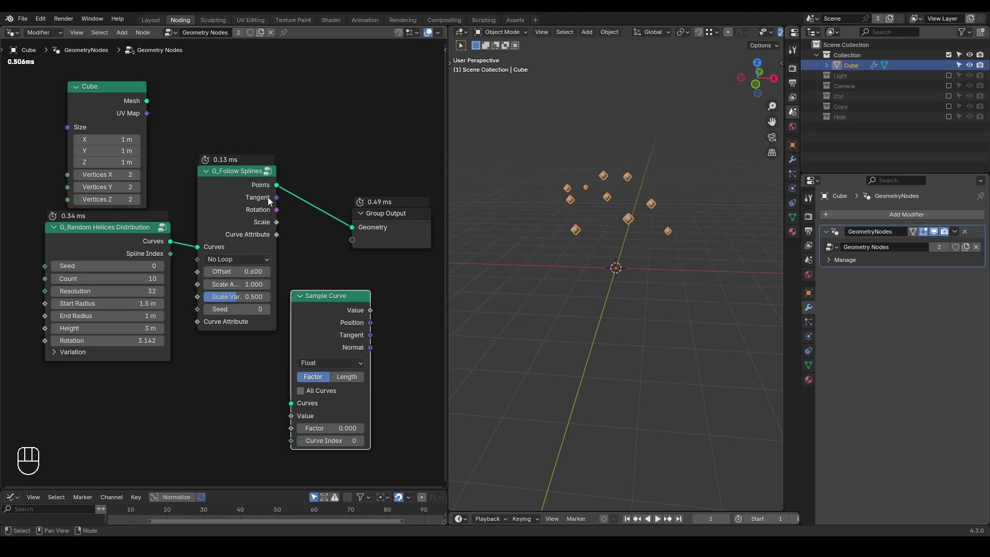
left_click_drag(603, 208, 600, 207)
key("x")
key("ctrl+a")
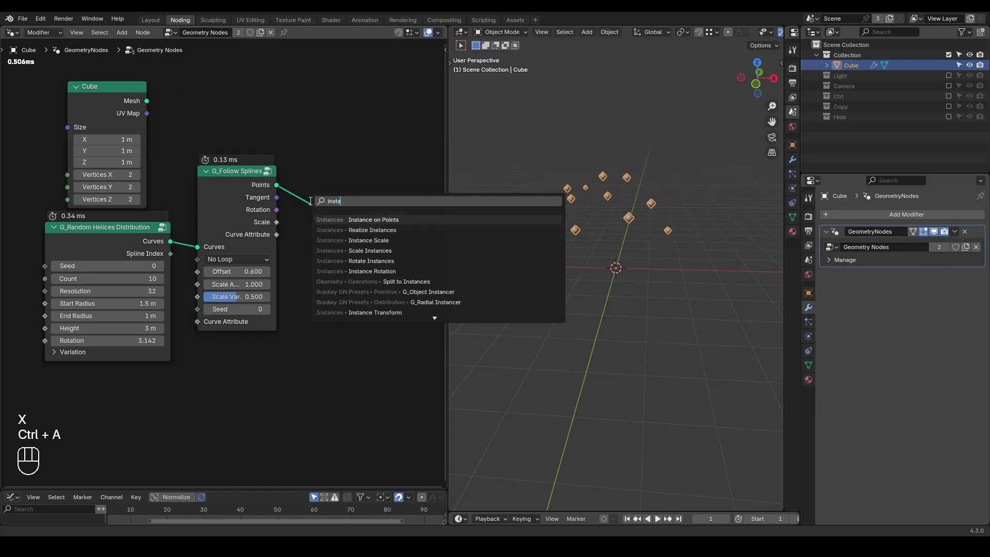
left_click(402, 164)
Use the Cube node's Mesh as the instance shape so cubes appear along the helices
key("g")
left_click(288, 162)
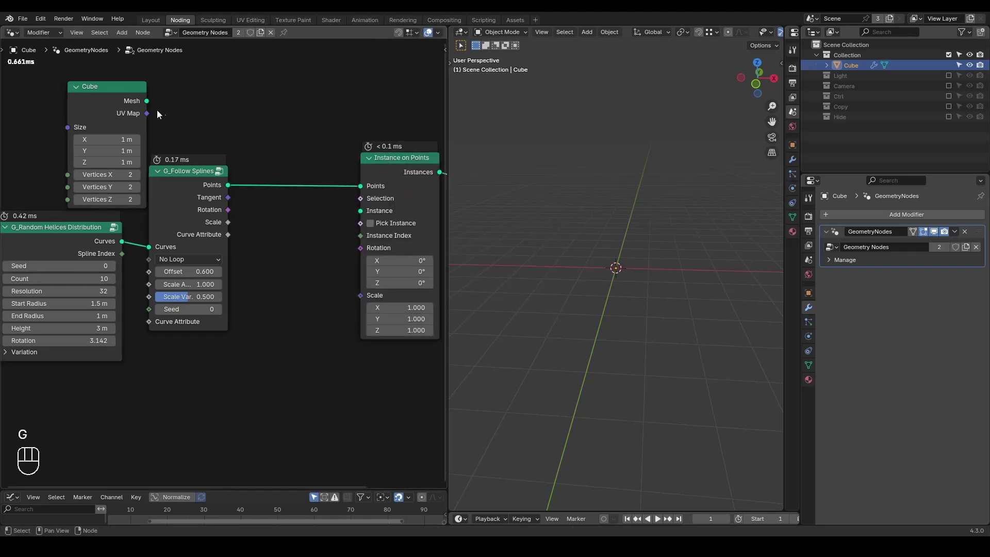
left_click_drag(145, 106, 363, 219)
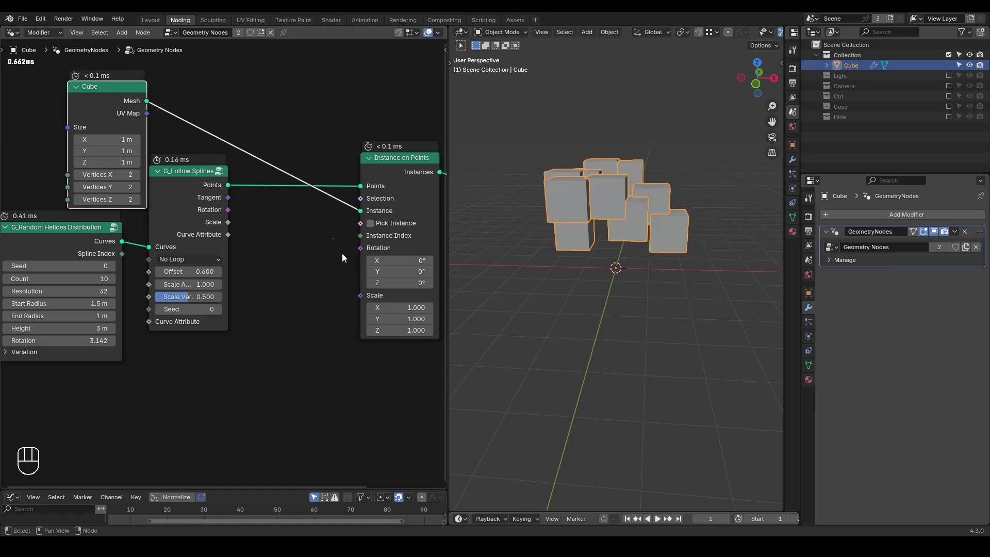
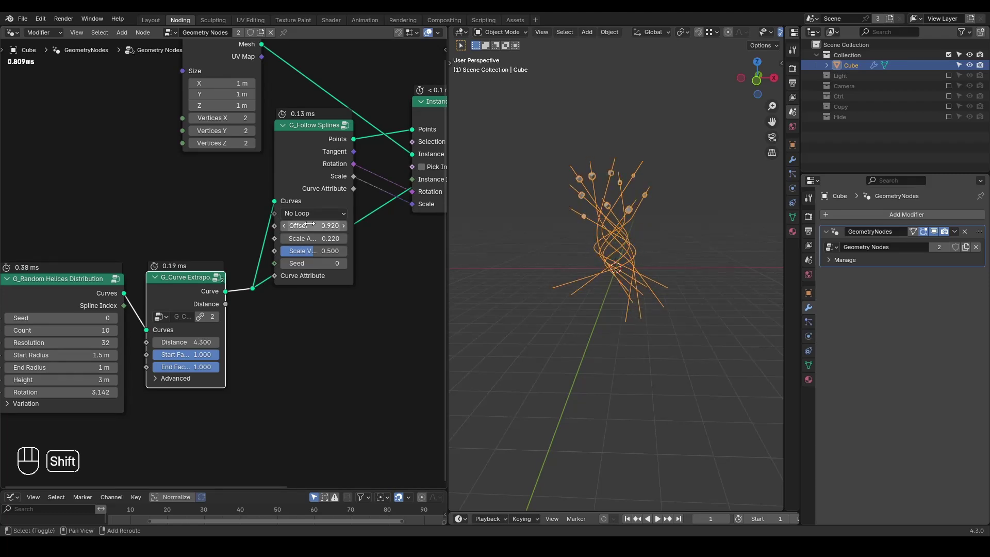
Set G_Follow Splines Offset to 0.92 and its Scale A to 0.22 for the instanced cubes
left_click(173, 383)
left_click(188, 397)
left_click(188, 397)
left_click(194, 407)
left_click(193, 407)
double_click(194, 407)
left_click_drag(200, 360, 223, 360)
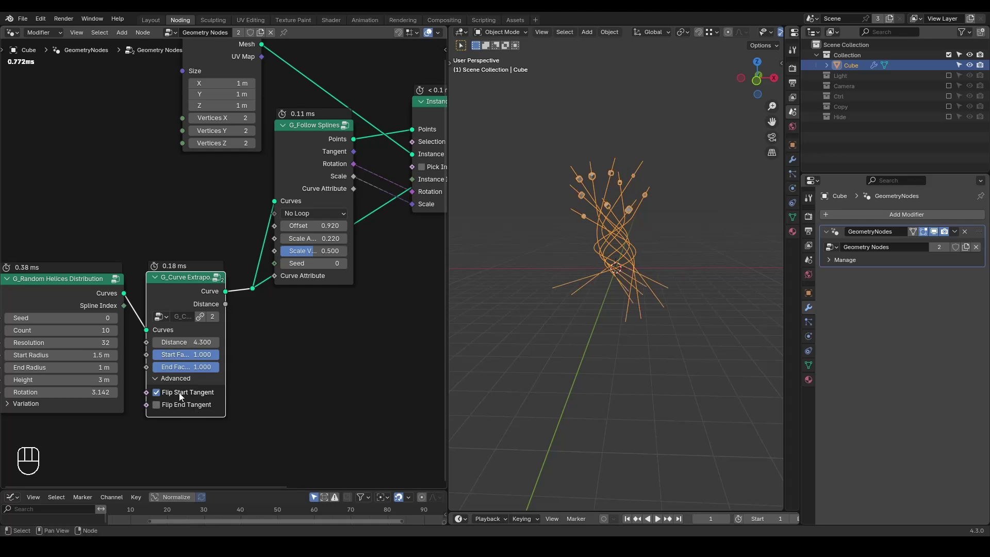
left_click(182, 396)
double_click(184, 409)
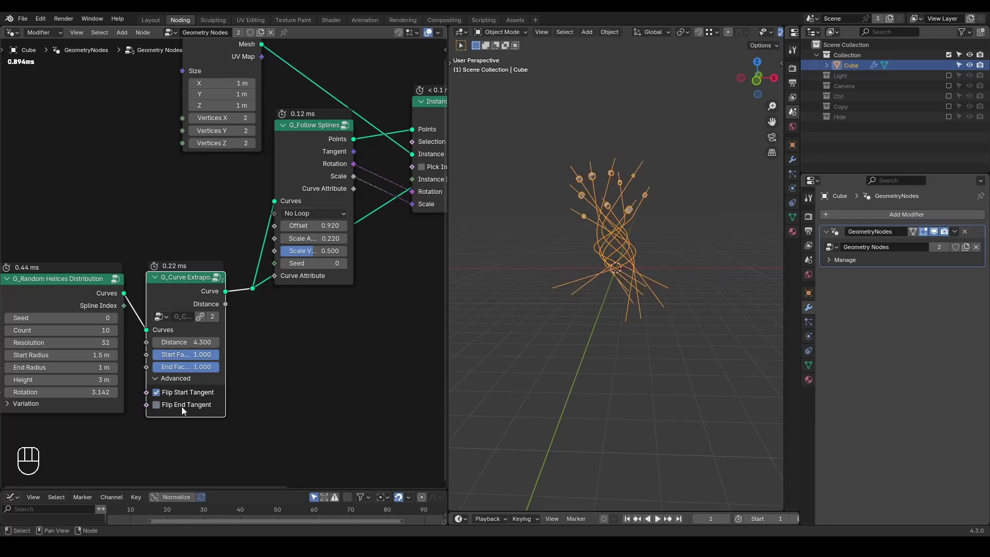
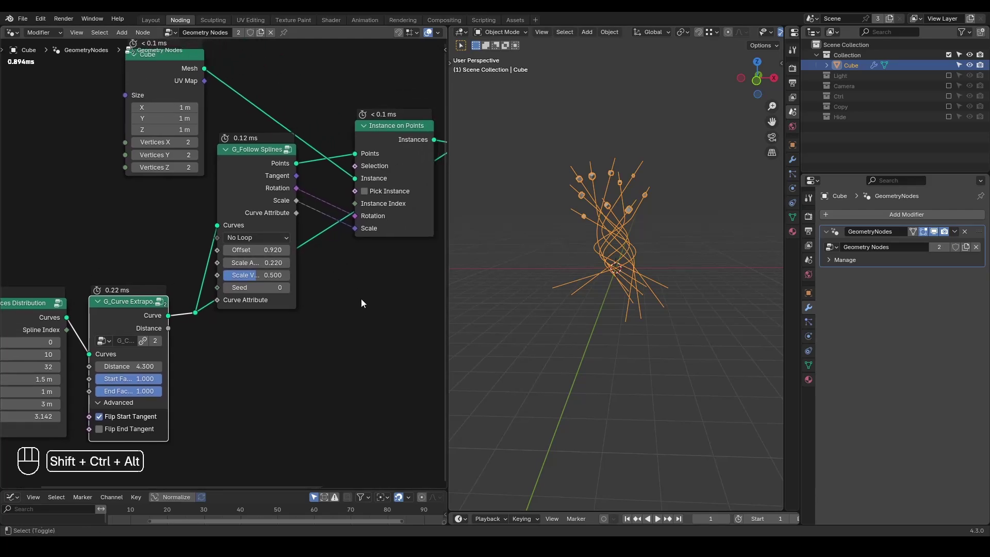
Zoom the 3D view closer to the cubes near the tips of the extended helix curves
key("ctrl+shift+alt+w")
key("ctrl+shift+alt+q")
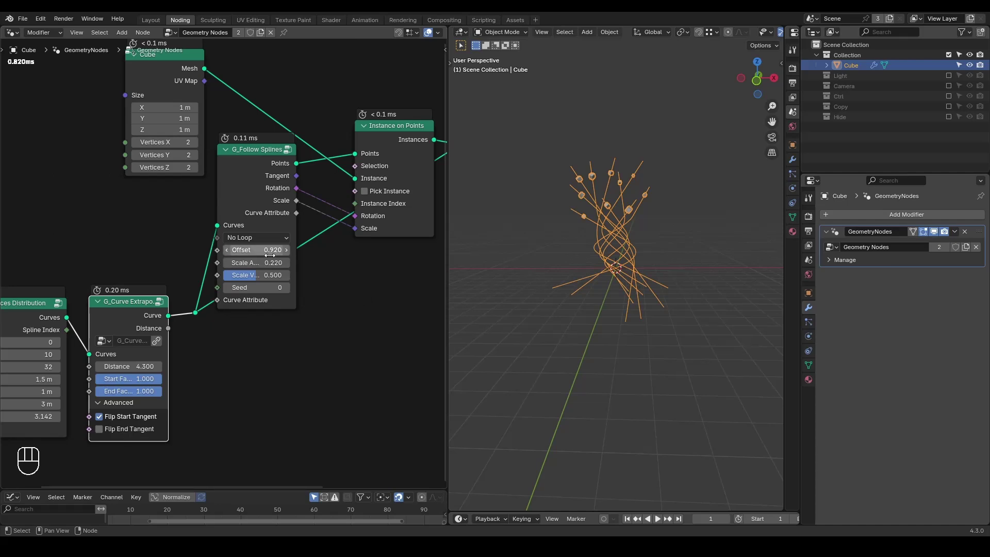
left_click_drag(600, 266, 613, 180)
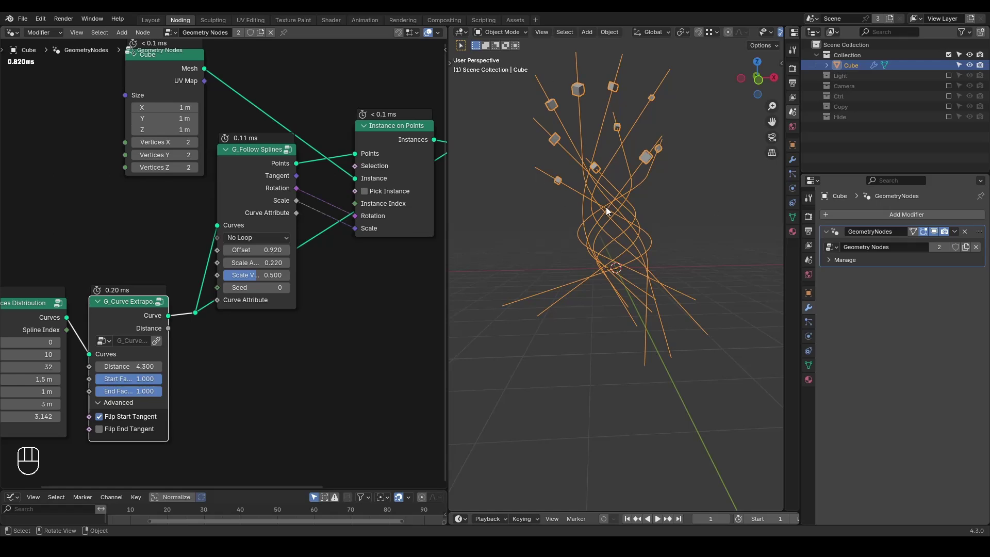
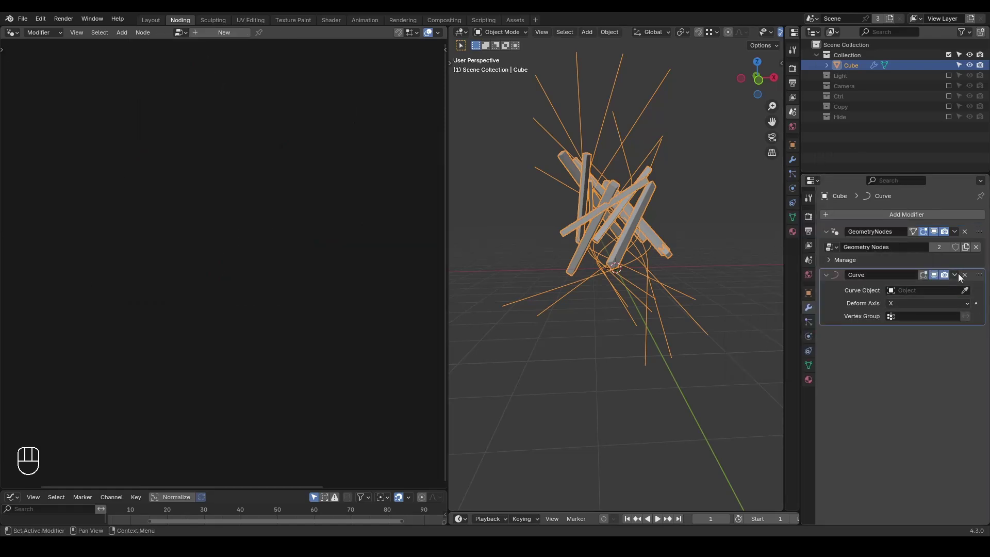
Remove the Curve modifier, delete Follow Splines, Instance on Points and Join Geometry, and start adding G_Curve Deformer
left_click(968, 276)
middle_click(338, 249)
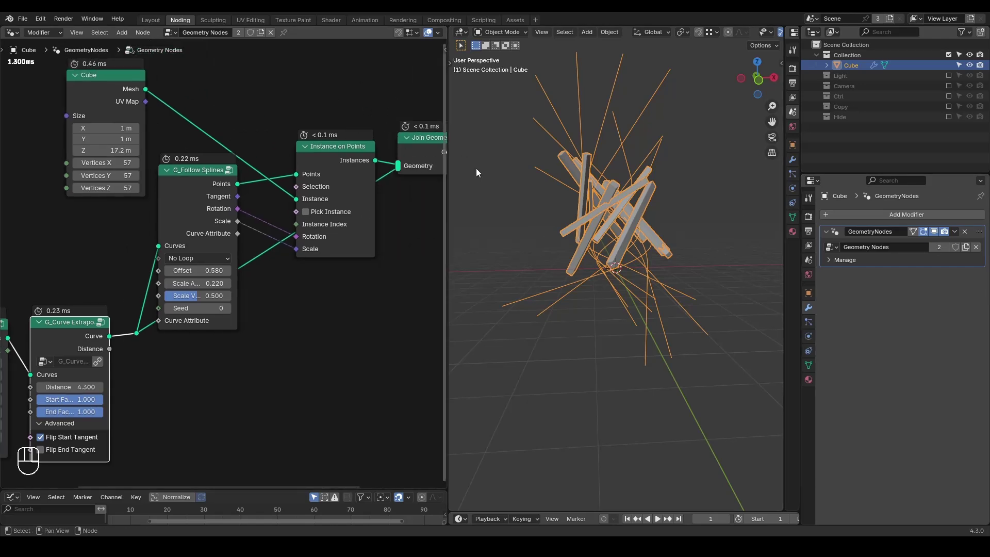
left_click(351, 174)
left_click_drag(394, 127, 173, 255)
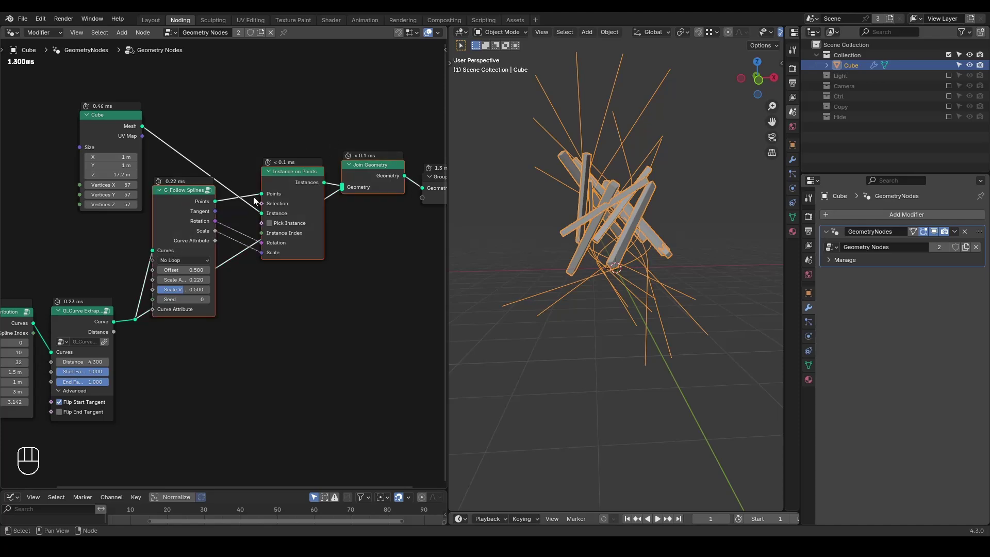
key("ctrl+x")
key("ctrl+a")
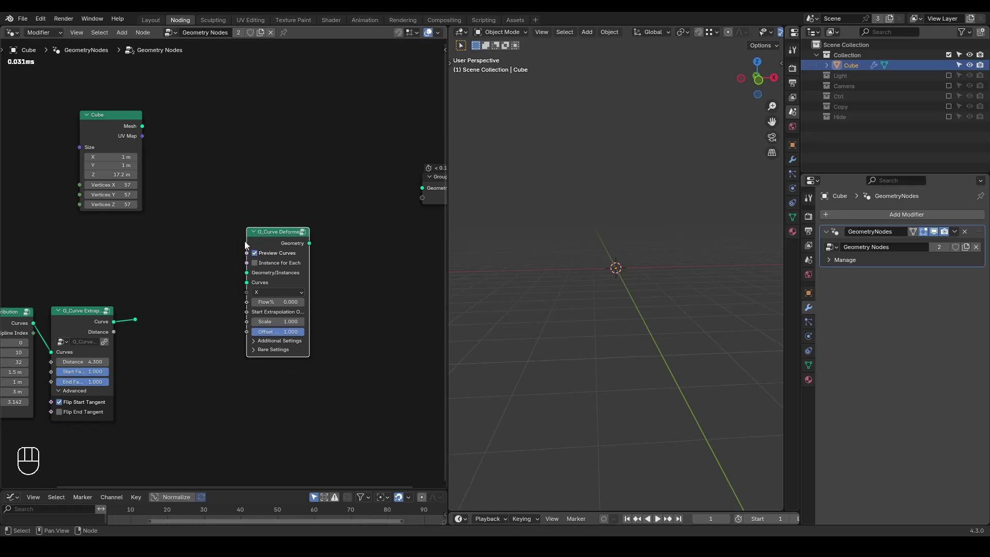
Wire the extended curves and Cube mesh into G_Curve Deformer, send it to the output, with Instance for Each enabled
left_click(277, 238)
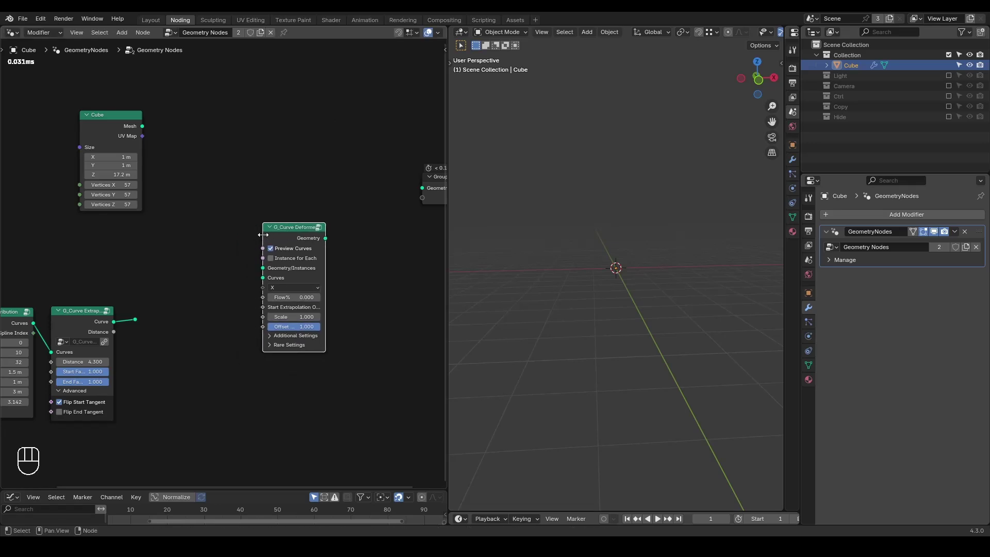
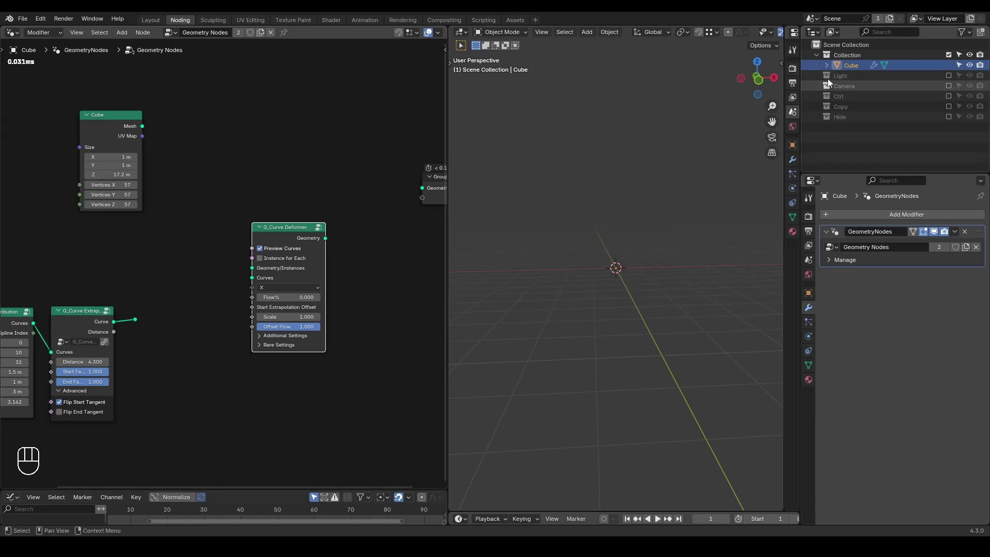
middle_click(239, 276)
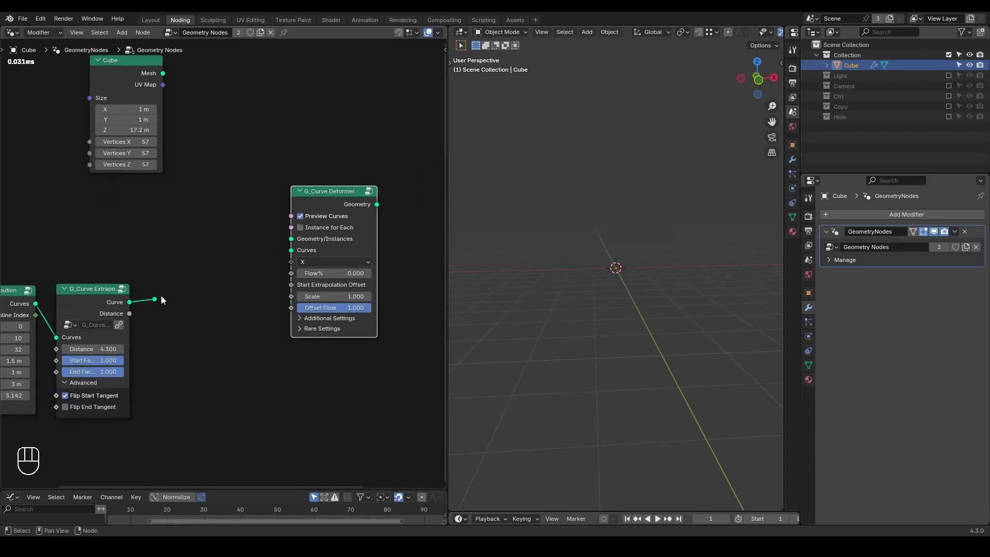
left_click_drag(161, 303, 287, 248)
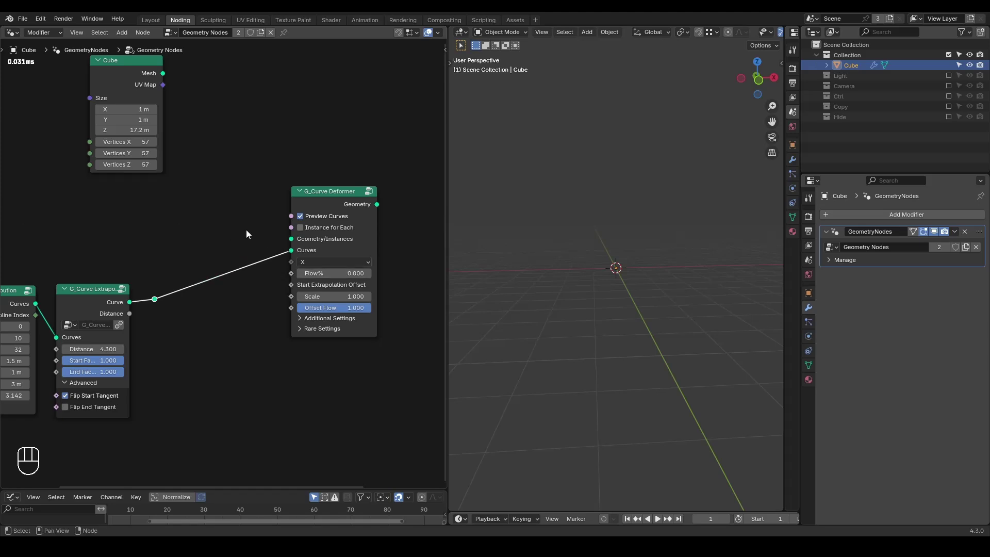
middle_click(251, 233)
left_click_drag(133, 114, 272, 274)
left_click(325, 231)
left_click_drag(637, 326, 637, 329)
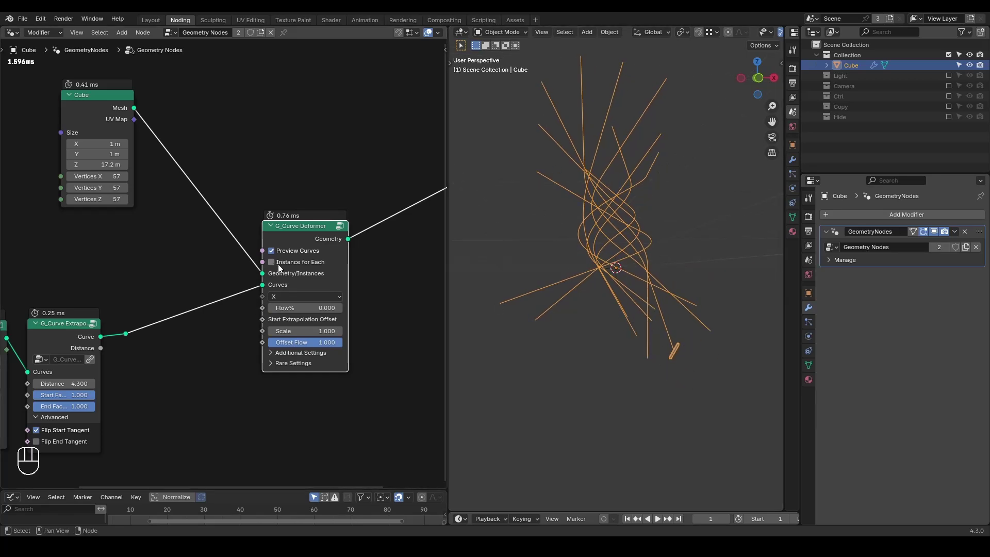
left_click(298, 263)
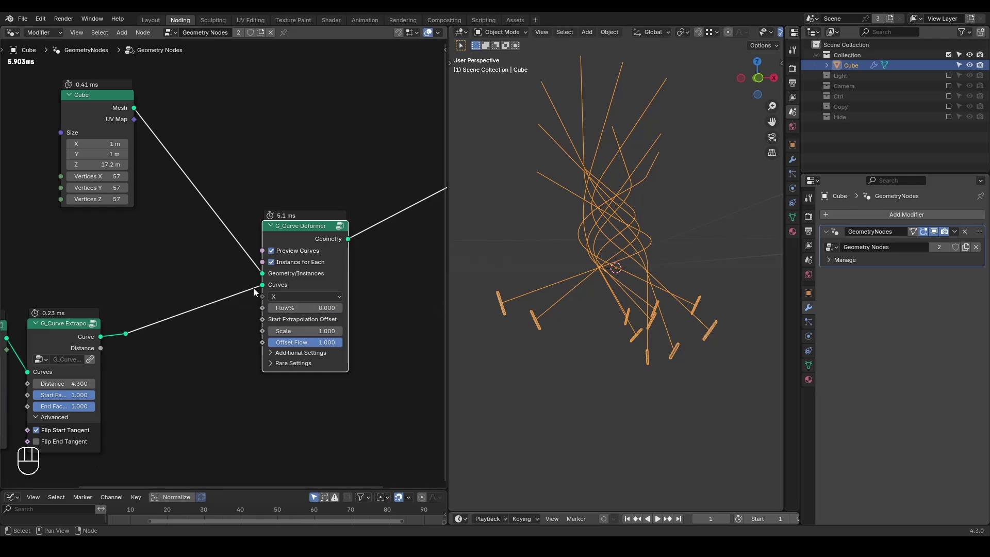
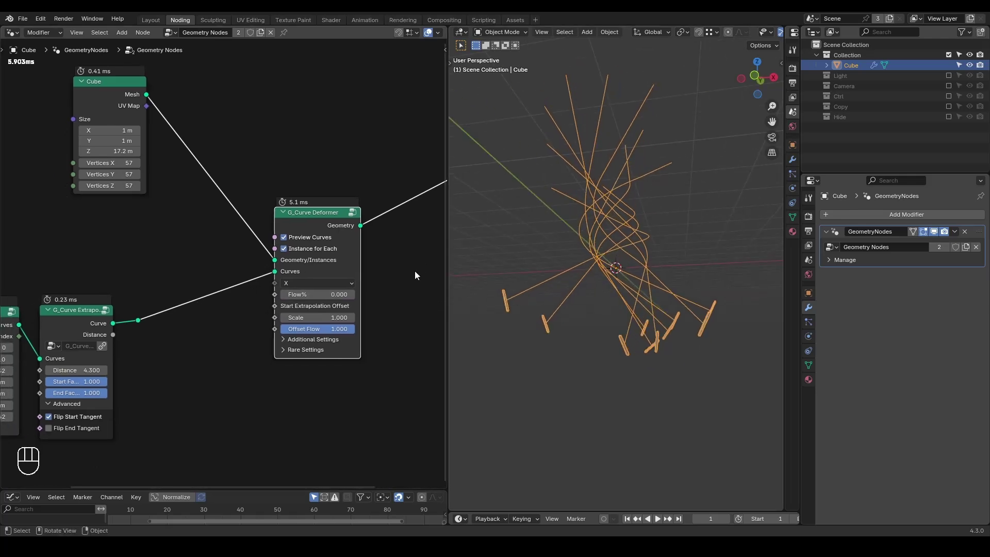
Add Combine XYZ, Combine Euler Rotation and Transform Geometry nodes to rotate the cube 90° on Y before the deformer
left_click(307, 358)
key("d")
left_click(263, 378)
key("d")
key("ctrl+a")
key("Down")
key("Down")
key("Up")
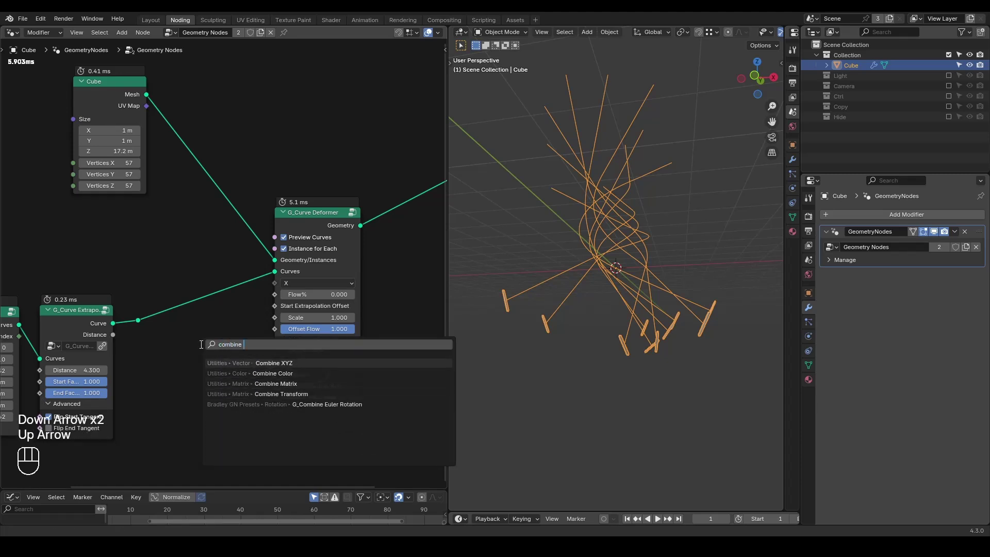
key("ctrl+a")
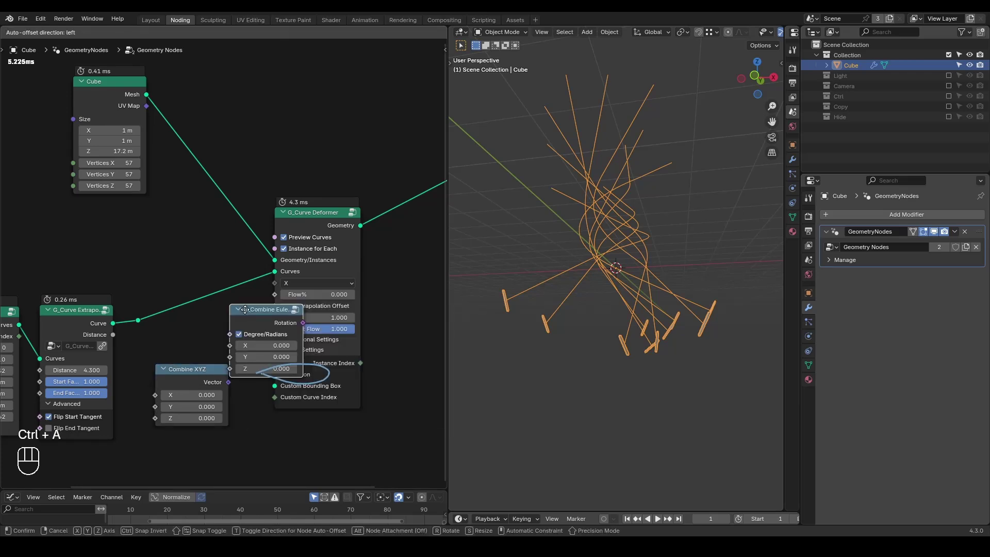
middle_click(186, 429)
key("d")
left_click(258, 312)
key("d")
left_click(236, 270)
key("ctrl+a")
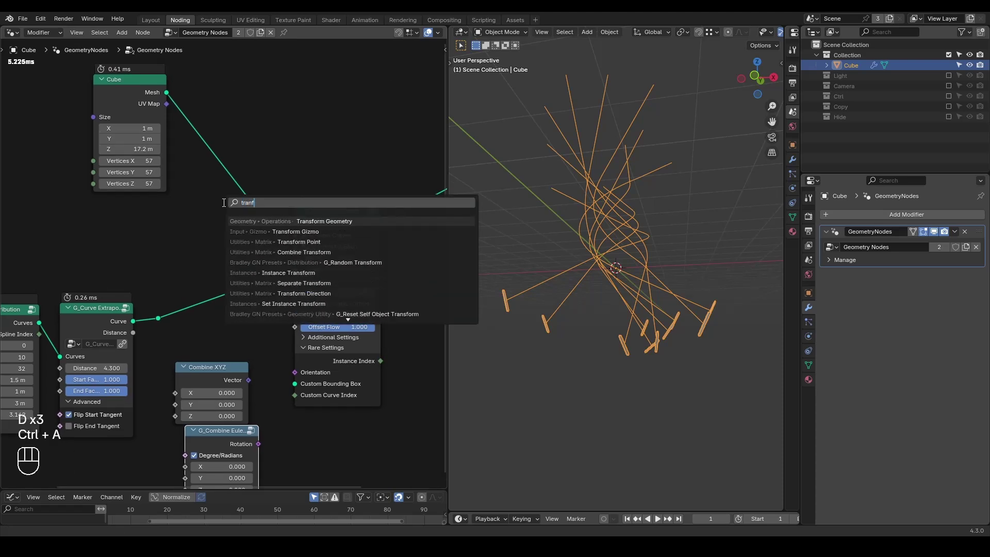
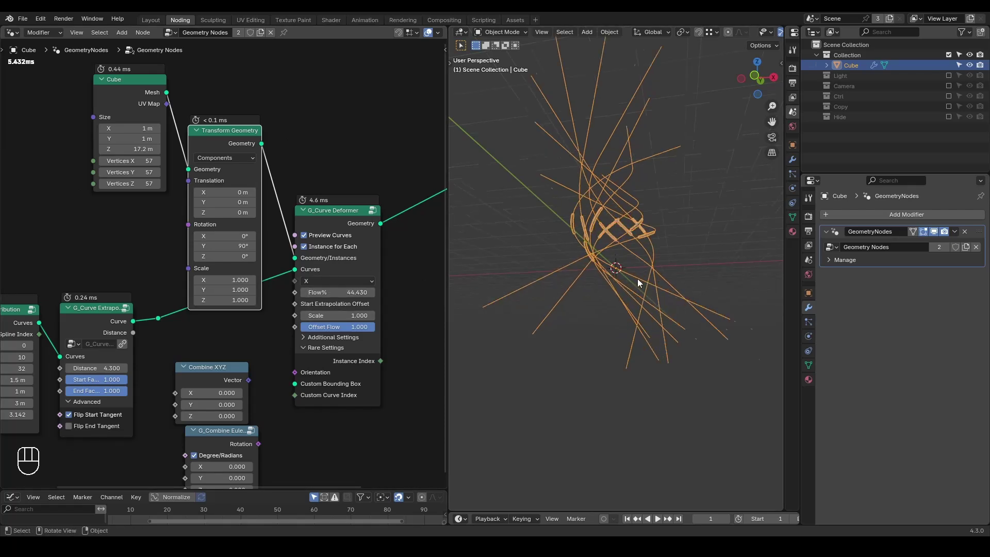
Orbit the viewport to inspect the bars bent along the helices
middle_click(602, 243)
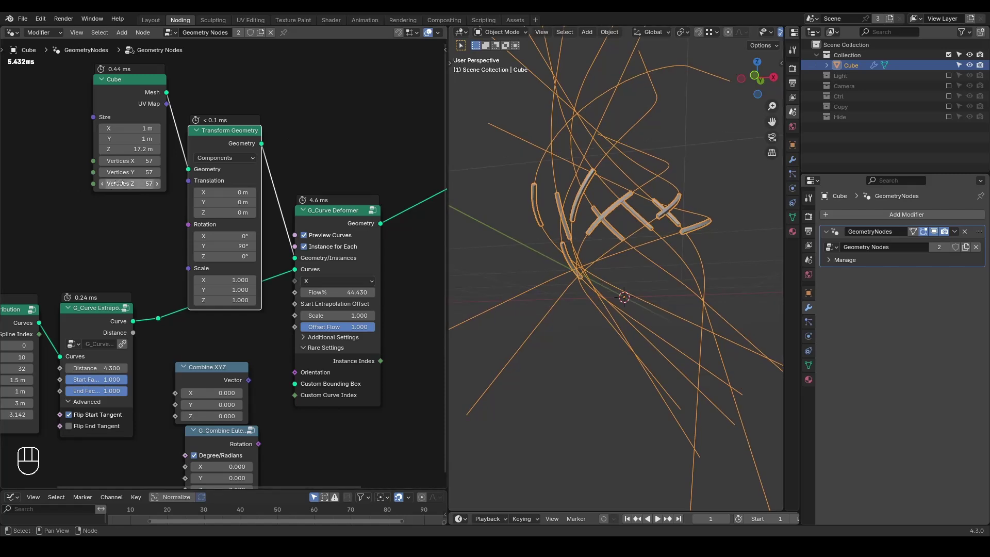
left_click_drag(541, 235, 536, 211)
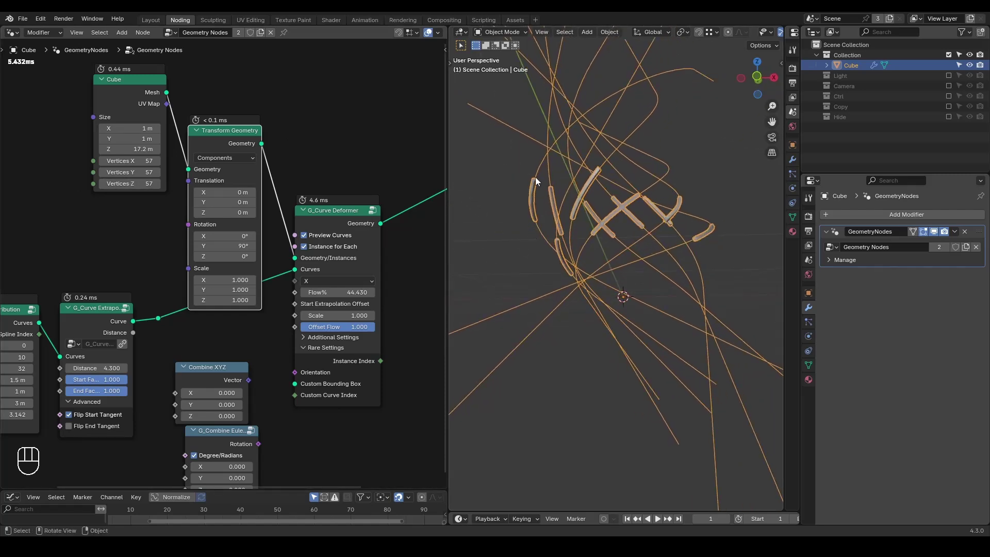
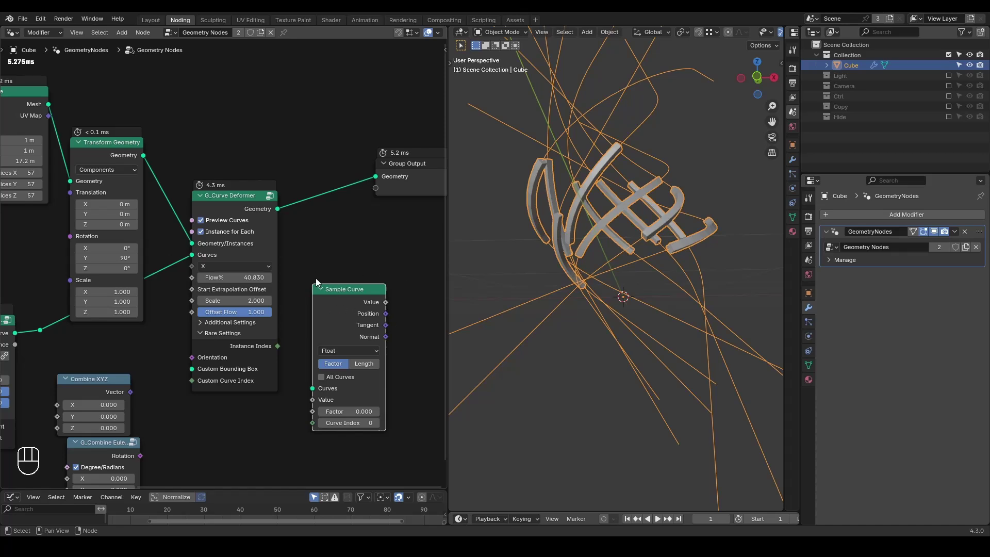
Delete the stray nodes from the deformer chain, inspect the bent bars, and hide the Cube object in the Outliner
middle_click(357, 318)
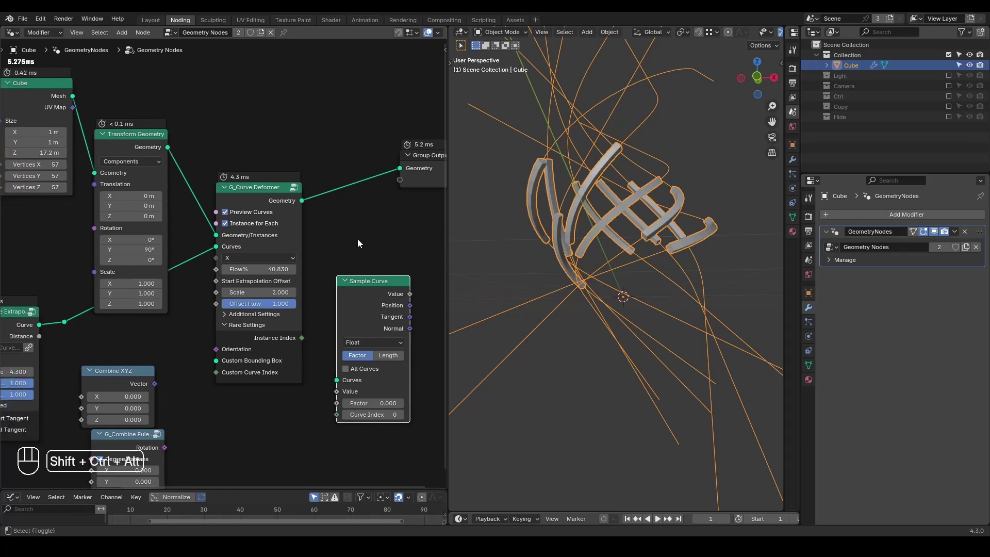
key("ctrl+shift+alt+w")
key("ctrl+shift+alt+q")
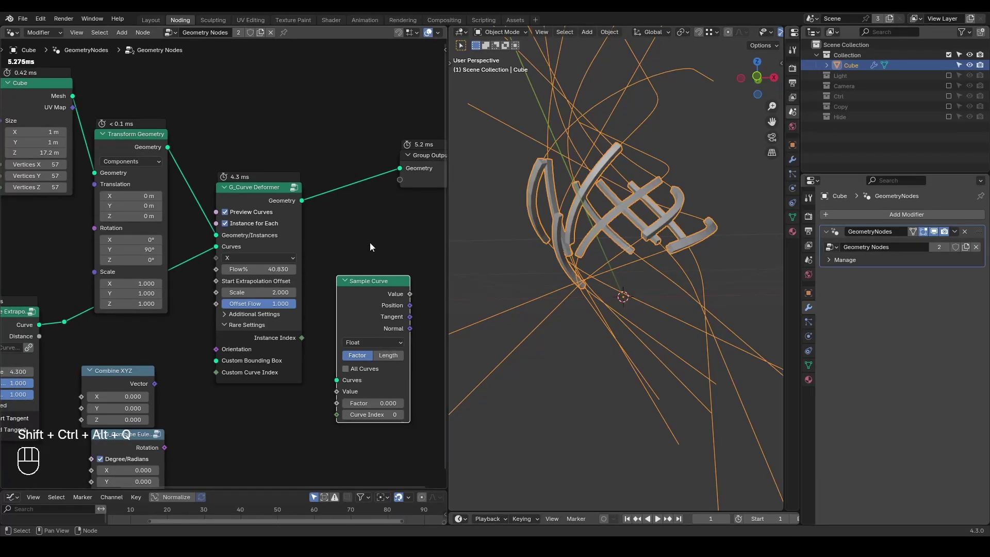
left_click(353, 210)
left_click(330, 272)
left_click(343, 276)
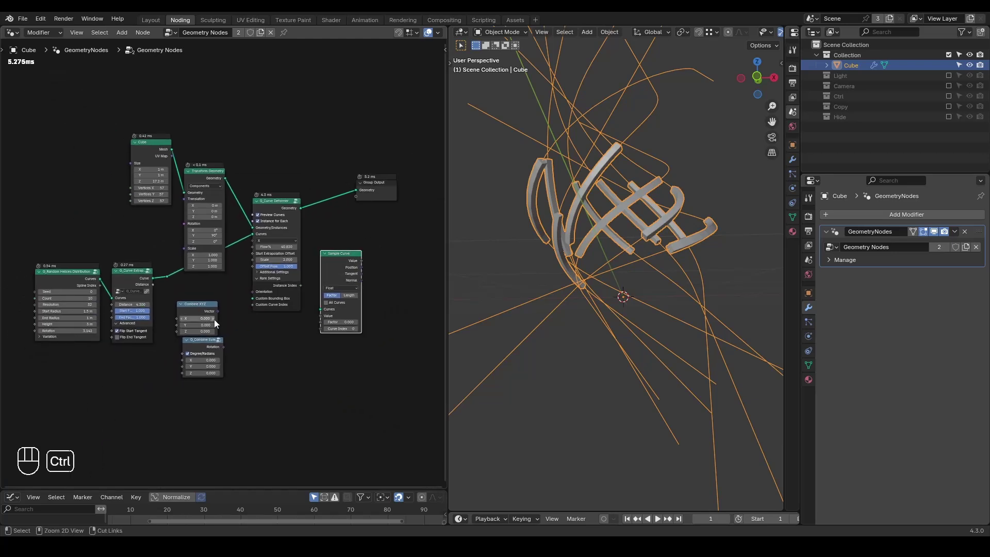
key("ctrl+x")
left_click_drag(237, 300, 204, 372)
key("ctrl+x")
left_click_drag(661, 247, 662, 281)
left_click(665, 285)
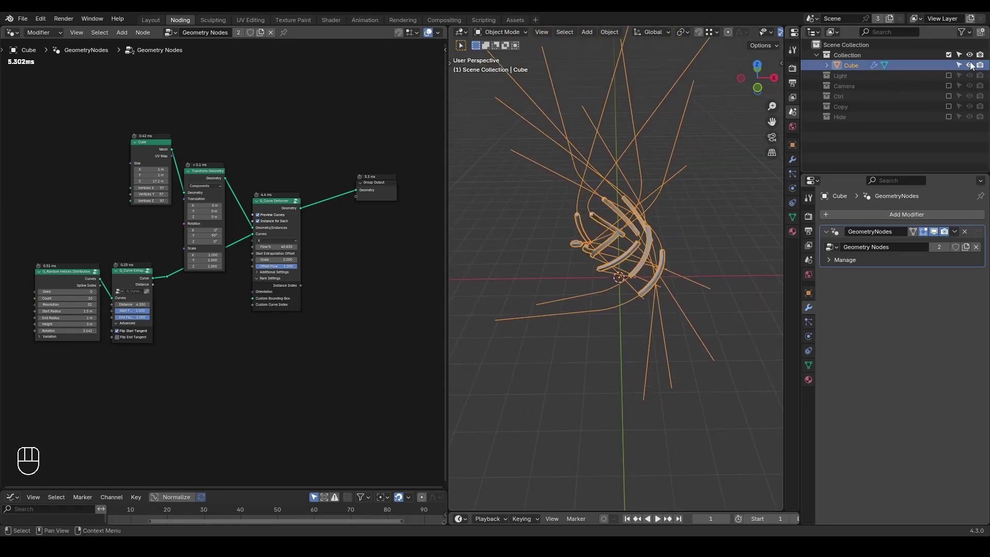
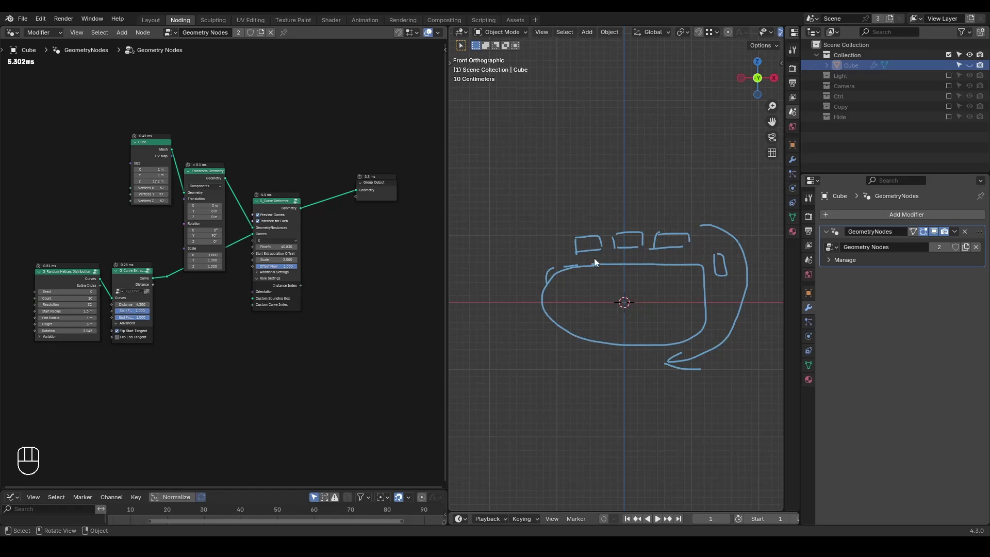
Unhide the Cube in the Outliner and delete the G_Curve Deformer node, leaving a straight bar
left_click_drag(320, 106, 187, 198)
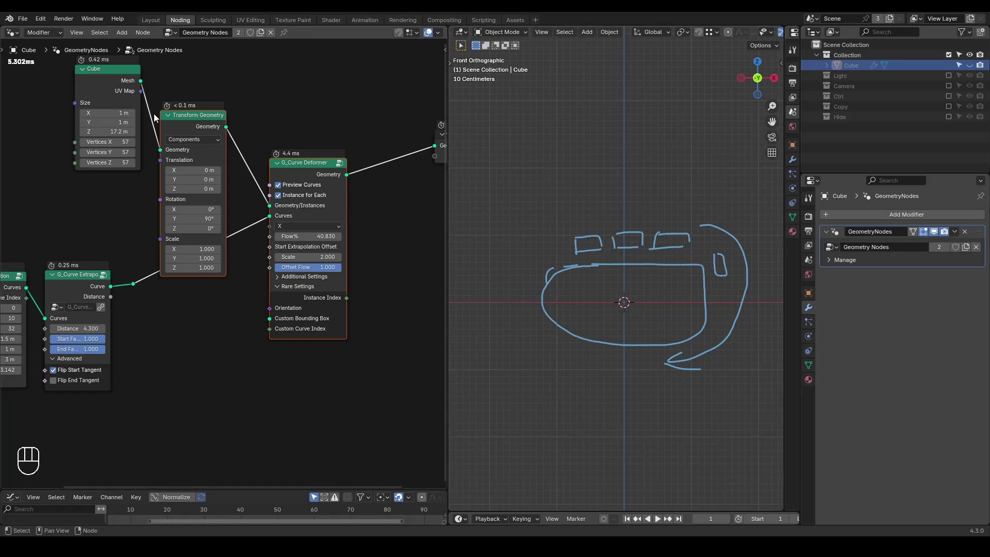
left_click(978, 68)
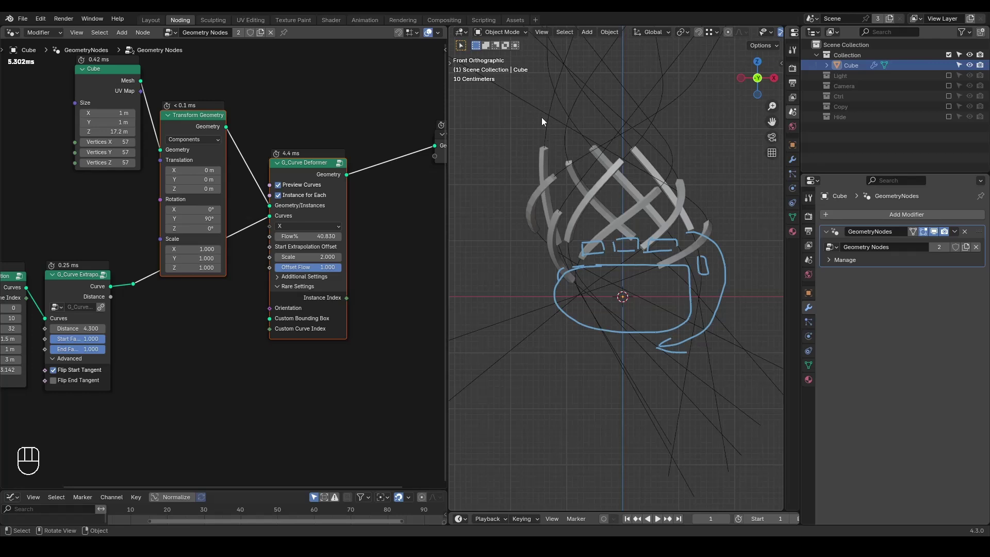
left_click(293, 151)
left_click(305, 186)
left_click(305, 230)
key("ctrl+x")
Add a G_Array on Splines node fed by Curve Extrapolation, linked to Group Output, with Count 11
key("ctrl+a")
key("r")
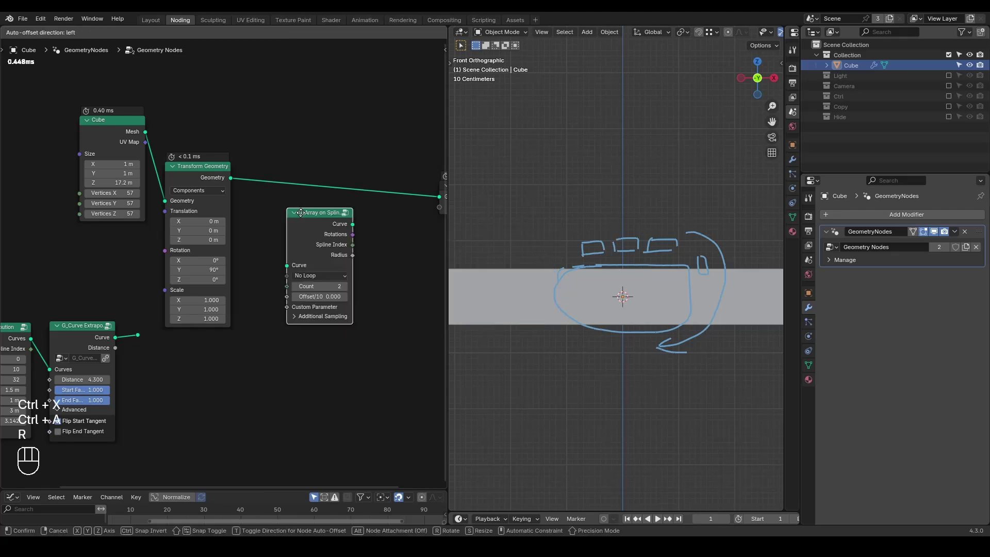
left_click(191, 173)
left_click_drag(140, 338, 292, 270)
left_click(309, 233)
left_click(263, 322)
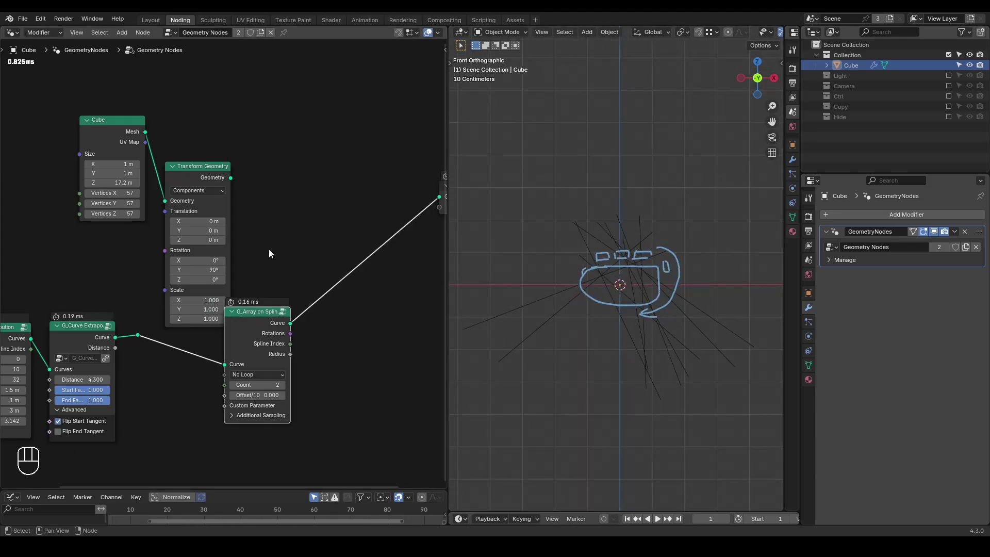
left_click(198, 176)
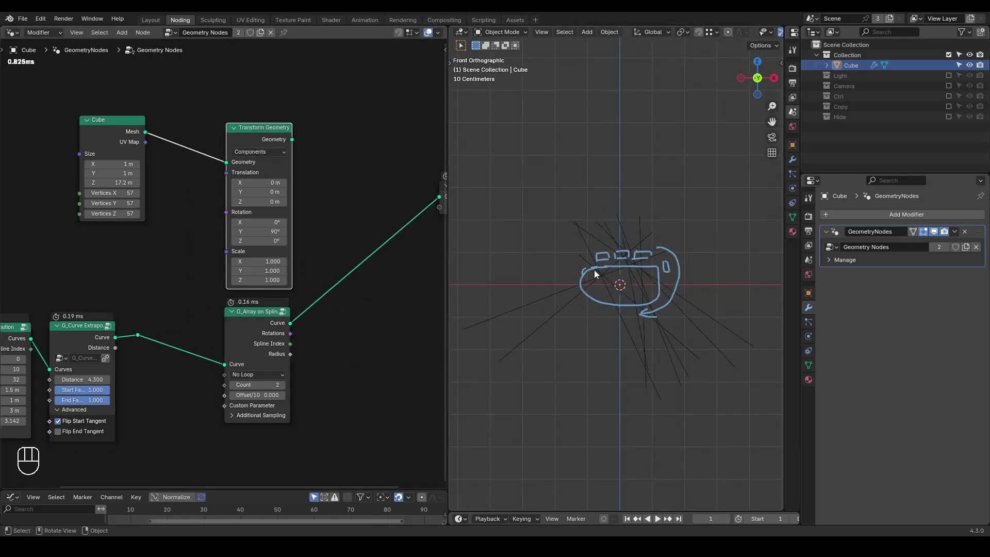
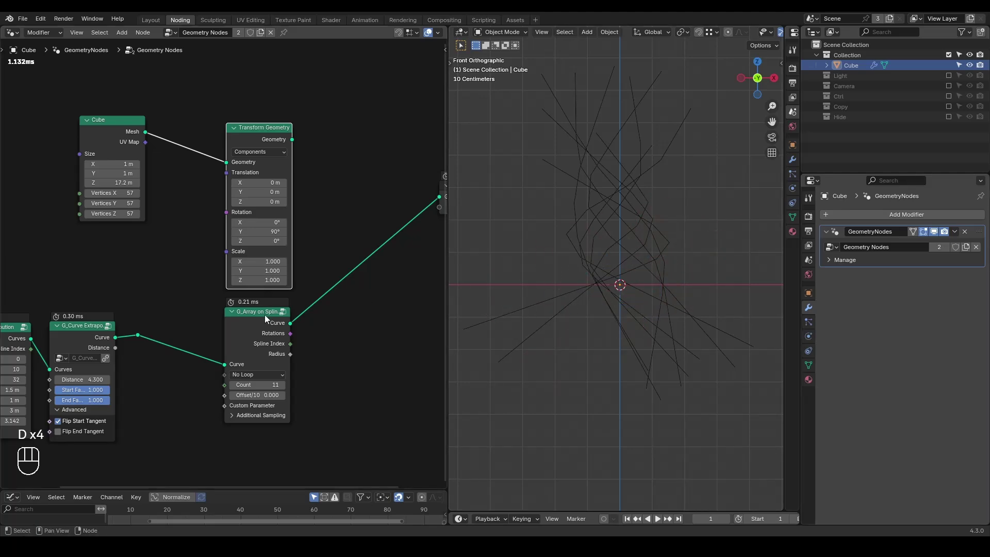
left_click_drag(617, 284, 585, 232)
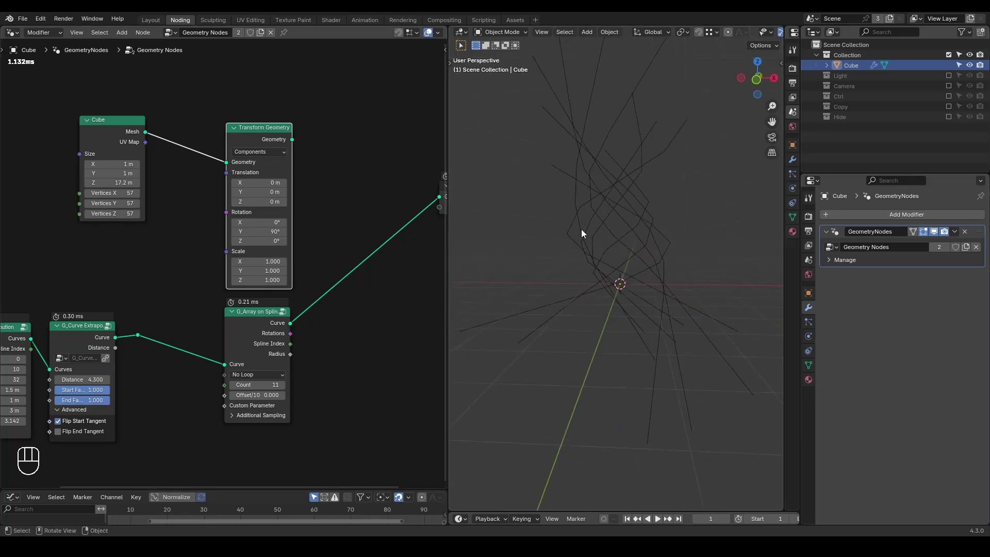
left_click(334, 291)
Add Instance on Points placing the cube on the array points, then add a Join Geometry node
key("ctrl+a")
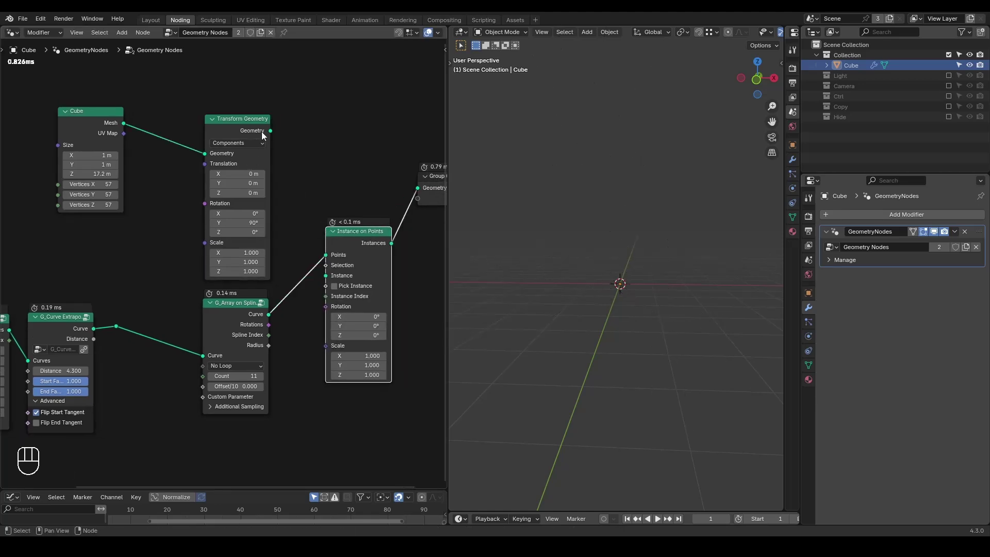
left_click_drag(271, 132, 329, 283)
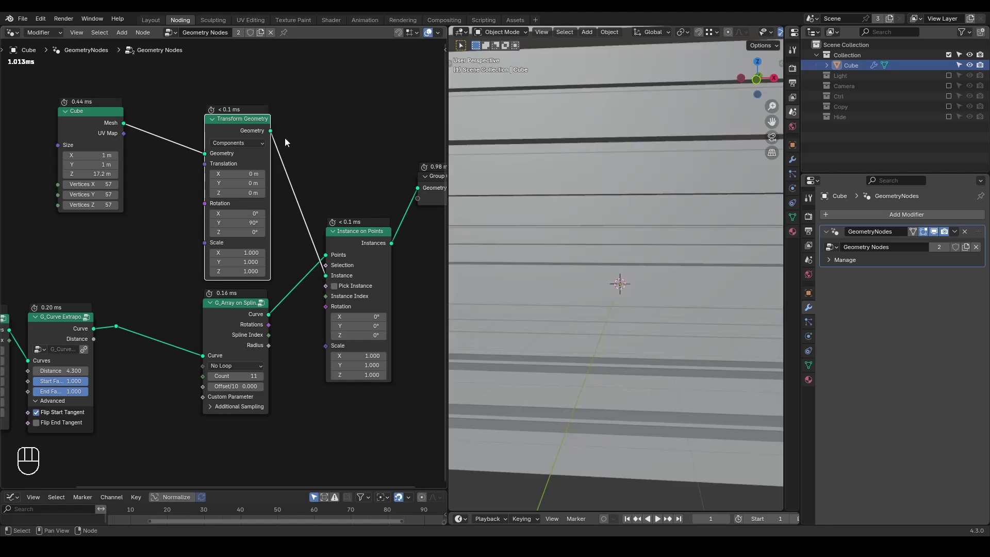
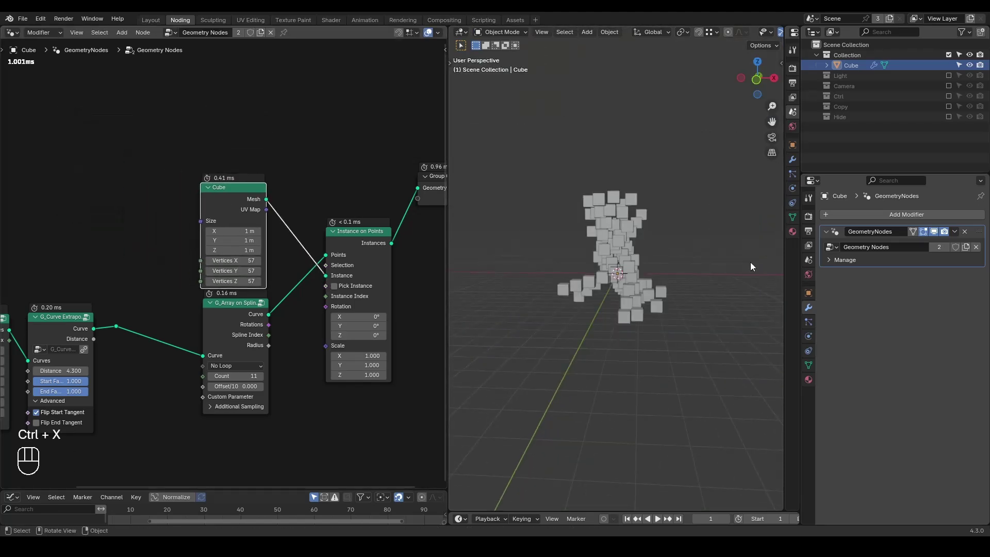
left_click_drag(607, 288, 657, 299)
middle_click(657, 300)
left_click(127, 355)
key("ctrl+a")
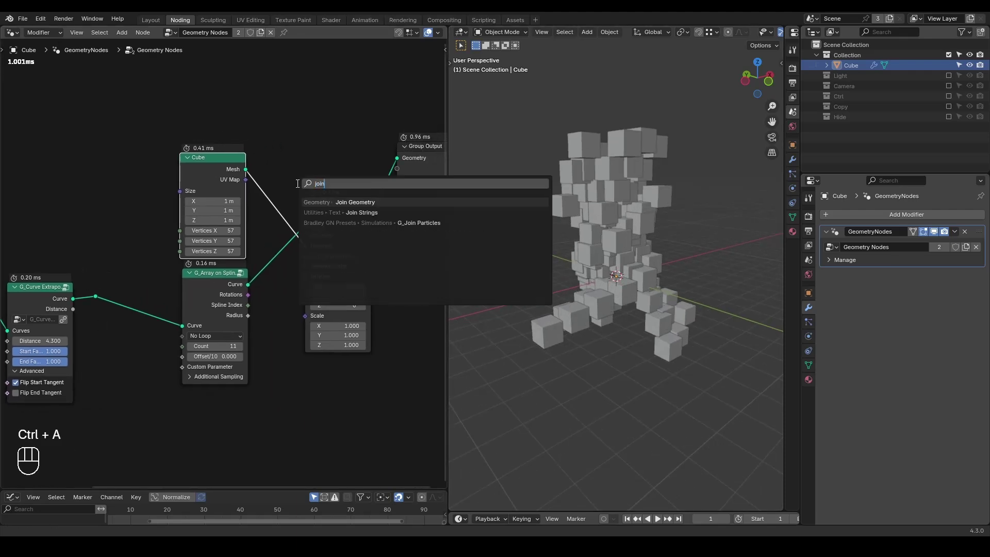
left_click(197, 292)
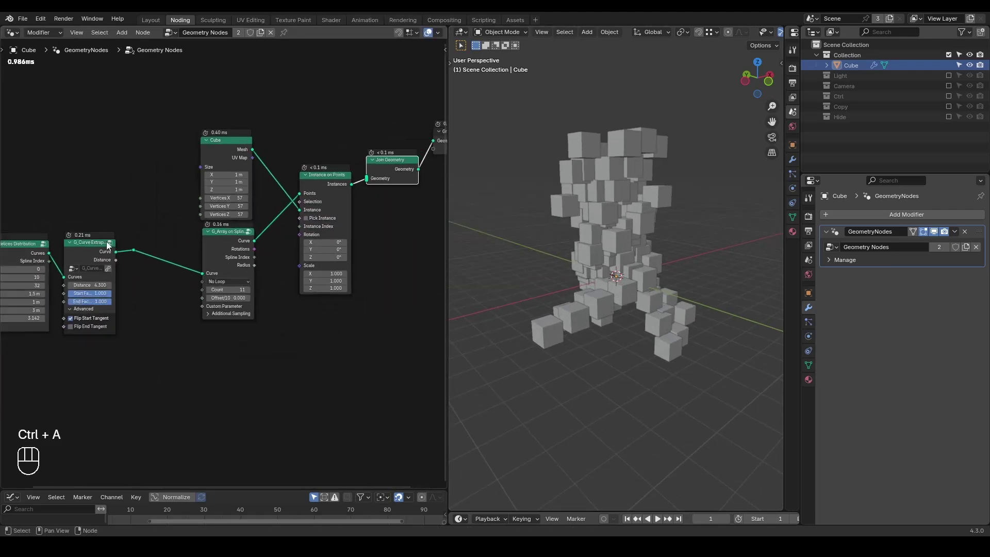
Rewire G_Random Helices Distribution straight into the array node and delete Curve Extrapolation and Transform Geometry
left_click_drag(138, 253, 366, 189)
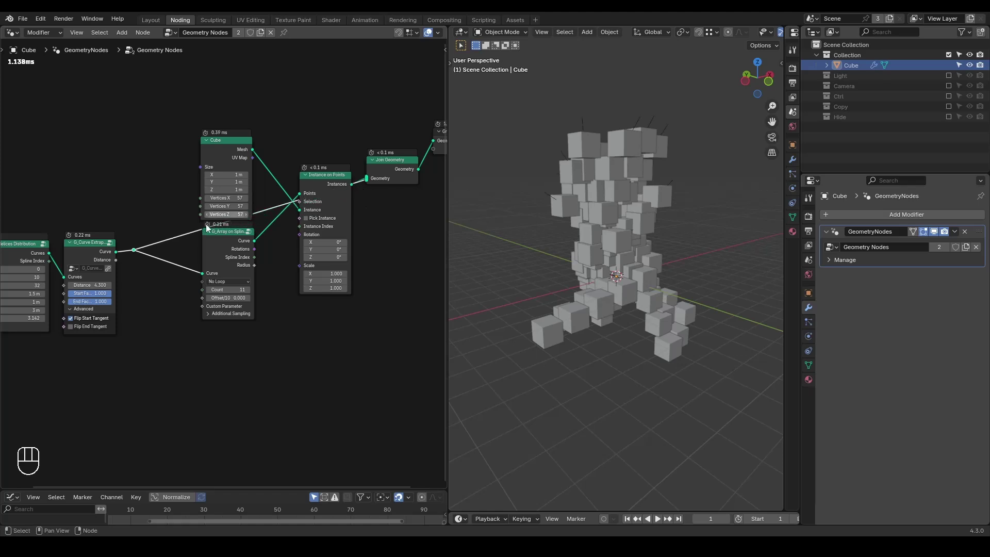
left_click(93, 254)
key("ctrl+x")
left_click(117, 279)
key("ctrl+x")
left_click(30, 245)
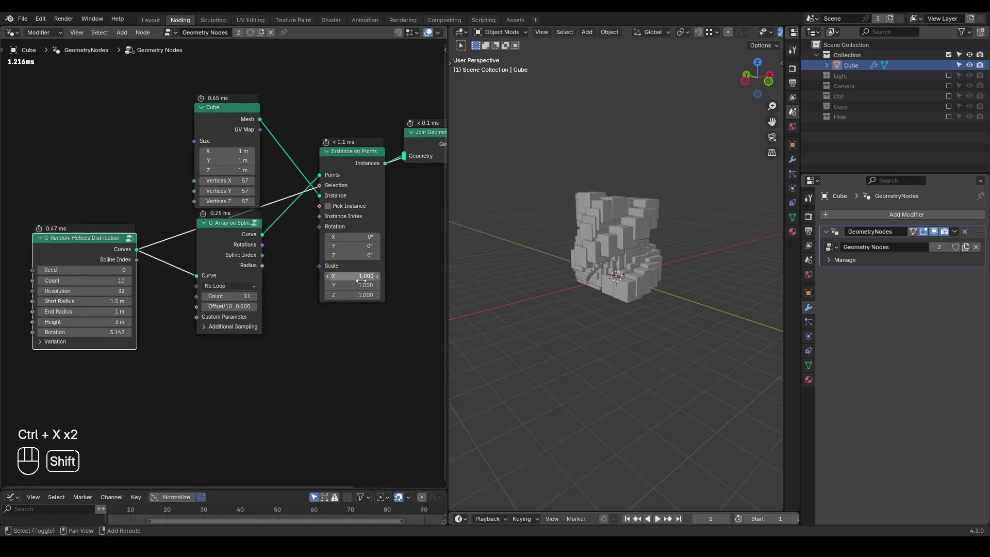
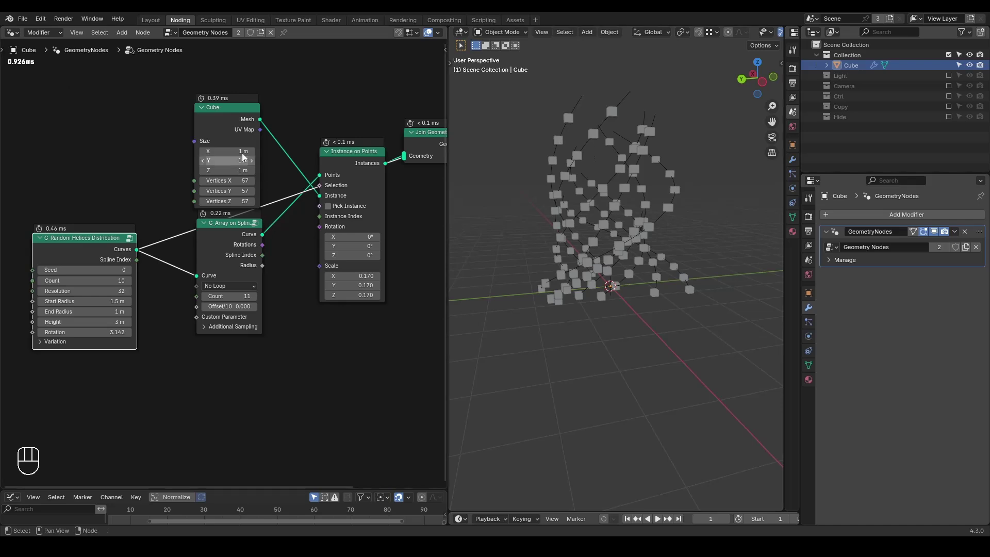
Link the array rotations to instance rotation, scale instances to 0.17, use Loop Start & End with offset 1.650
left_click_drag(281, 249, 322, 237)
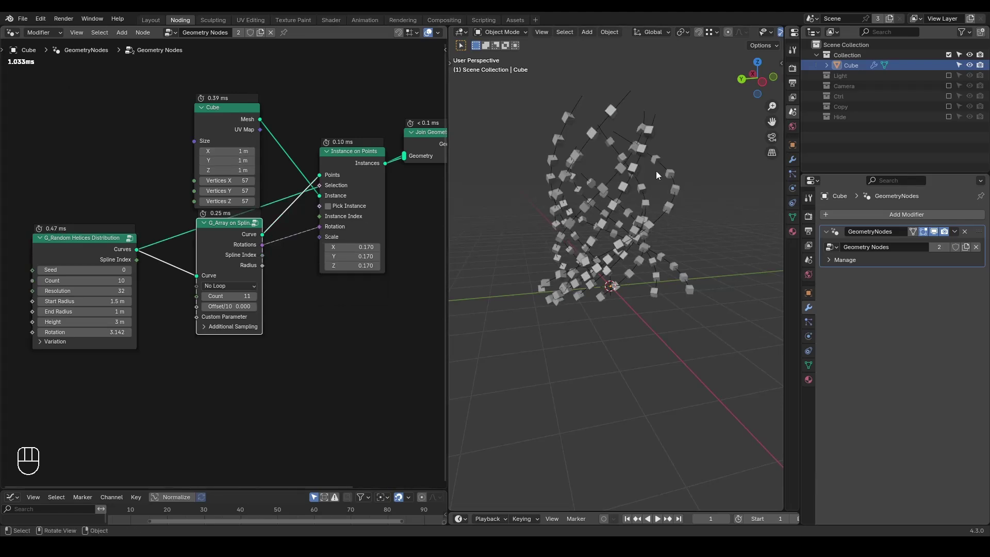
left_click_drag(642, 234, 634, 238)
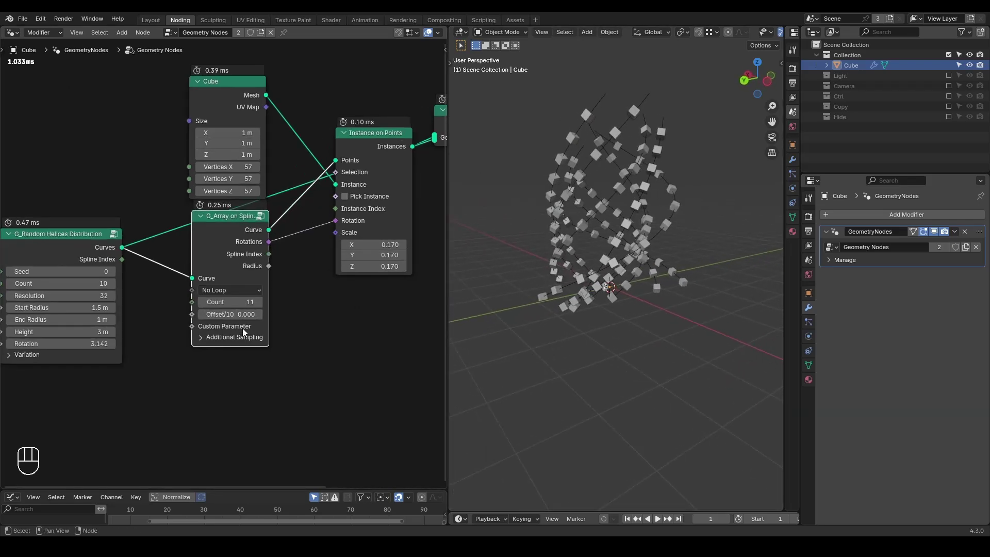
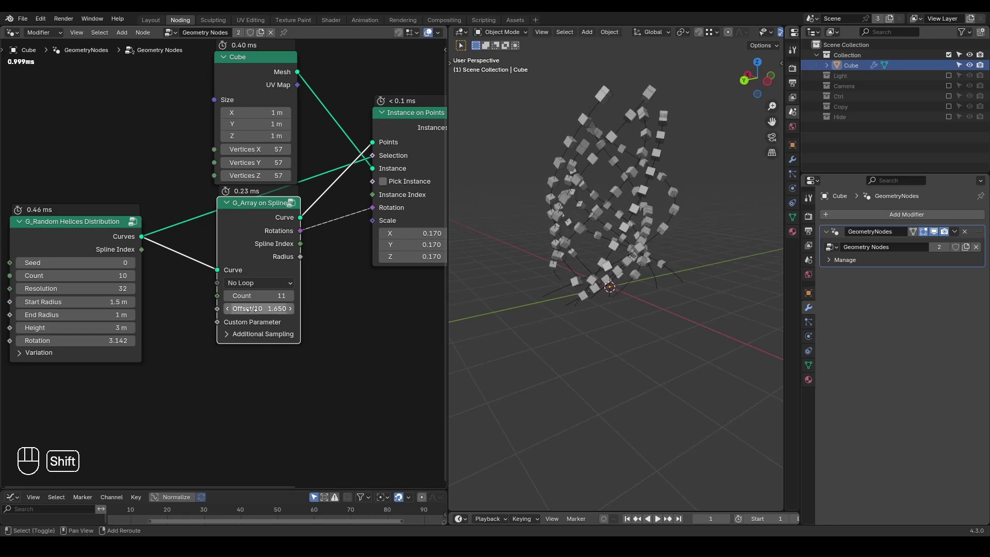
left_click_drag(264, 288, 270, 328)
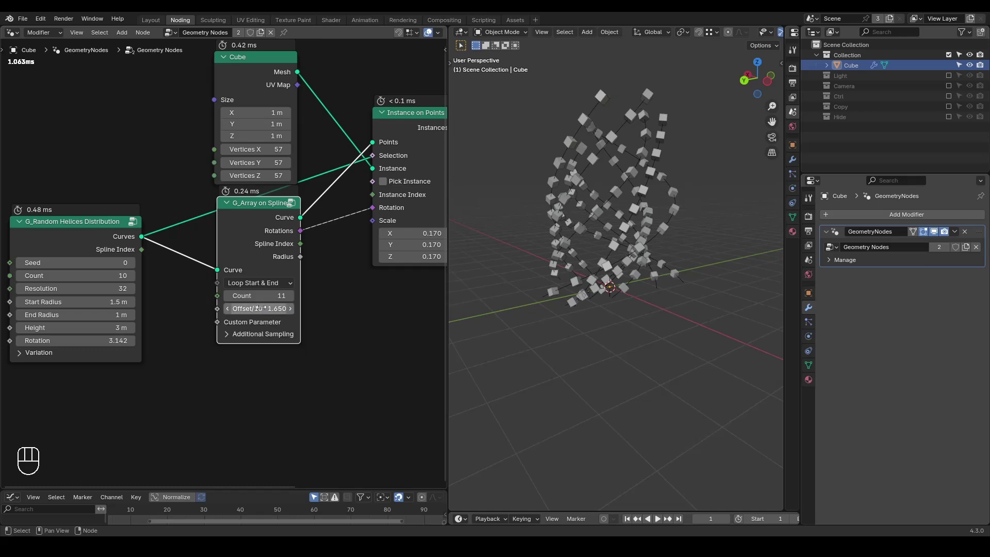
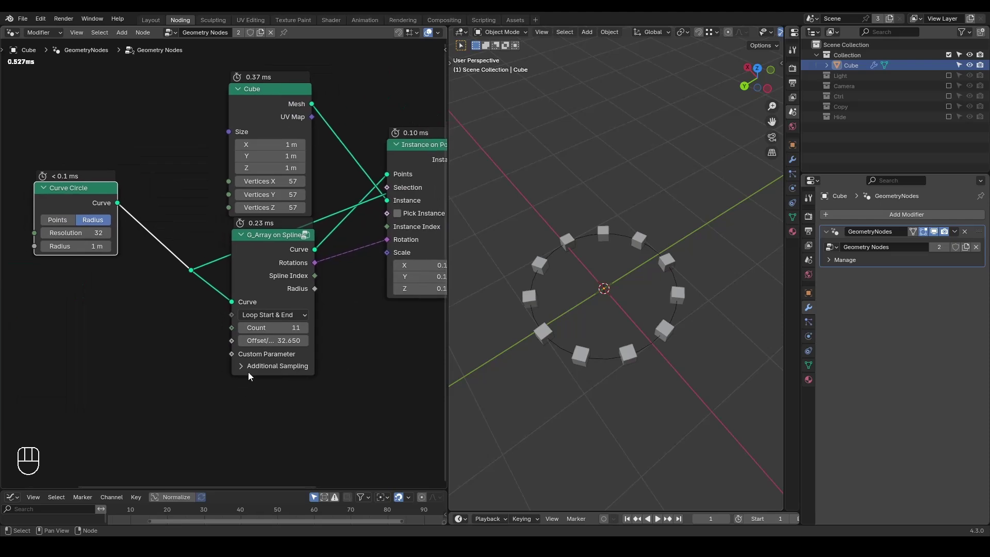
Feed a Curve Circle into G_Array on Splines to ring eleven cubes, then start adding Sample Curve
left_click(255, 371)
left_click(260, 372)
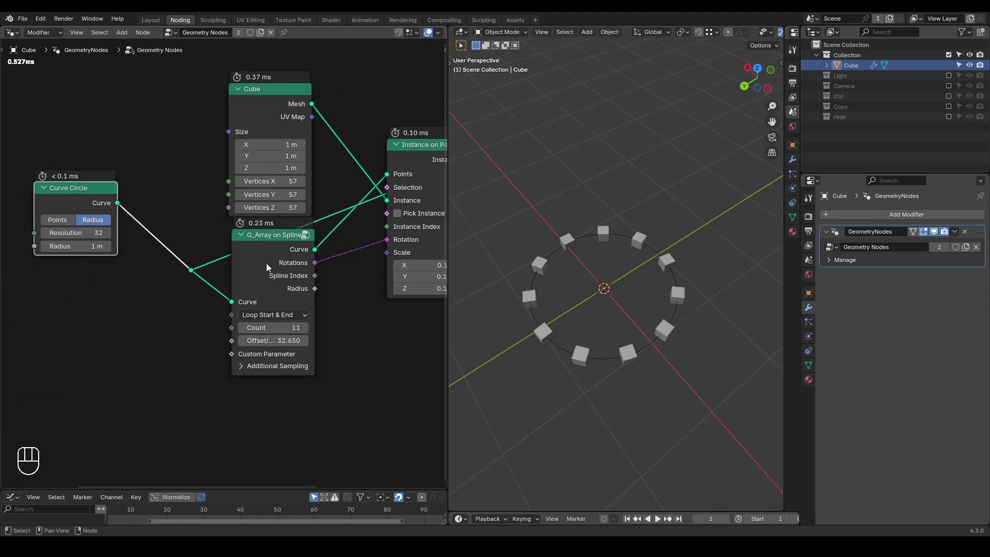
middle_click(342, 299)
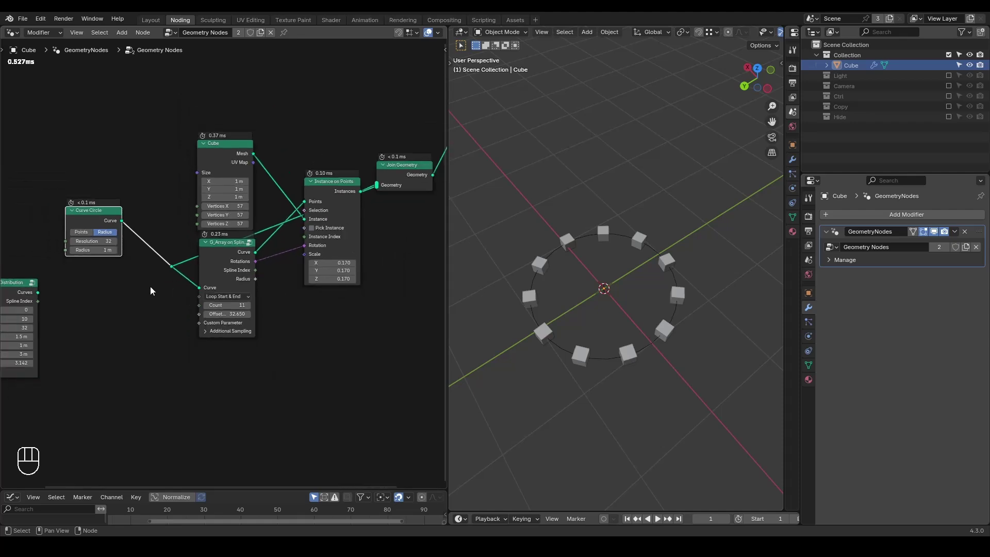
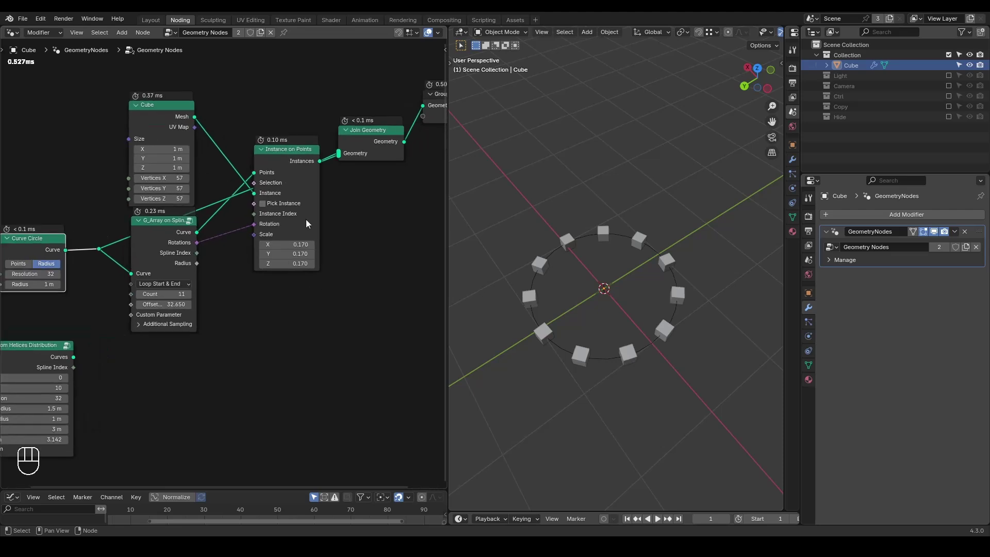
key("ctrl+a")
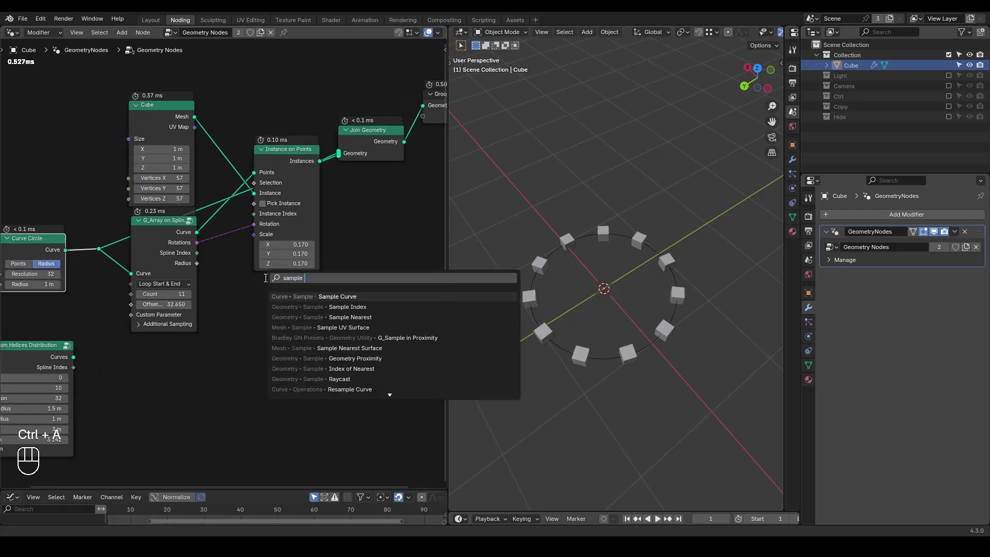